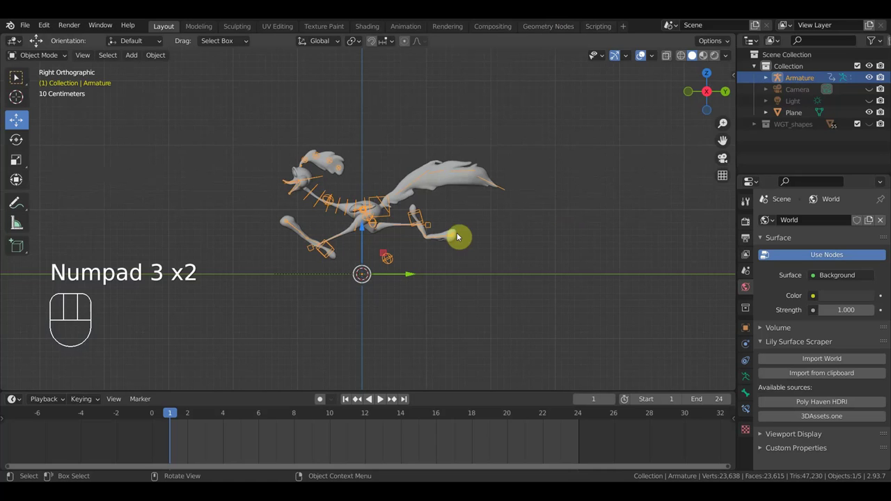
Preview the run cycle, return to frame 1 and select the road runner body mesh for editing.
key("space")
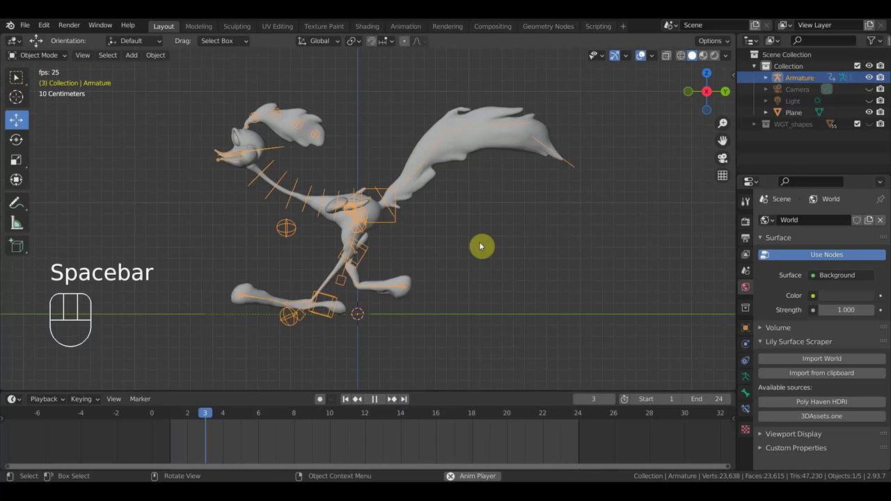
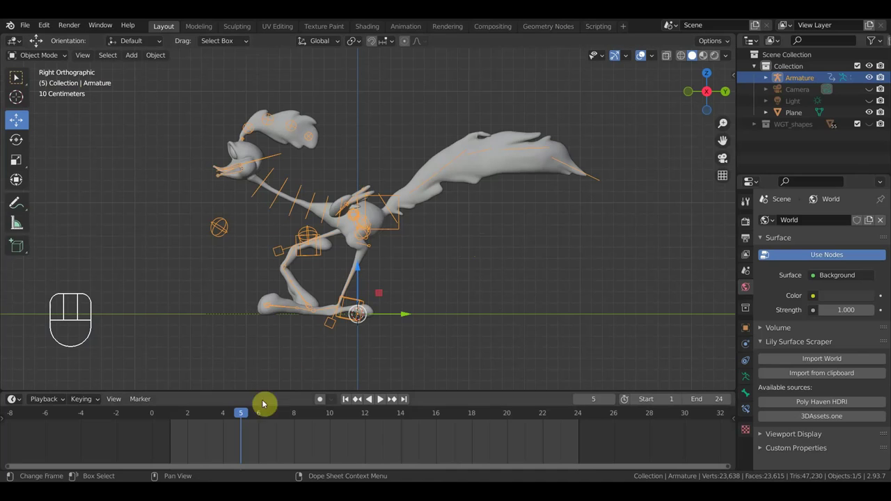
left_click(172, 421)
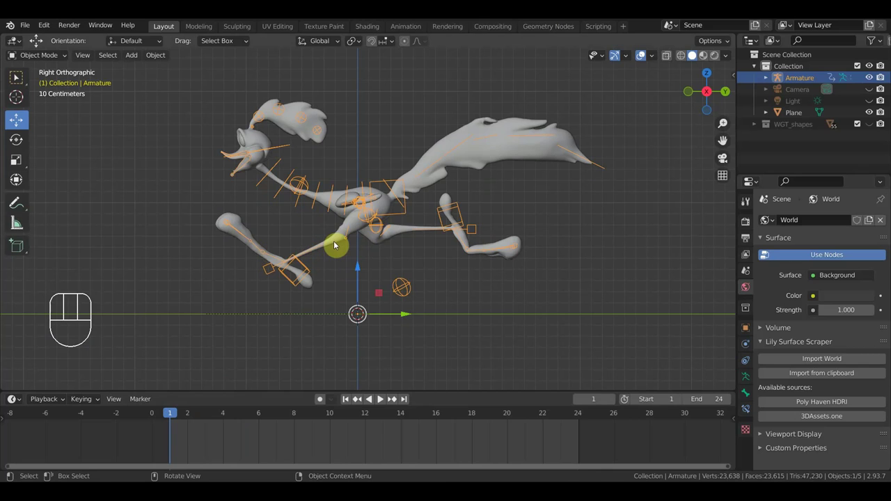
left_click(336, 245)
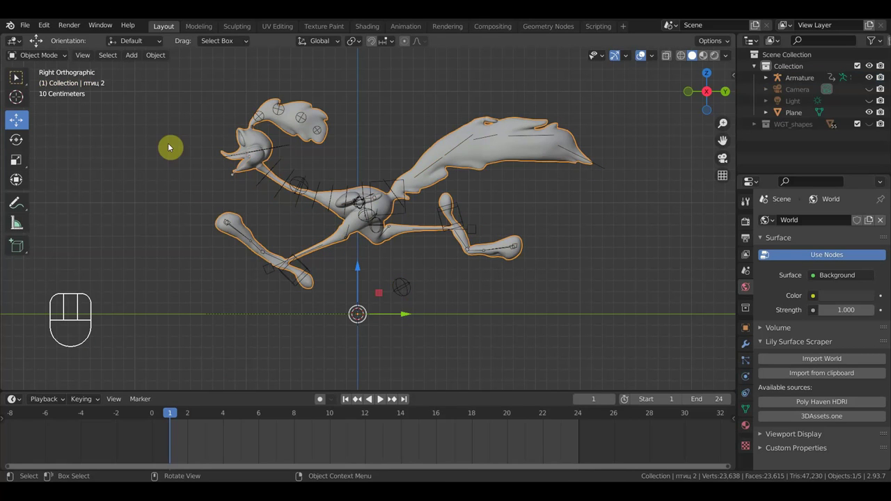
left_click_drag(37, 60, 18, 77)
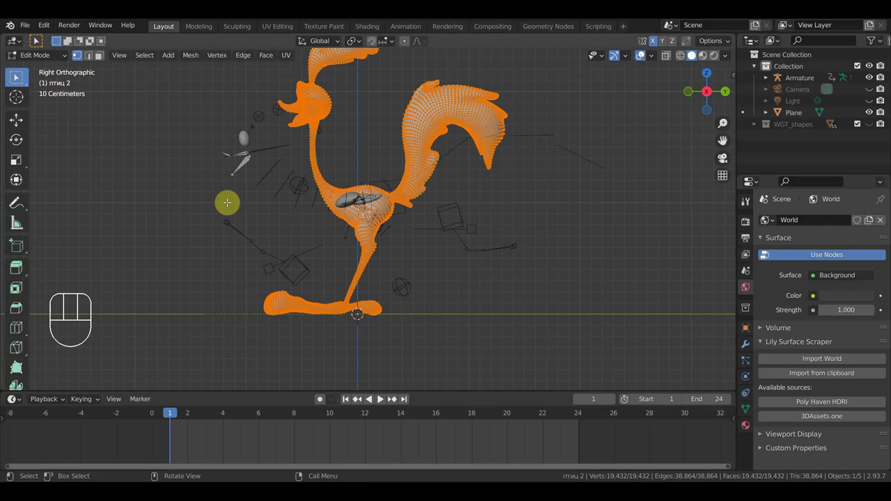
middle_click(18, 77)
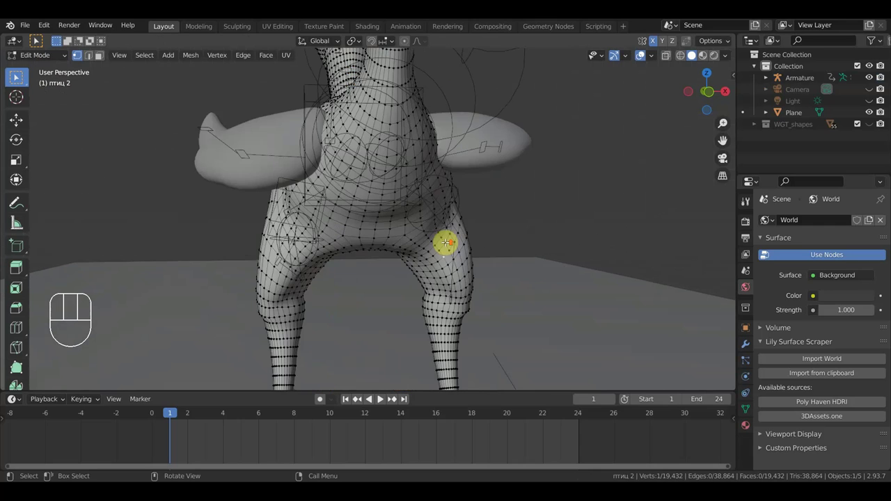
middle_click(18, 76)
middle_click(18, 77)
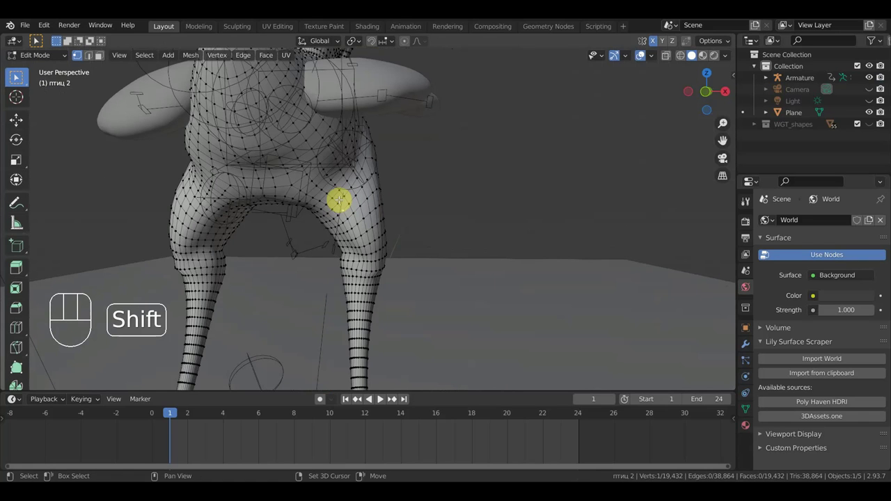
Select the edge loops around both thighs and dissolve them.
left_click(18, 77)
left_click(18, 76)
left_click(18, 76)
left_click_drag(18, 76, 18, 77)
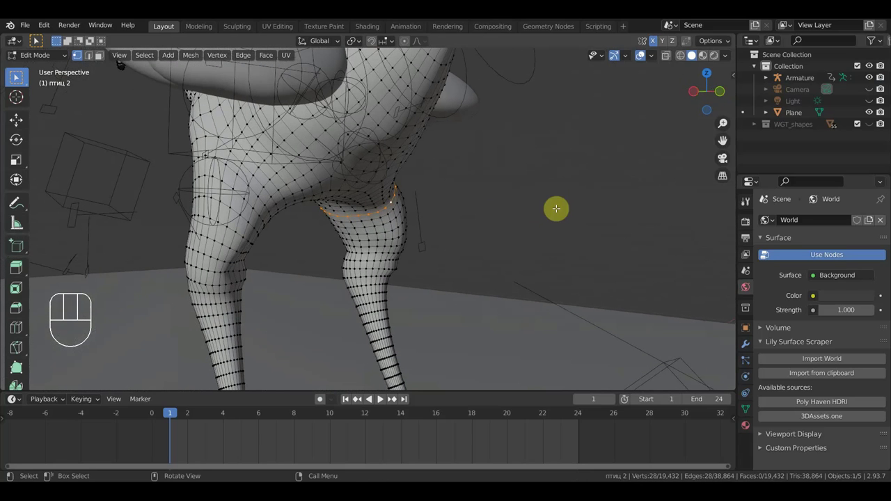
left_click(18, 77)
left_click_drag(18, 77, 18, 77)
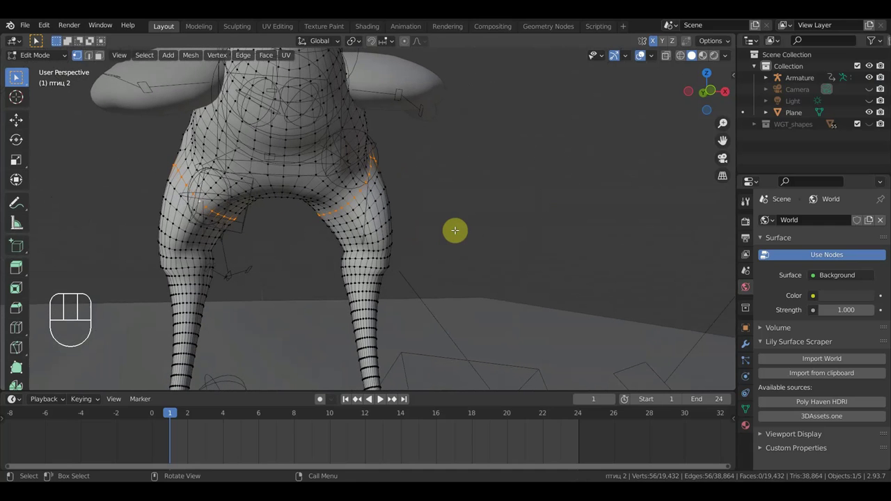
key("Delete")
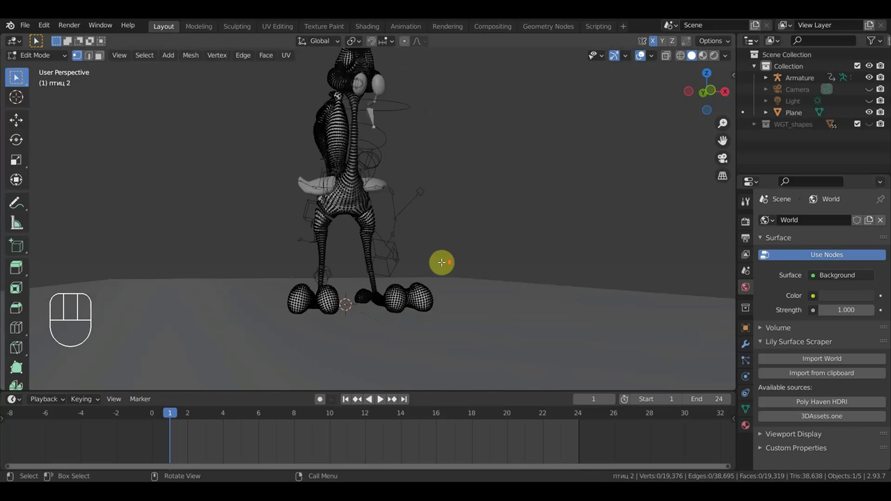
Make the mesh see-through, view it from the front and L-select one whole foot.
left_click(18, 76)
key("KP_1")
middle_click(18, 76)
key("KP_1")
left_click(18, 76)
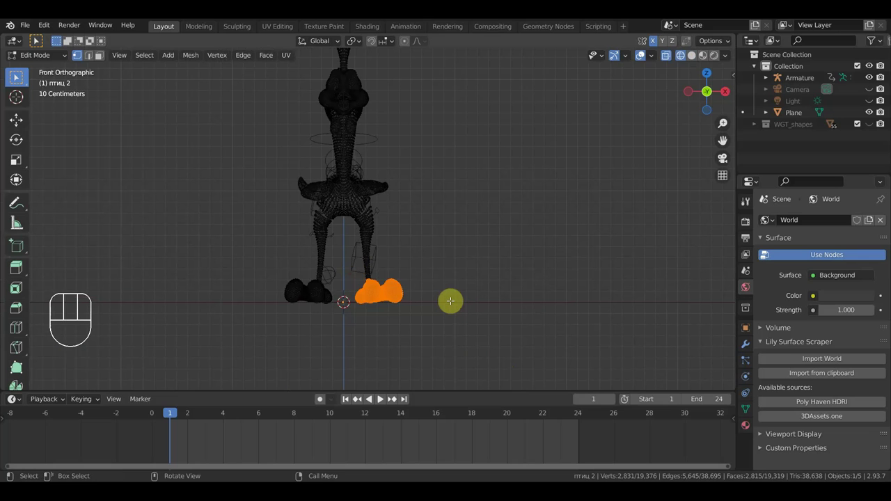
Separate the selected foot into its own object and box-select the leg area from the front.
key("p")
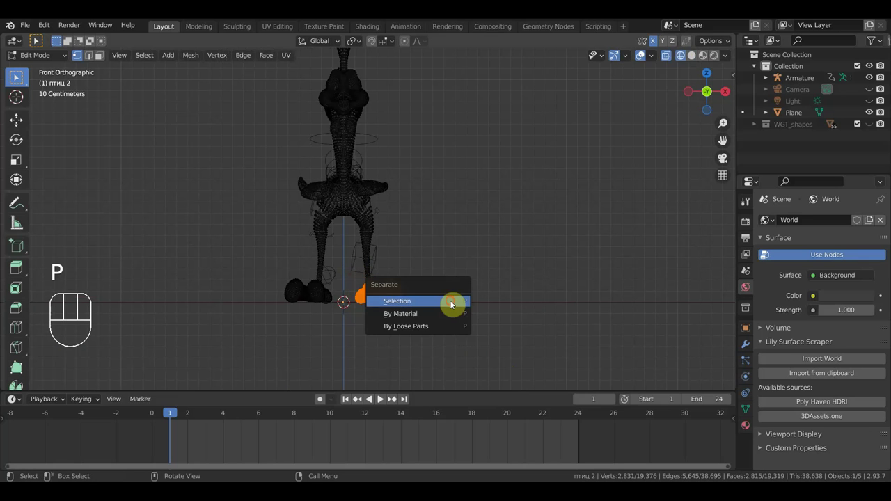
left_click_drag(18, 76, 18, 77)
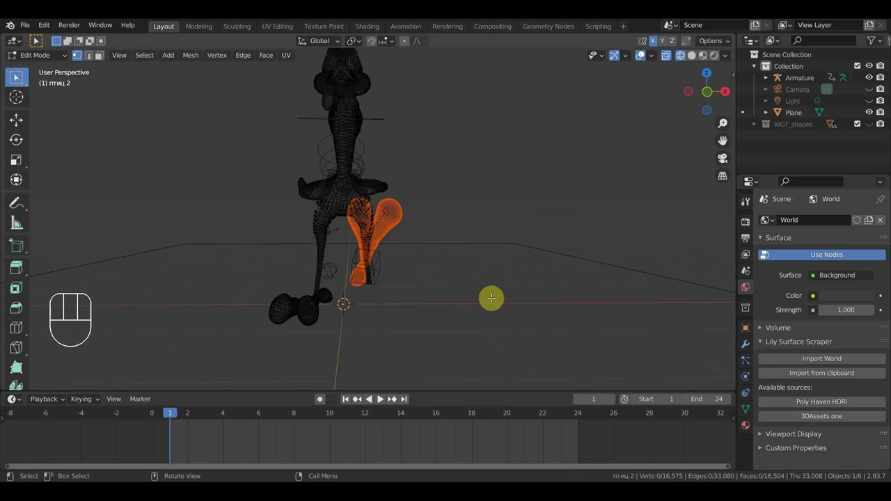
key("KP_1")
left_click(18, 76)
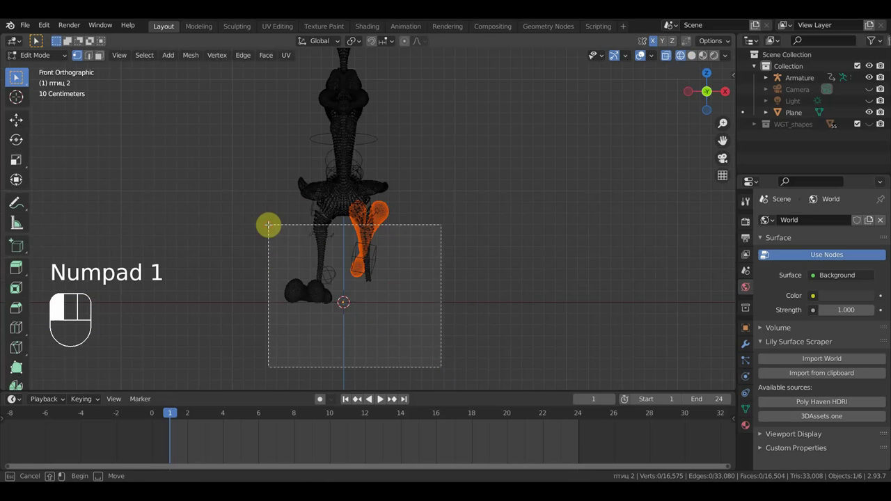
left_click_drag(19, 77, 18, 76)
Circle-select the first leg's vertices up to the top of the thigh.
key("c")
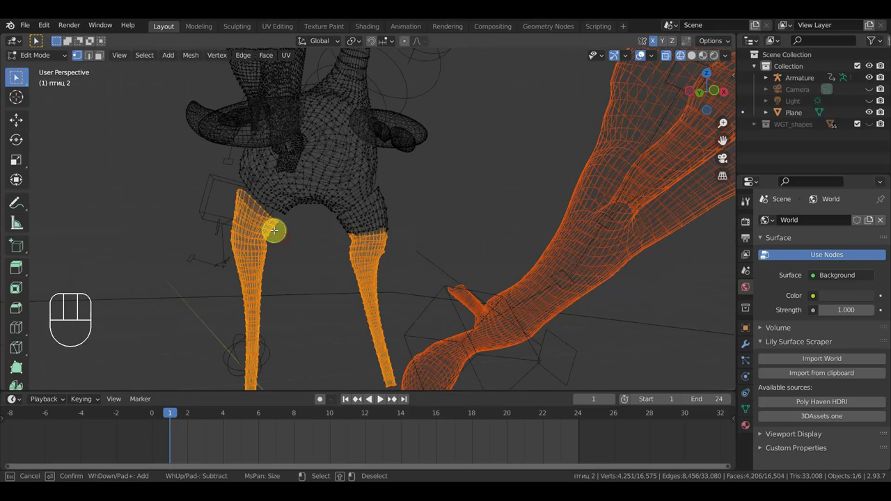
left_click(18, 77)
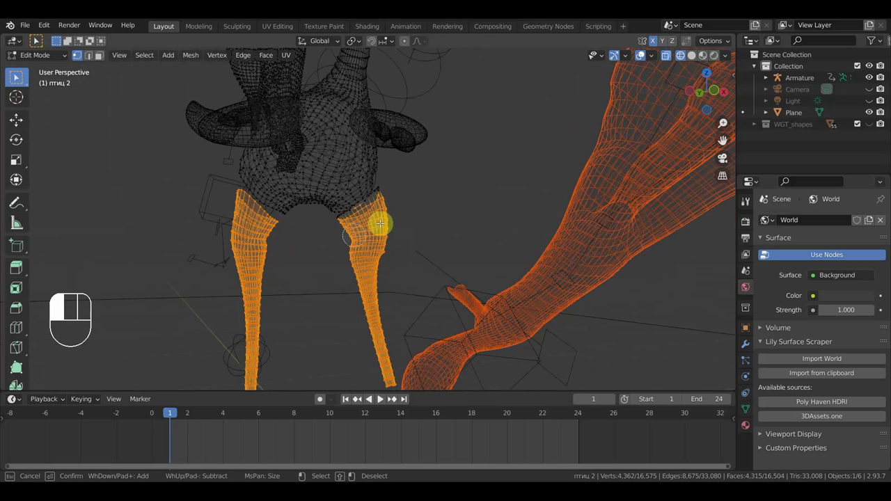
middle_click(18, 76)
right_click(18, 76)
left_click_drag(18, 76, 18, 77)
key("g")
left_click(18, 77)
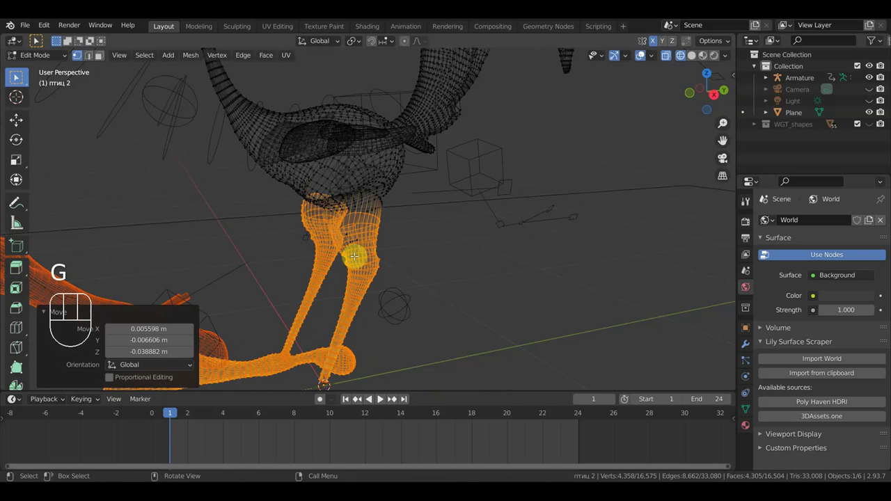
key("c")
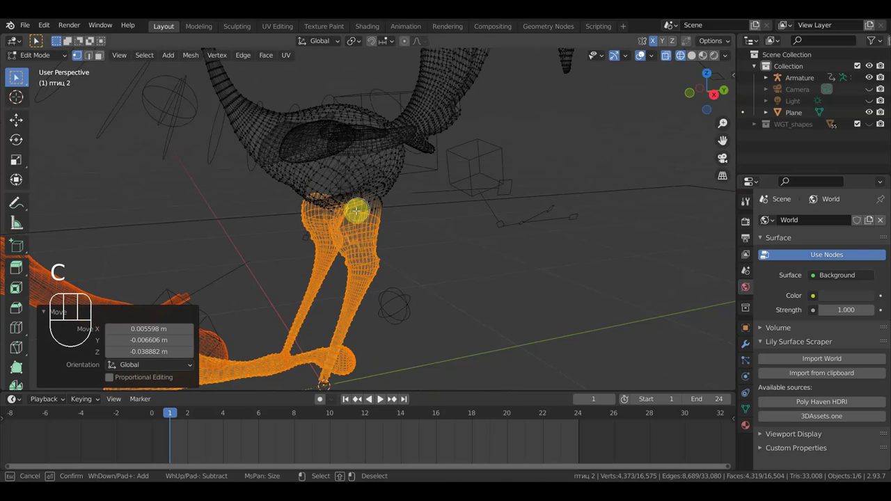
middle_click(18, 77)
right_click(18, 77)
Circle-select the other leg as well and delete all the selected leg vertices.
left_click_drag(18, 76, 18, 76)
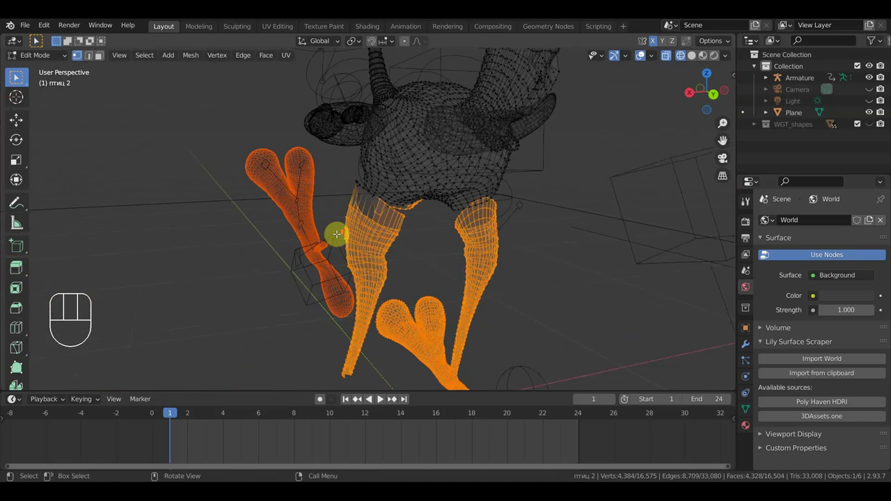
left_click_drag(18, 76, 18, 76)
key("c")
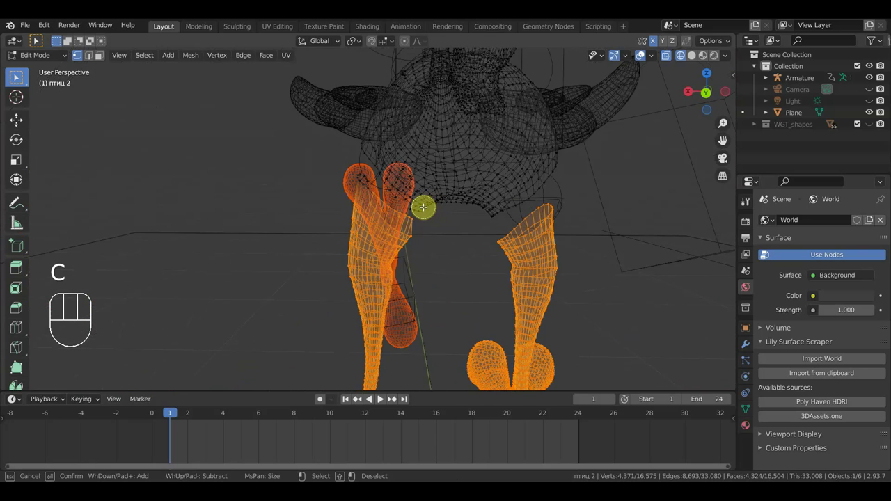
left_click_drag(18, 77, 18, 77)
middle_click(18, 76)
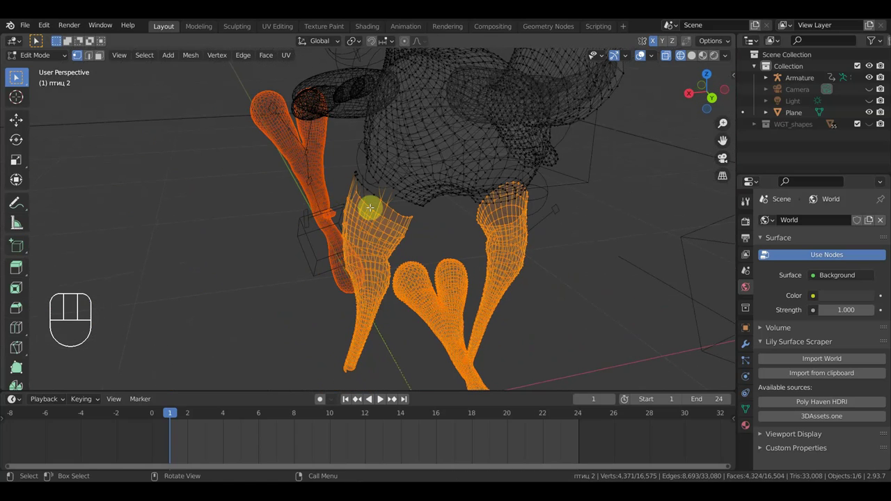
key("c")
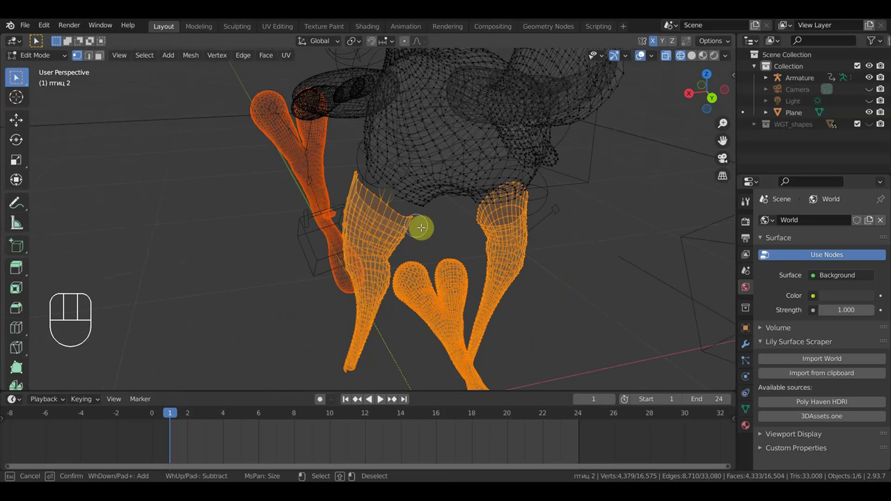
right_click(18, 77)
left_click_drag(18, 77, 18, 77)
key("Delete")
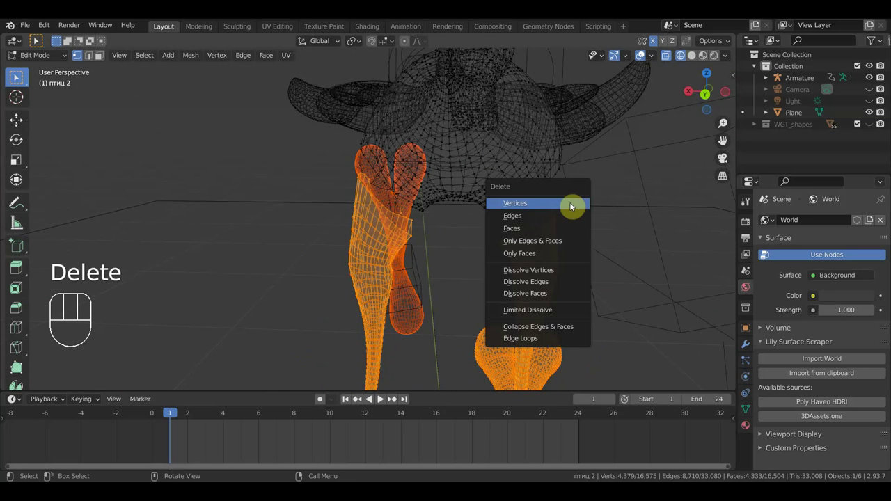
middle_click(19, 77)
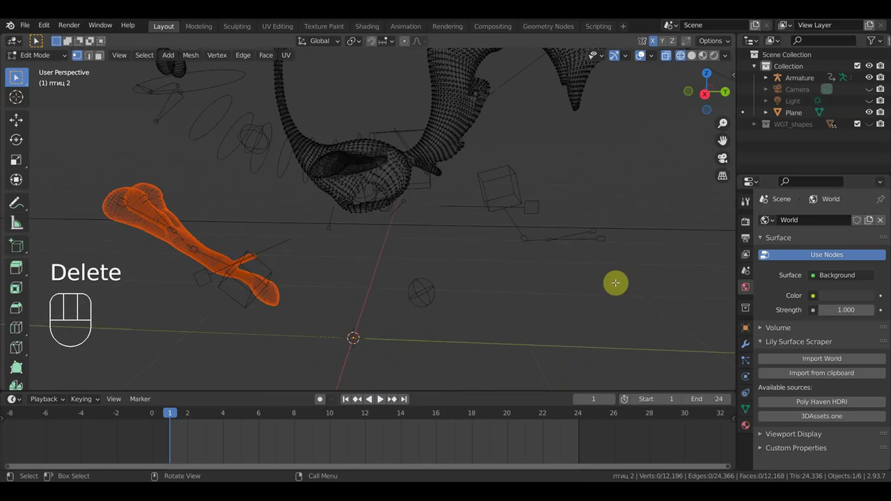
Select the whole body mesh, leave Edit Mode and make the armature the active object.
key("a")
left_click(18, 77)
key("f")
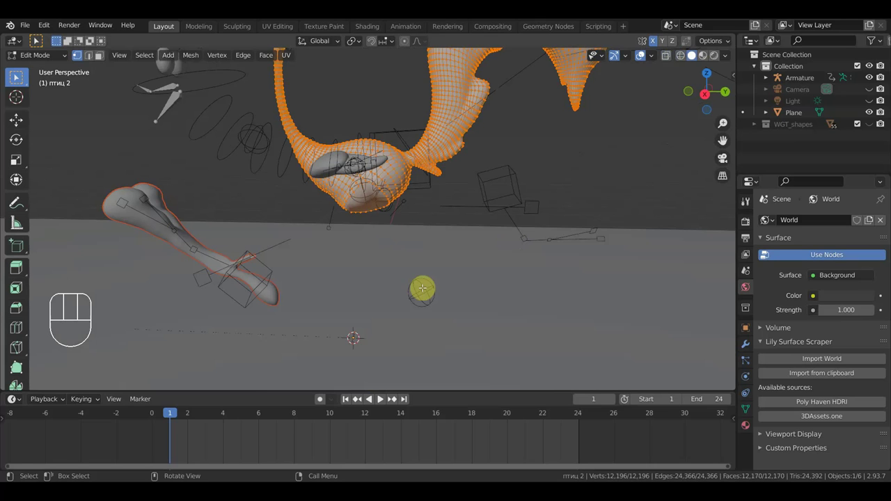
left_click_drag(52, 60, 60, 71)
left_click(196, 251)
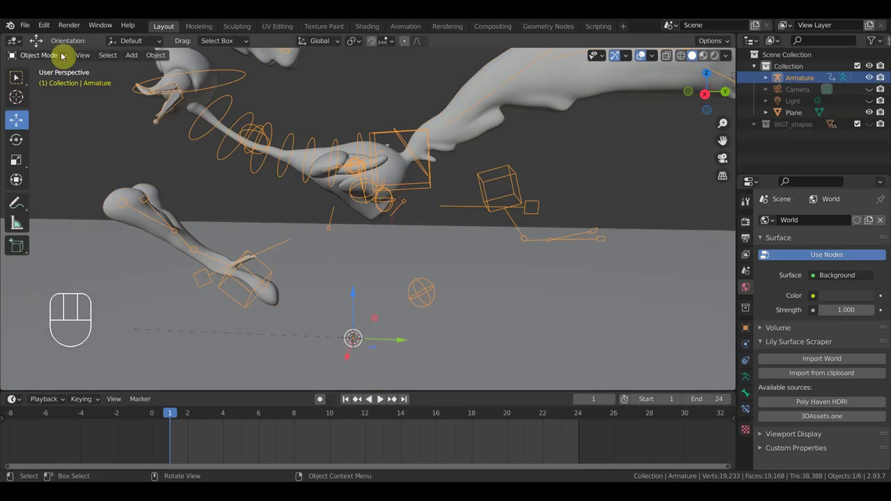
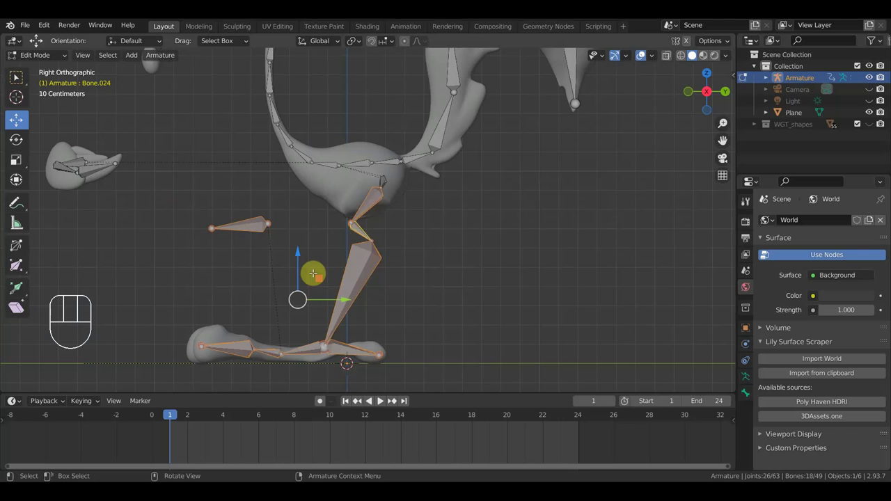
Delete the selected leg bones from the armature.
key("Delete")
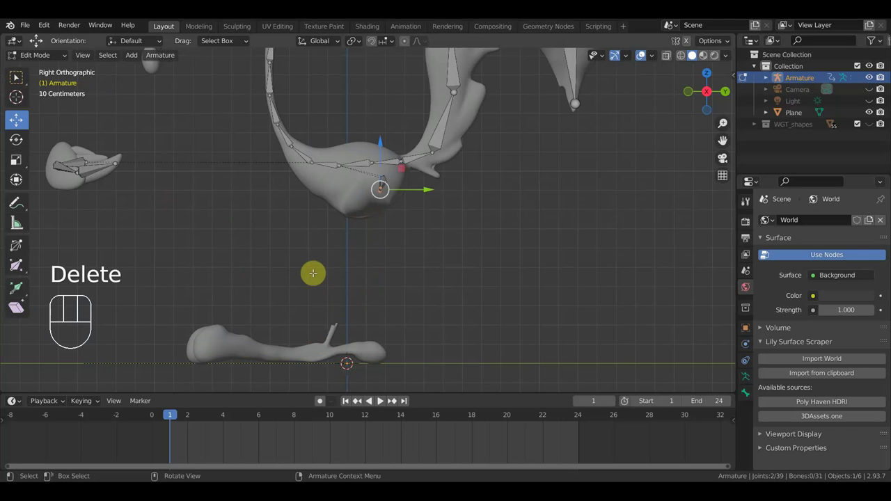
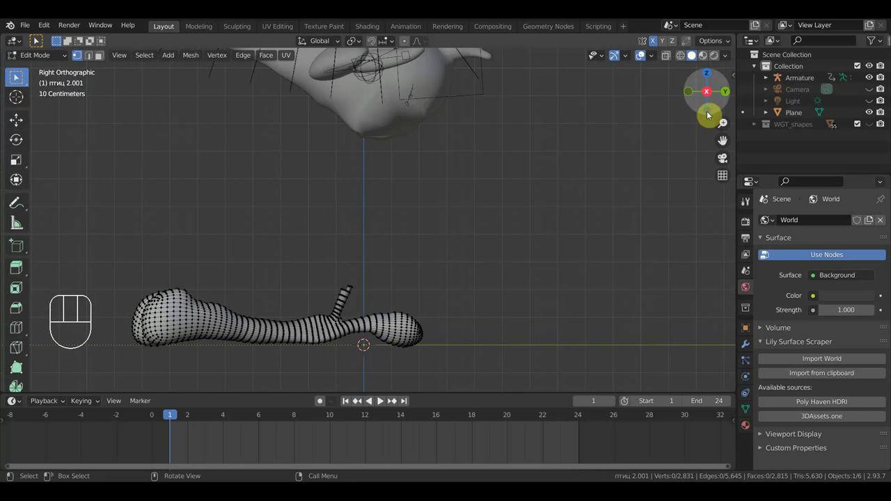
Circle-select and remove the stalk vertices, then select the whole foot-blur mesh in front view.
key("c")
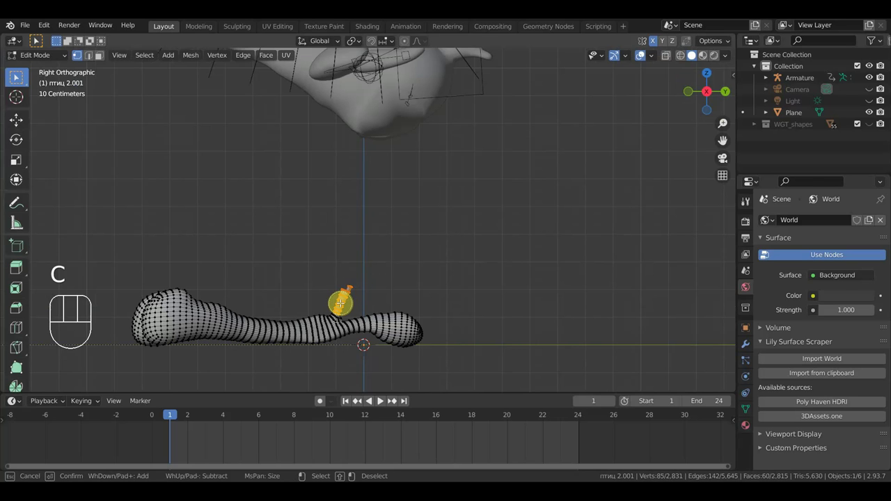
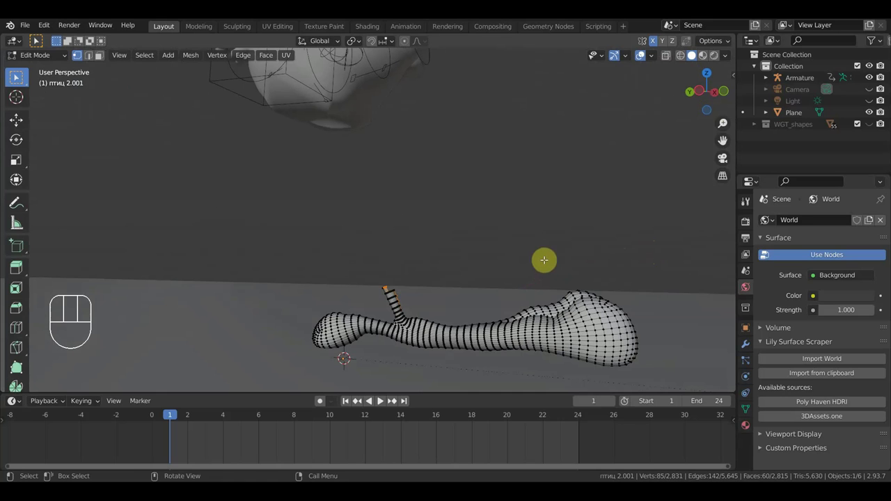
key("c")
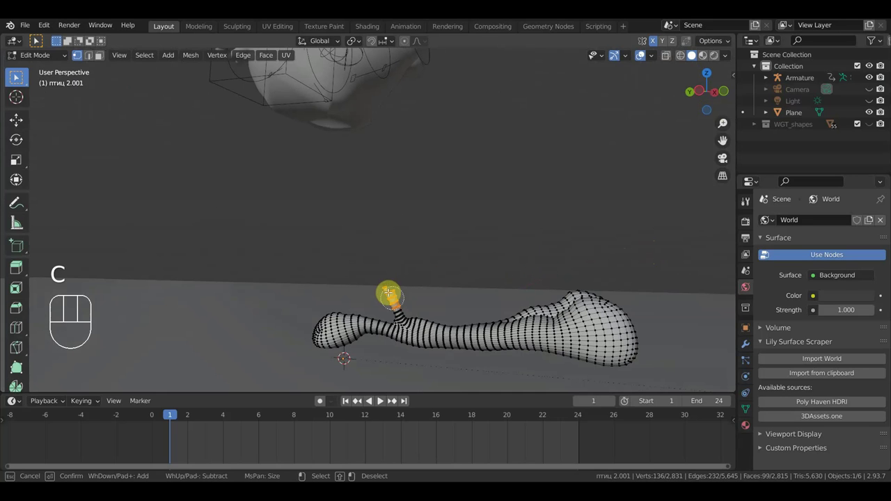
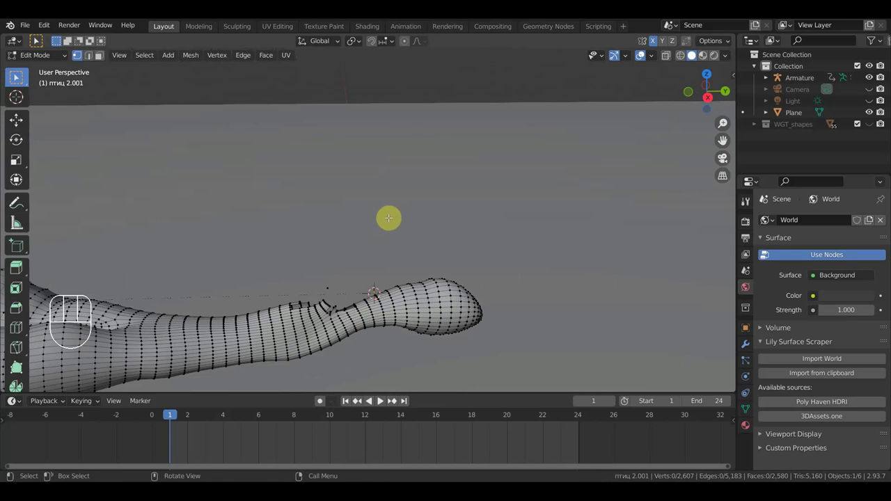
key("c")
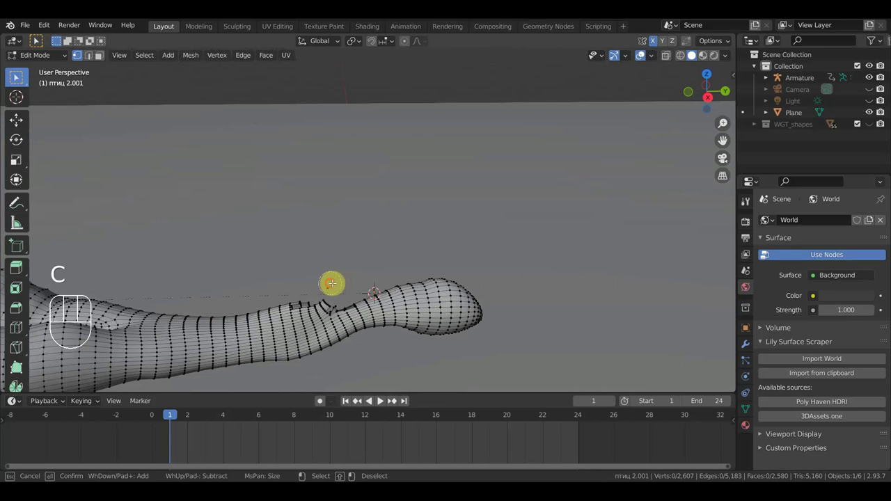
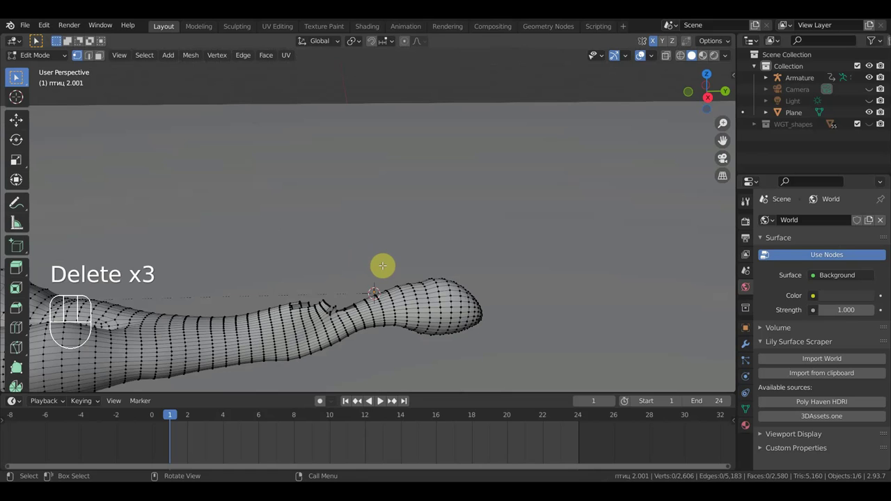
key("a")
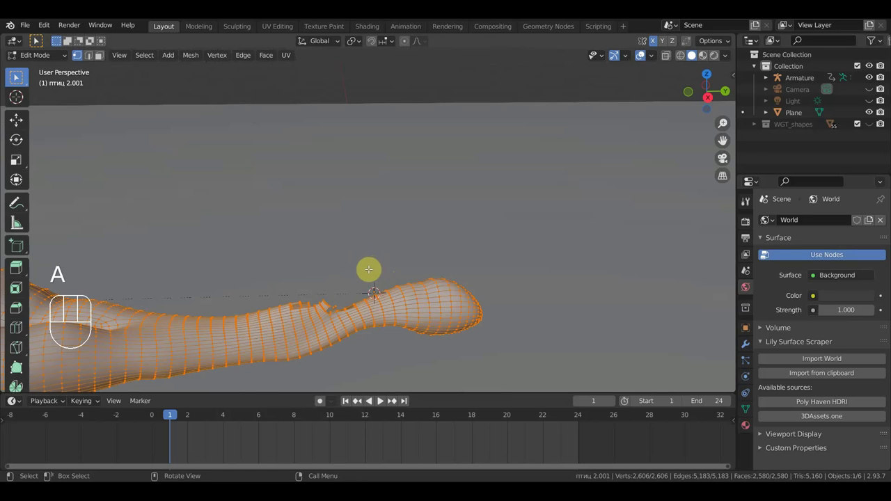
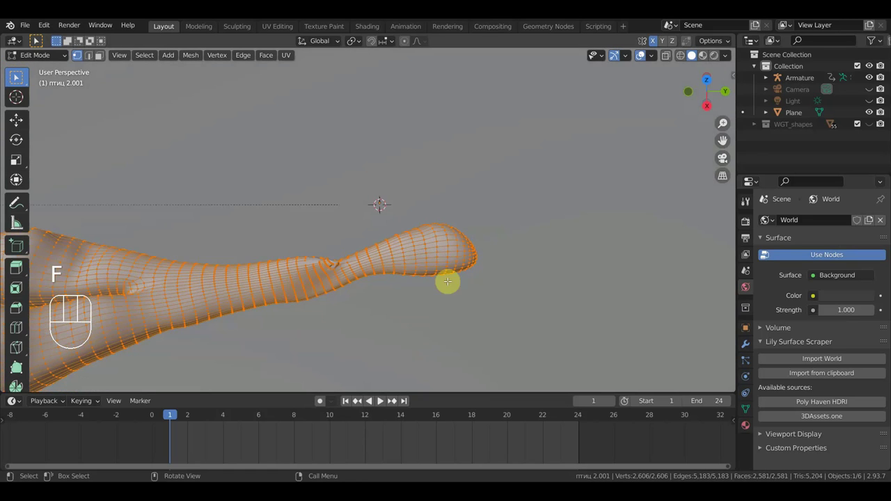
key("KP_1")
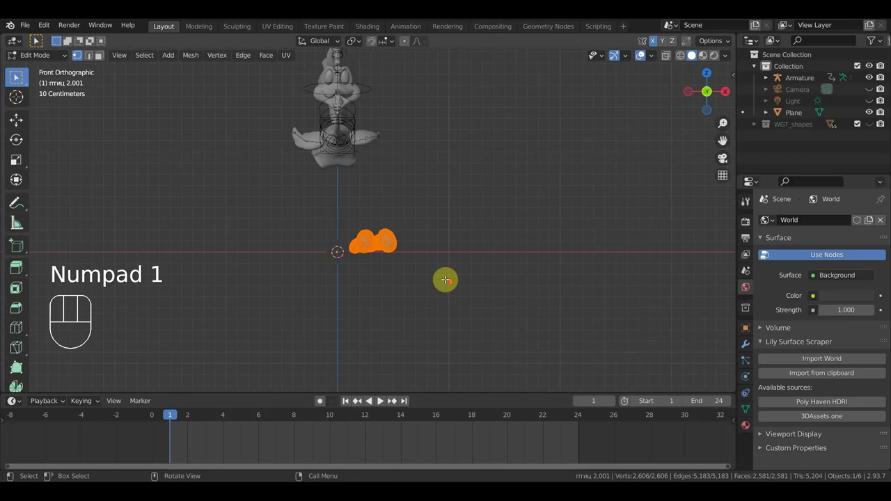
Move the foot shape away along Y, remove its Armature modifier and start Import Images as Planes.
key("KP_3")
left_click(46, 65)
left_click_drag(442, 243, 444, 267)
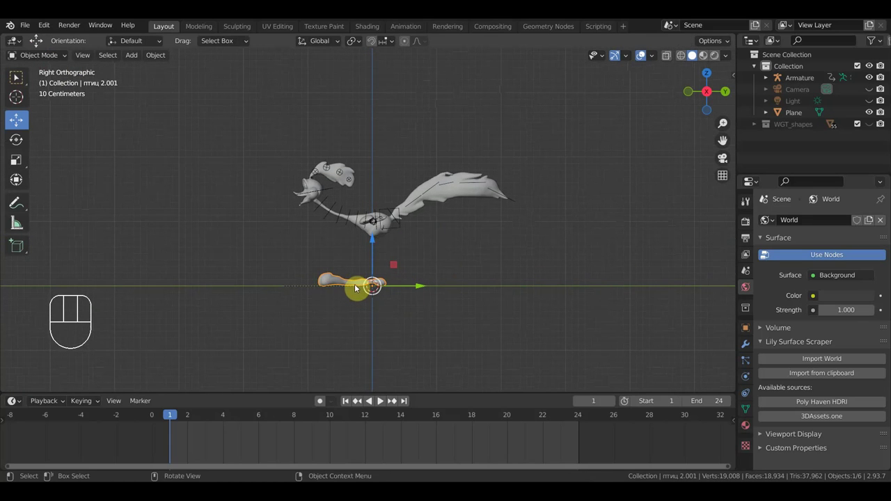
left_click_drag(419, 288, 726, 320)
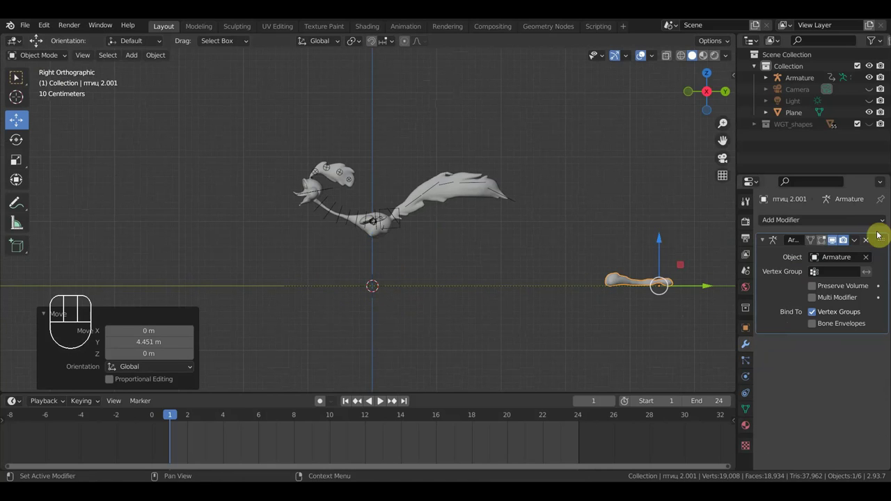
left_click(873, 245)
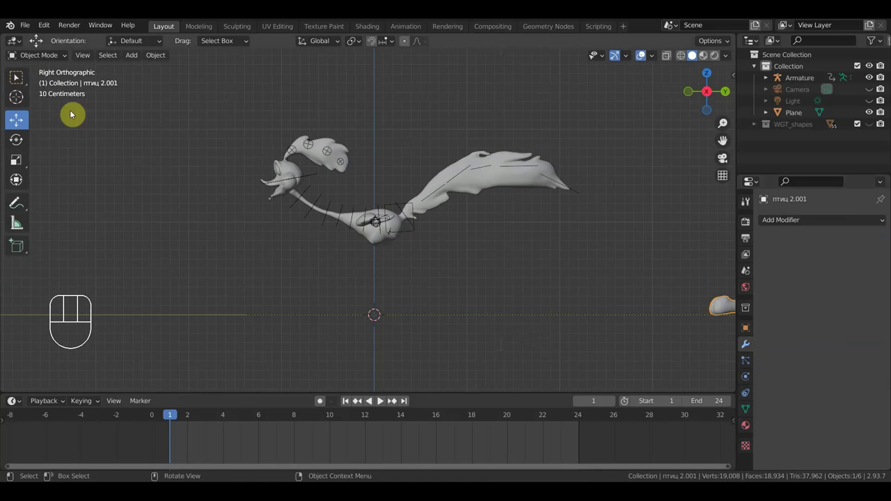
left_click_drag(135, 58, 254, 223)
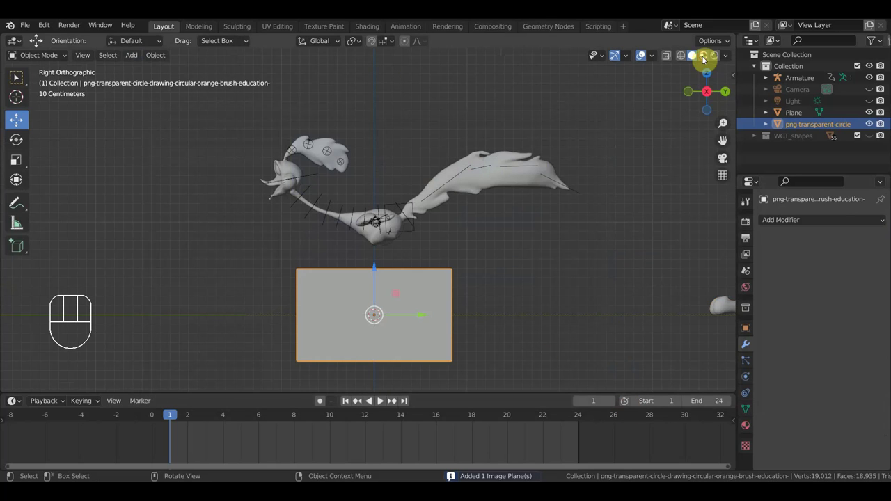
Show the imported circle plane with its texture in Material Preview and orbit around it.
left_click_drag(668, 206, 542, 276)
left_click_drag(542, 276, 557, 273)
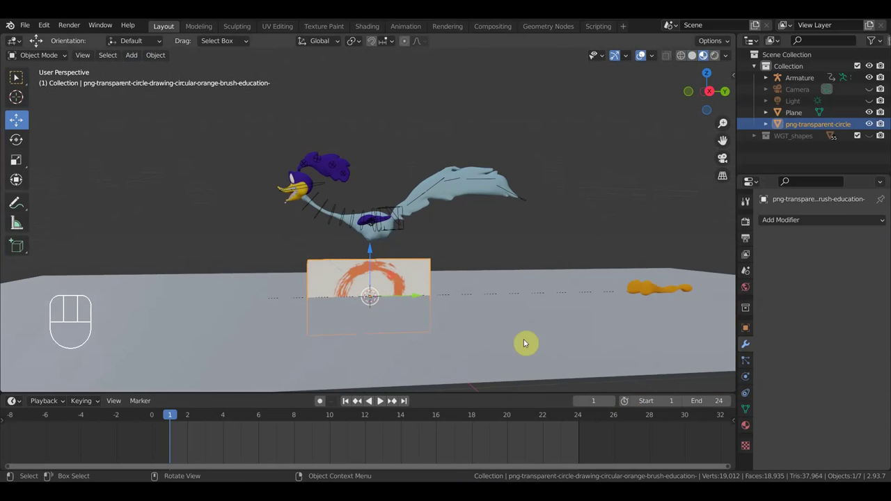
Scale the brush-circle plane up so the orange ring sits just below the bird's body.
left_click(389, 215)
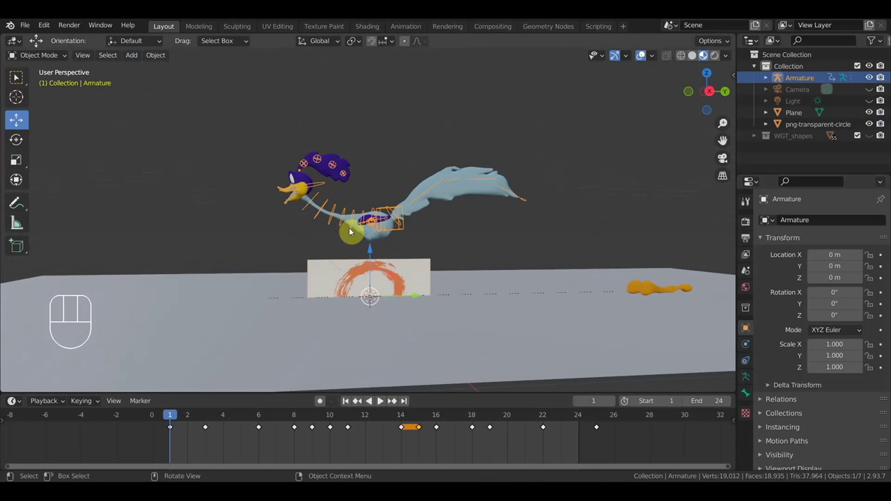
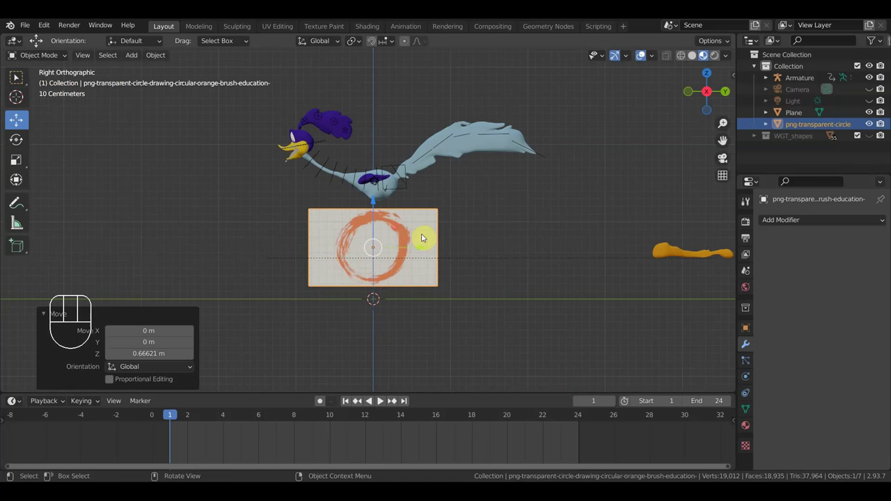
key("s")
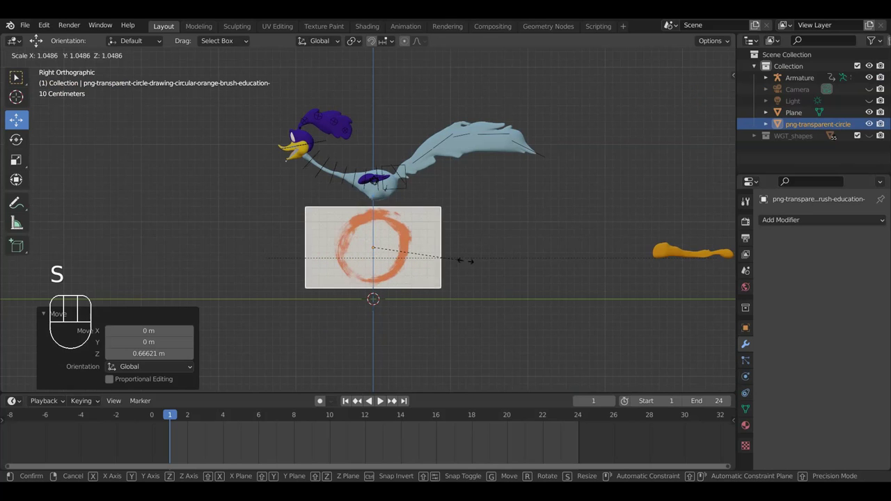
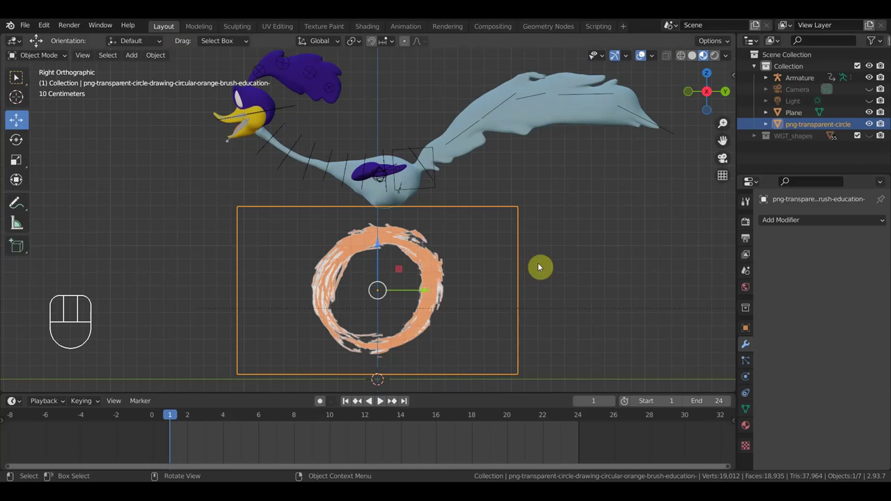
key("shift+a")
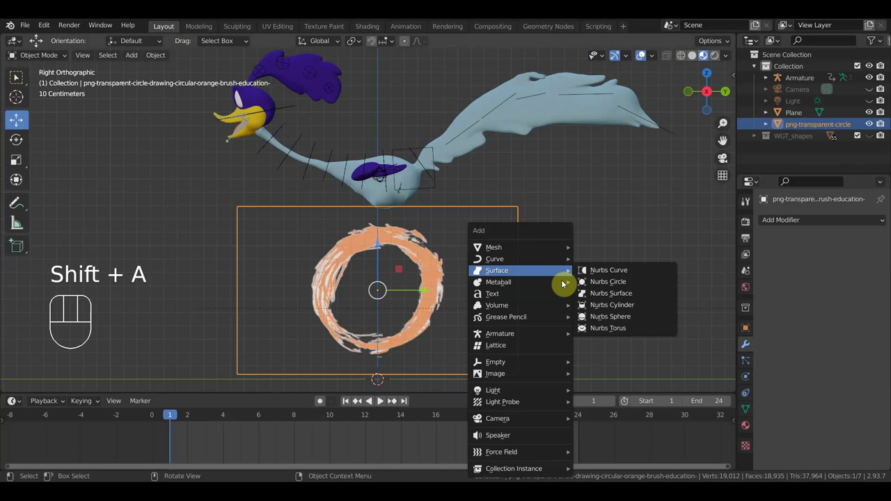
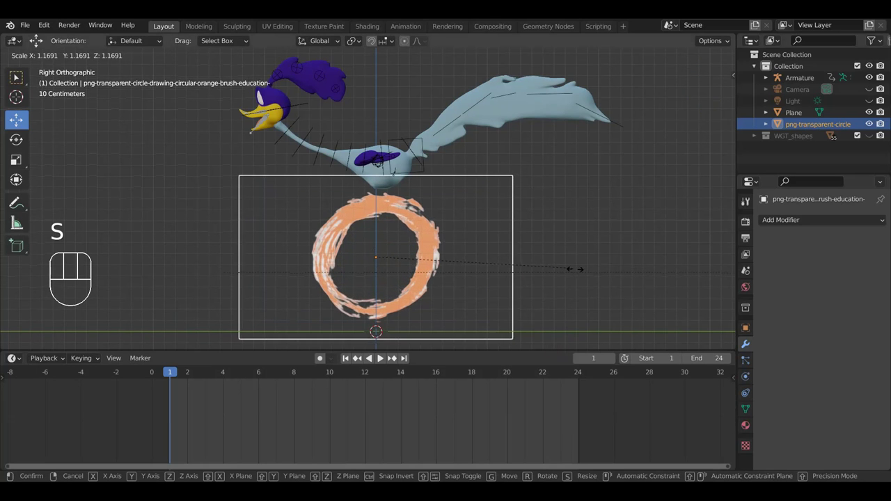
left_click(582, 275)
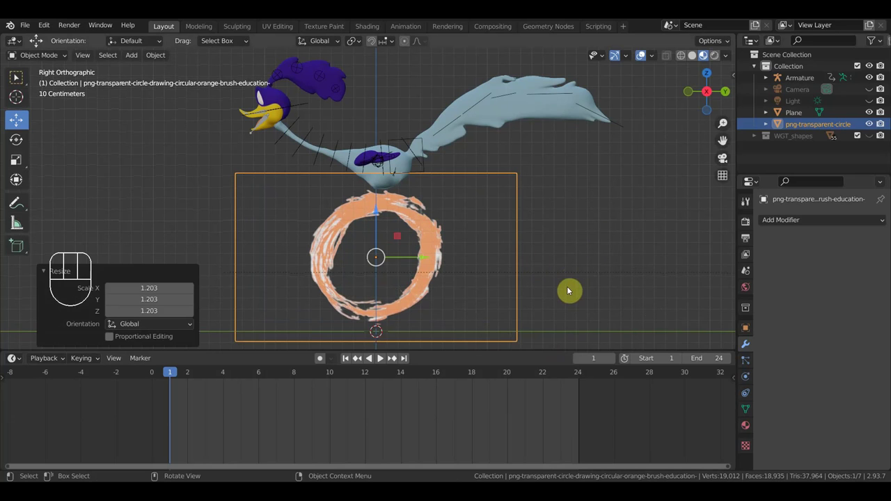
Switch to the Rotate tool on the brush-circle plane.
left_click(20, 186)
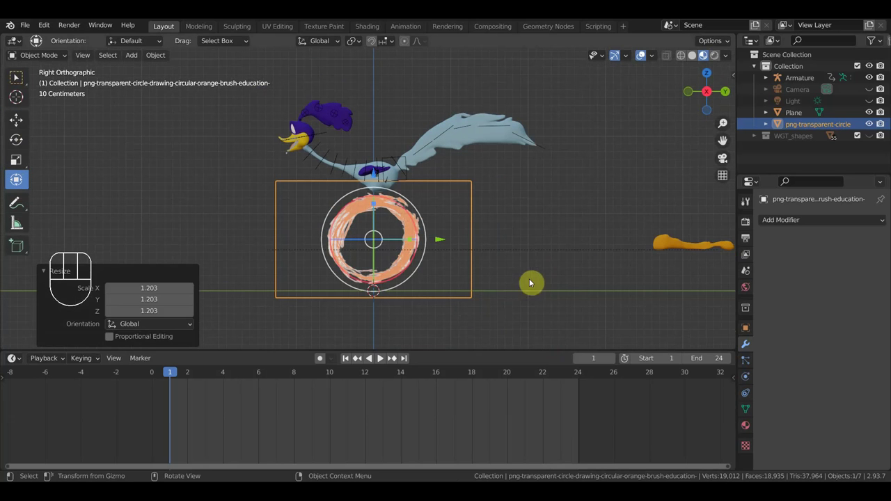
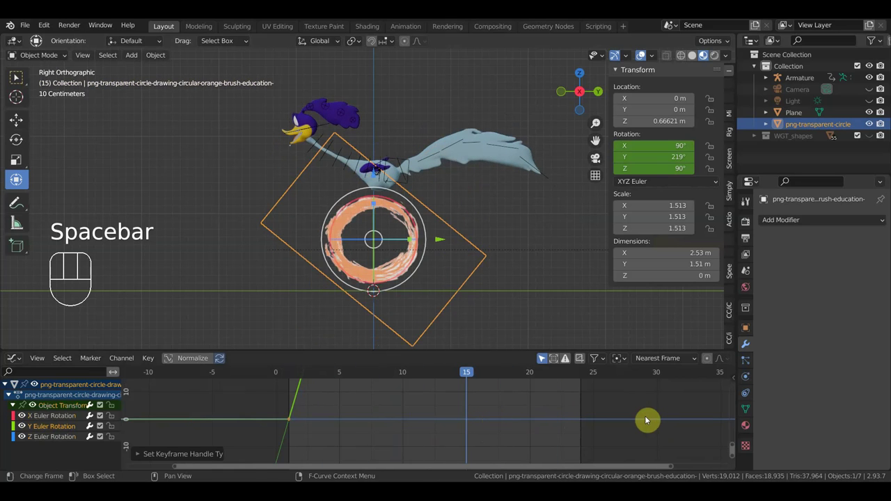
Add a Generator modifier to the Y rotation curve and jump back to frame 1.
left_click(732, 423)
left_click_drag(658, 379, 656, 391)
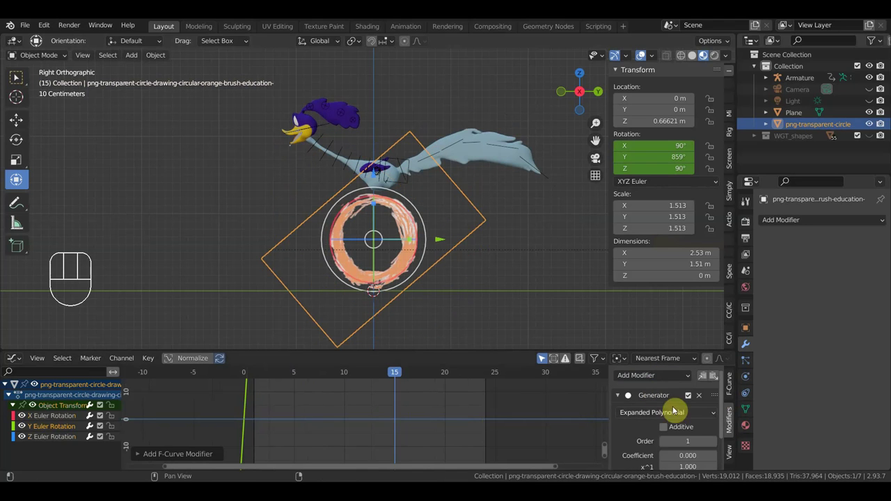
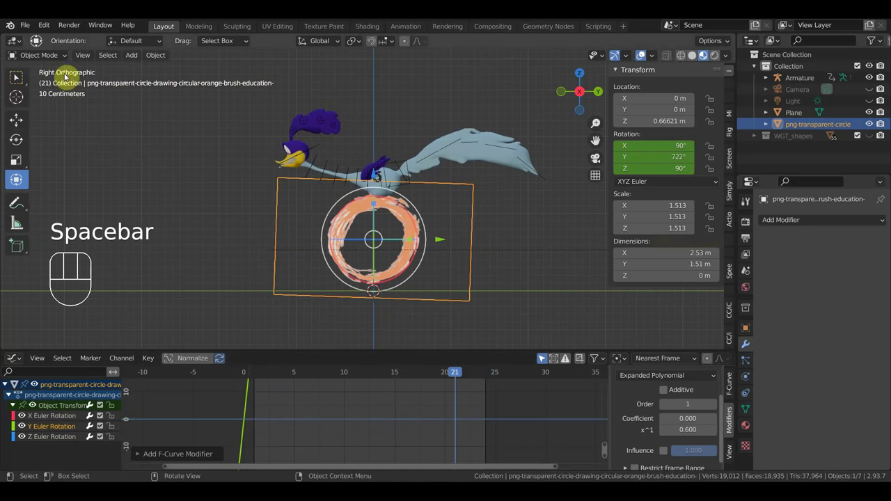
left_click_drag(51, 61, 122, 150)
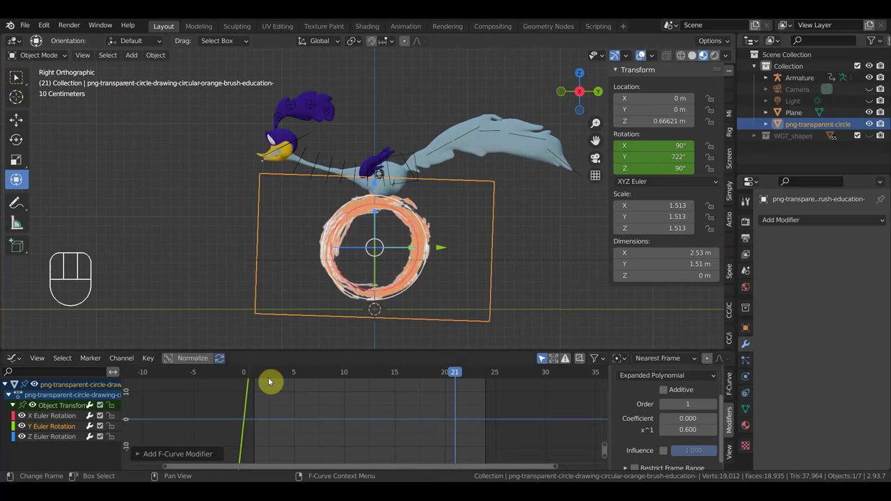
left_click(254, 378)
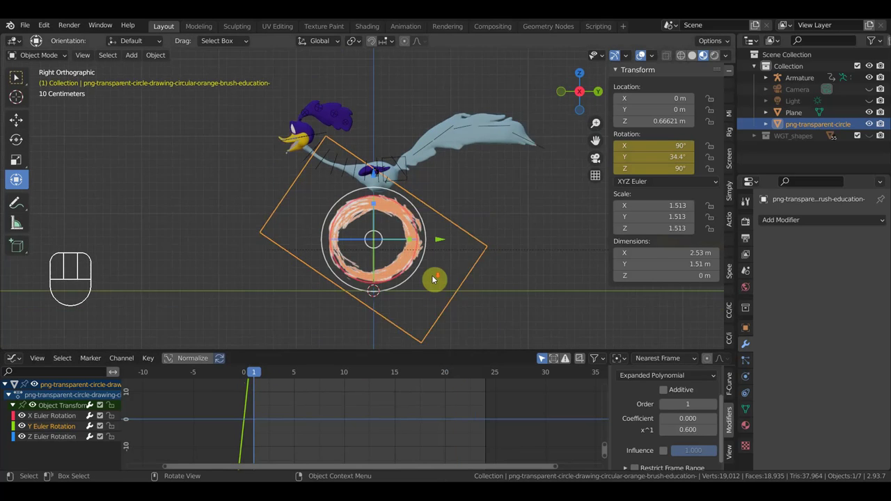
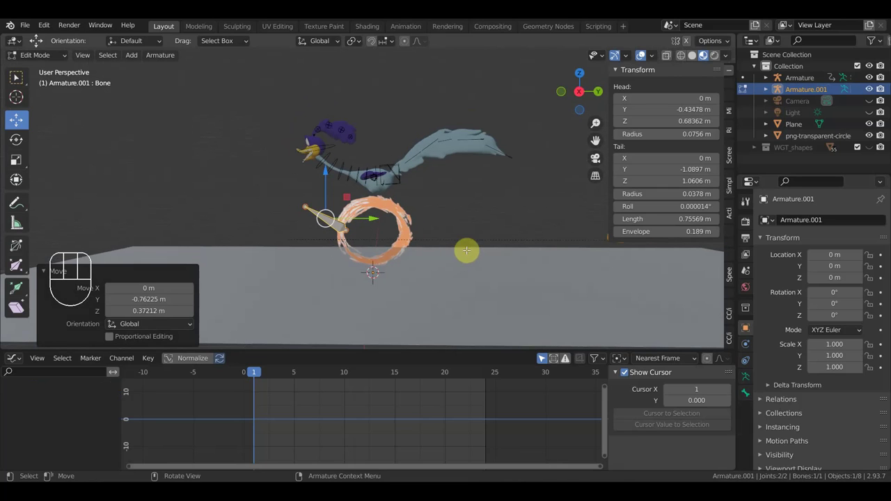
View the scene from the right side (numpad 3).
key("KP_3")
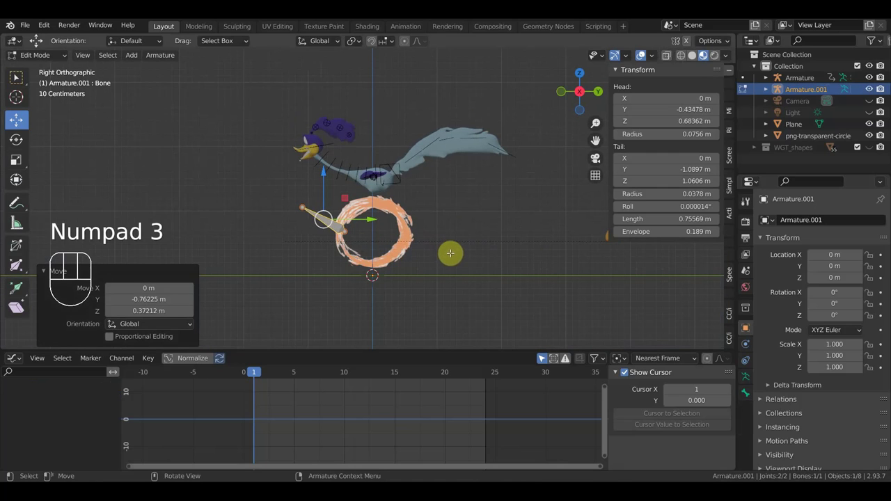
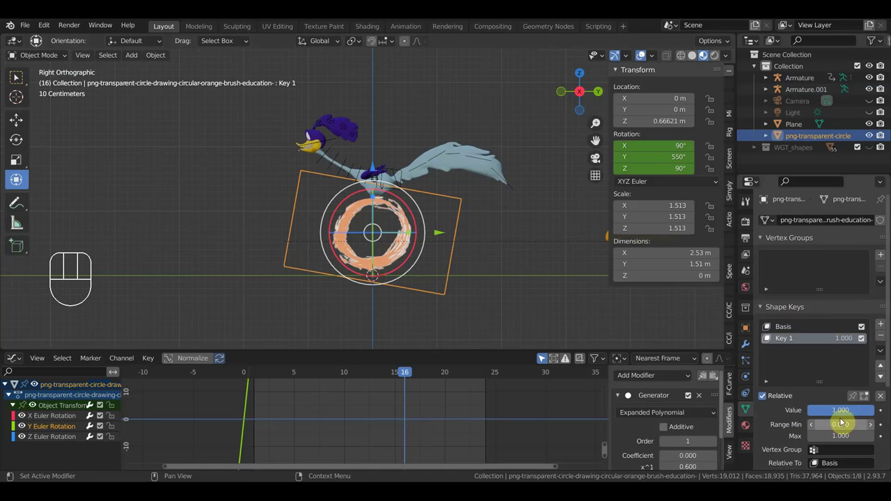
Leave Sculpt Mode for Object Mode and select the ring object.
left_click(769, 337)
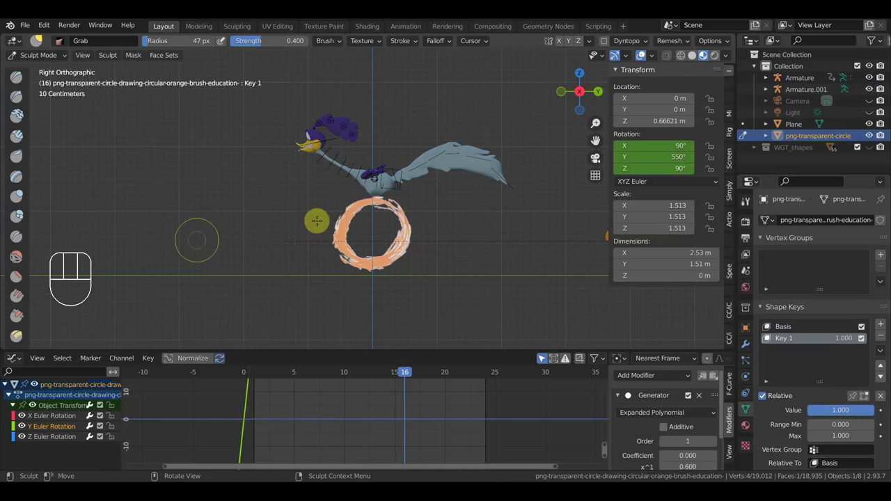
left_click(769, 337)
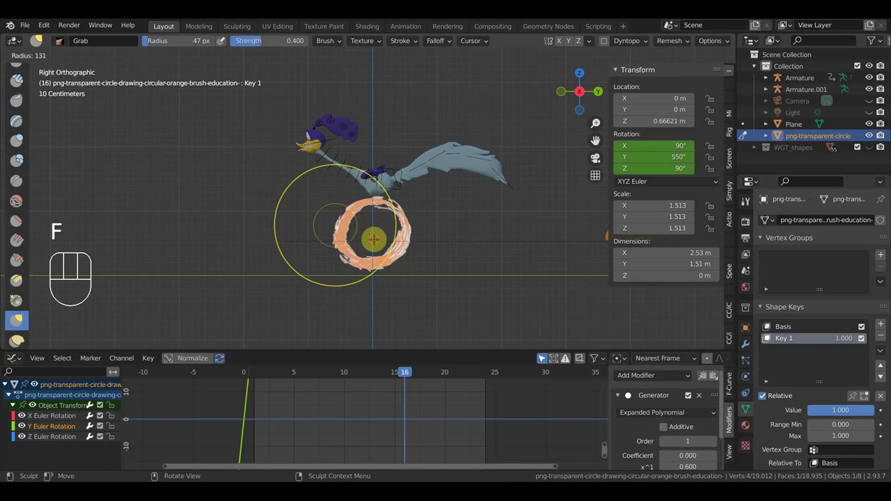
left_click(769, 337)
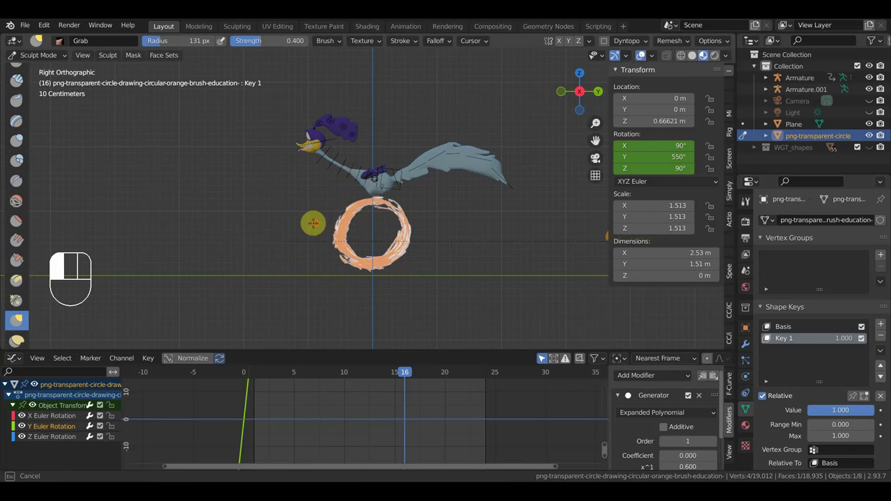
left_click(769, 337)
left_click(769, 337)
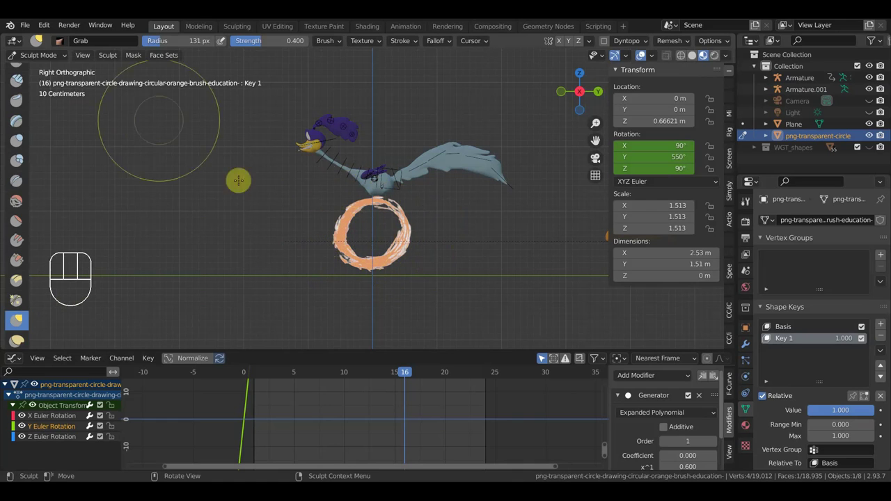
left_click_drag(61, 57, 55, 68)
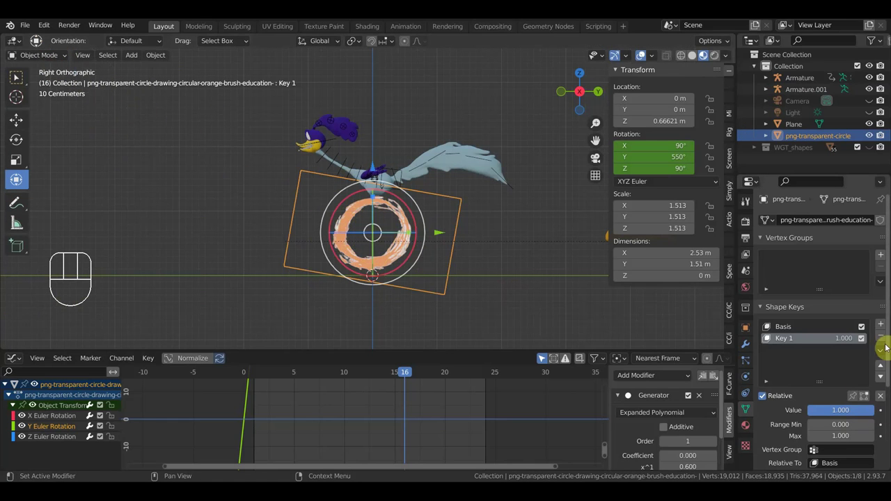
Remove the ring's Key 1 shape key, leaving Basis, and enter Edit Mode on its mesh.
left_click(769, 337)
left_click_drag(135, 60, 52, 60)
left_click_drag(49, 61, 18, 77)
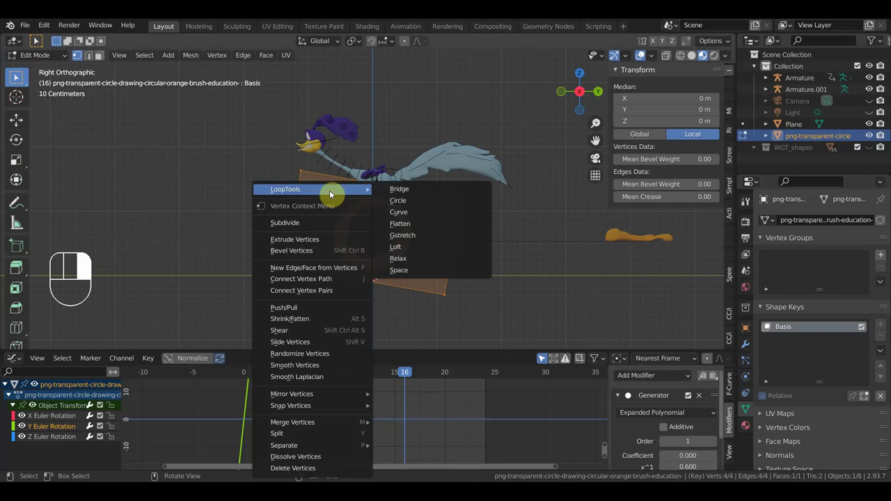
Subdivide the ring's plane into a finer grid and clear the vertex selection.
right_click(18, 77)
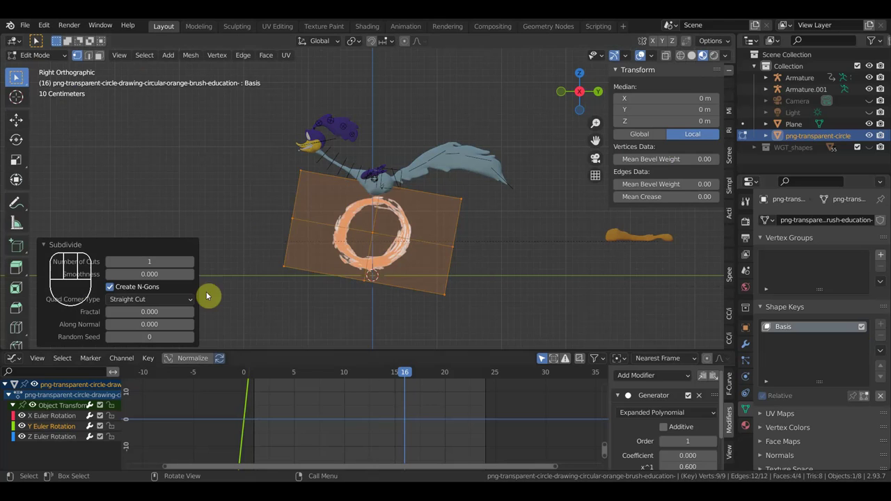
left_click(18, 77)
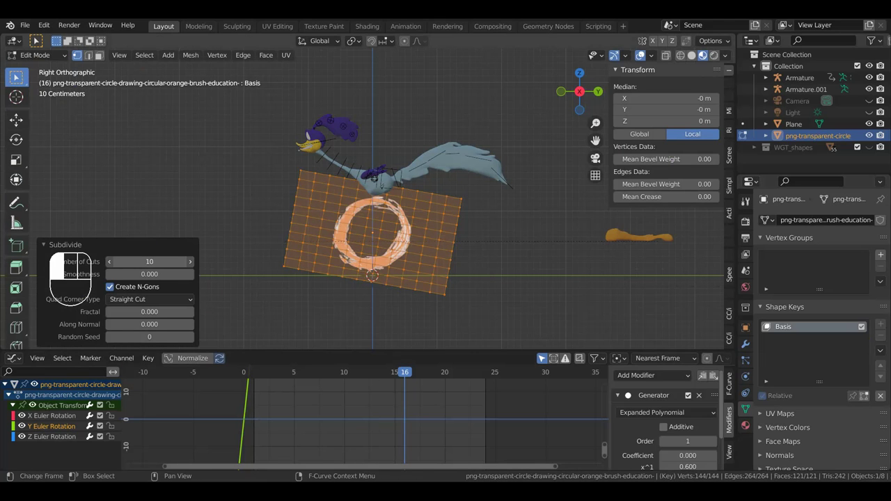
left_click(18, 76)
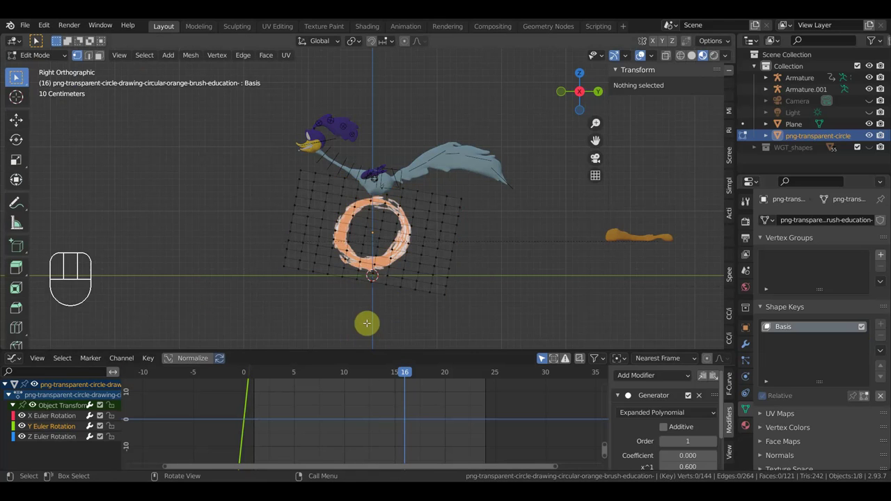
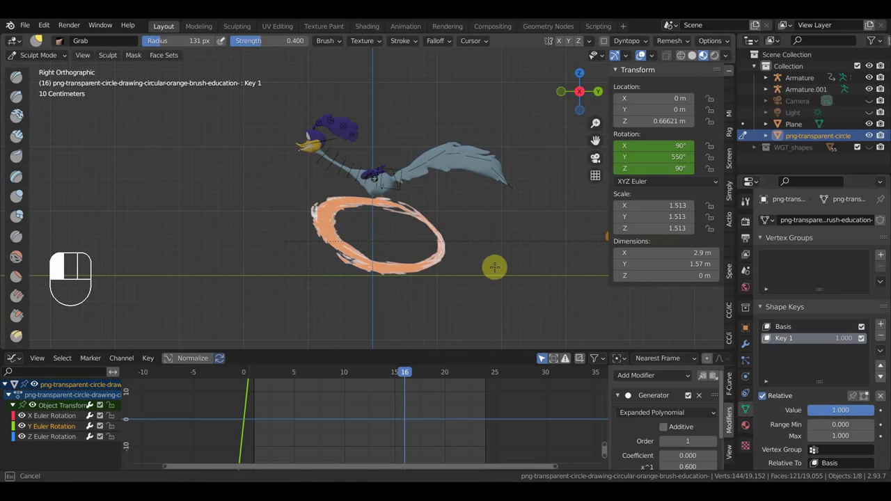
Keyframe Key 1's value at frame 1, then lower it so the ring rounds.
left_click(769, 337)
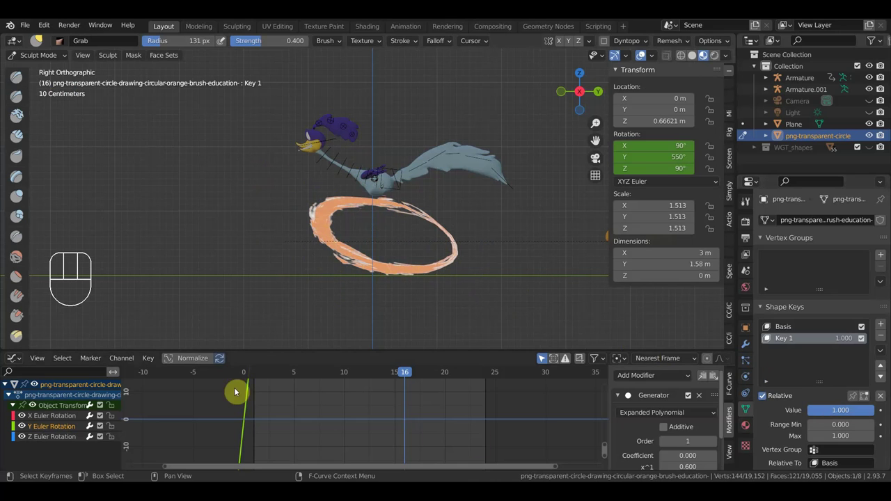
left_click(769, 338)
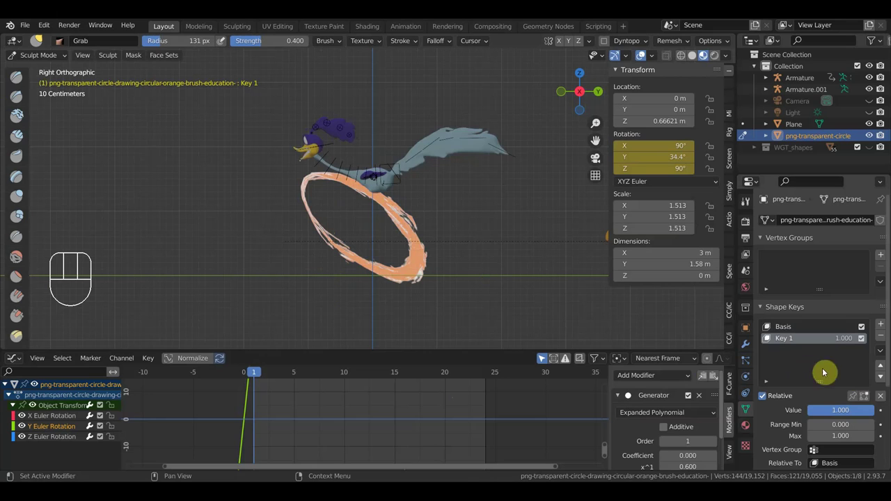
left_click(768, 337)
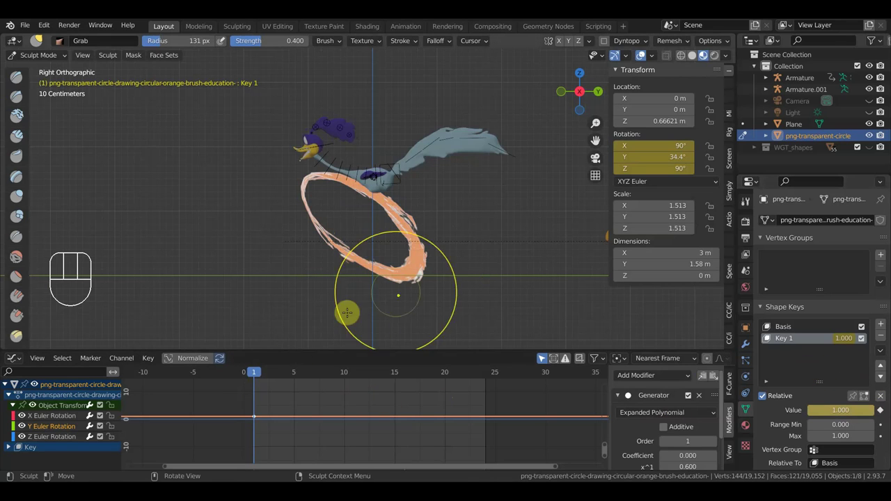
left_click(769, 337)
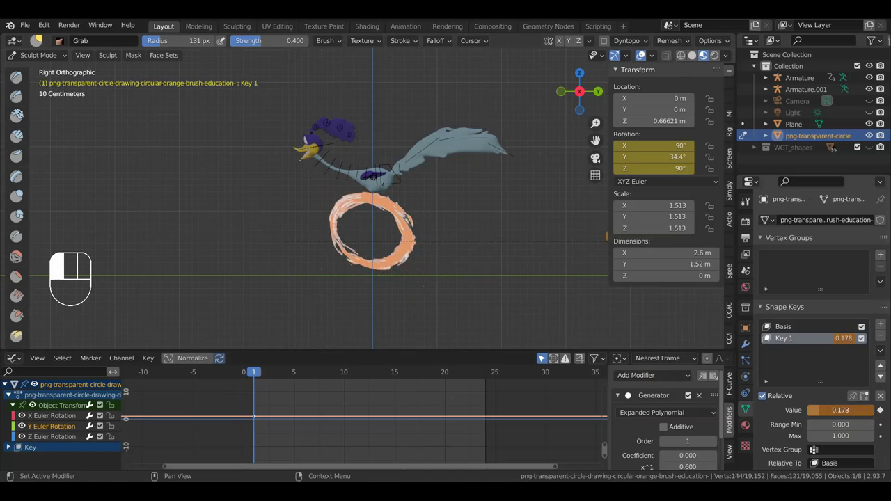
left_click(769, 337)
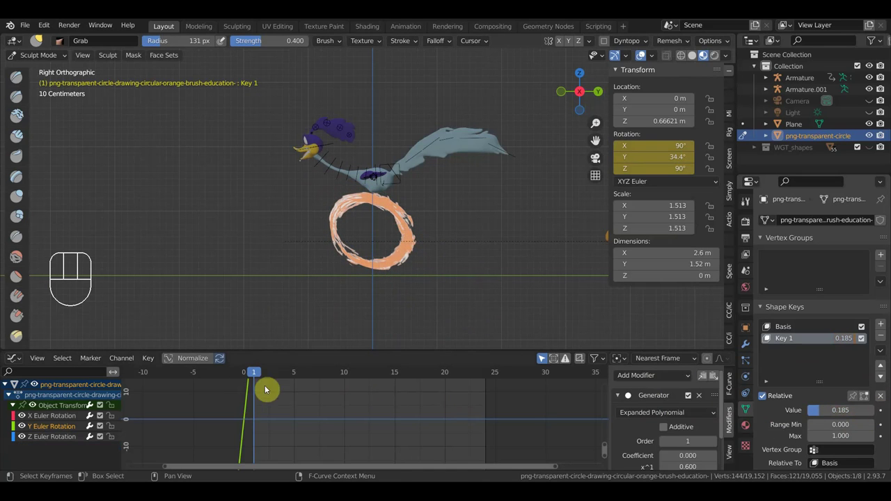
Keyframe Key 1 raised to about 0.65 at frame 11 and lowered to about 0.10 at frame 15.
left_click_drag(769, 337, 769, 337)
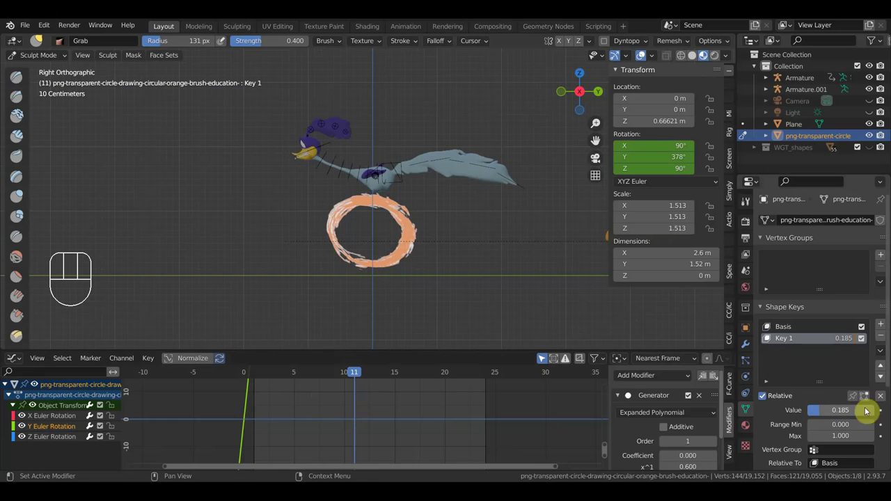
left_click(769, 337)
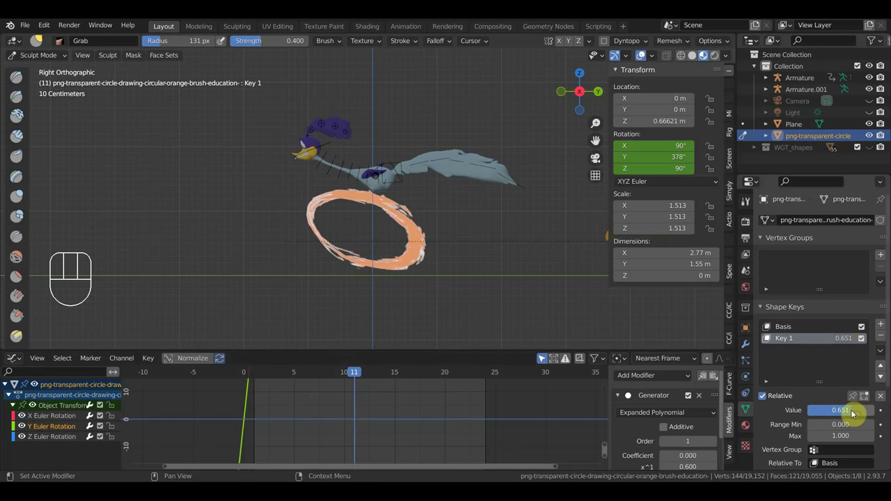
left_click(769, 337)
left_click(769, 337)
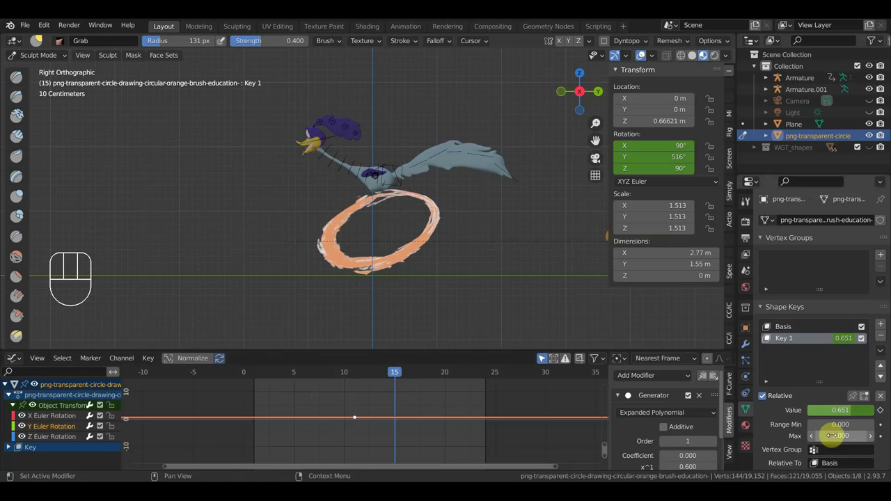
left_click(768, 337)
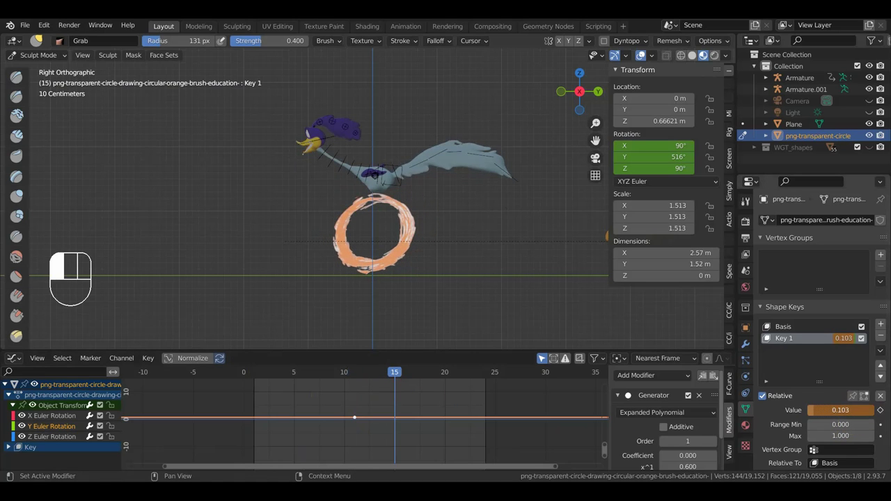
left_click(882, 412)
Jump to frame 24 and scrub the timeline to preview the ring's shape change.
left_click(769, 337)
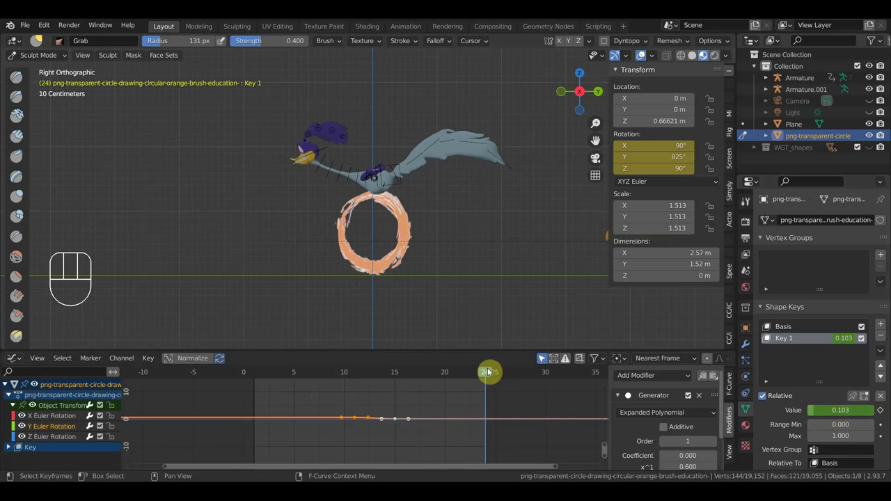
left_click_drag(470, 377, 456, 377)
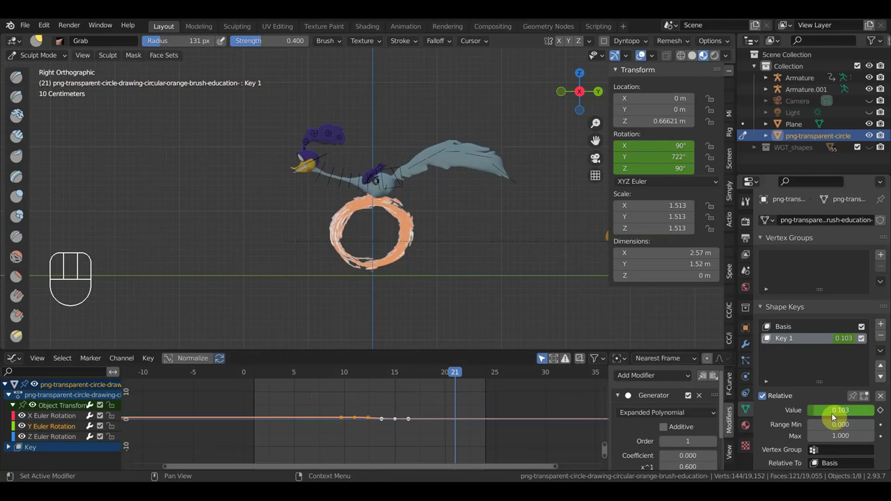
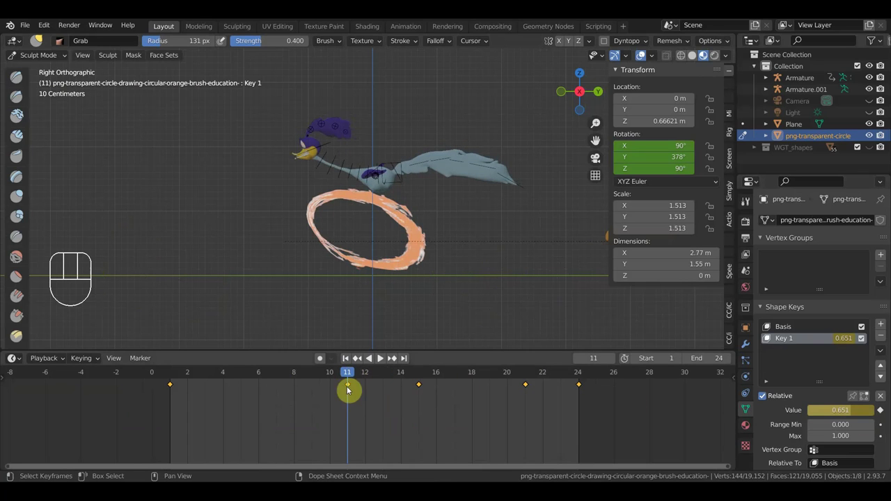
Step to frame 12 and lower Key 1 to about 0.216 so the ring rounds.
left_click_drag(355, 374, 406, 387)
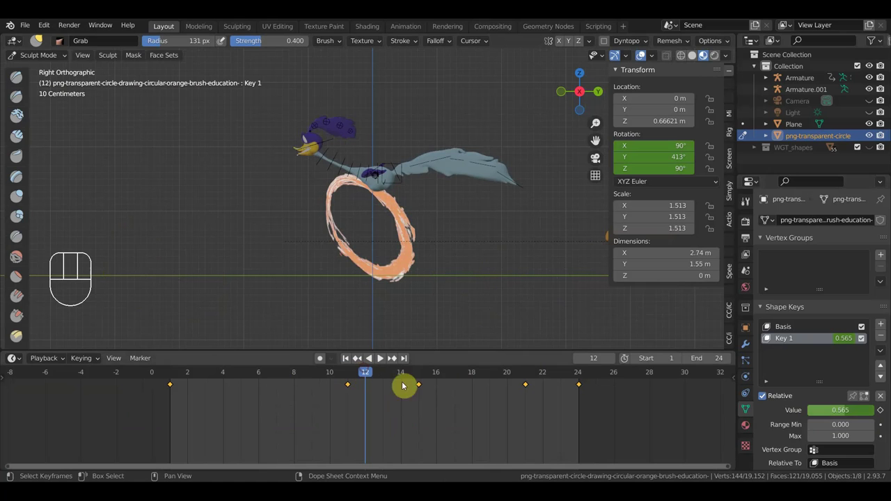
left_click(769, 337)
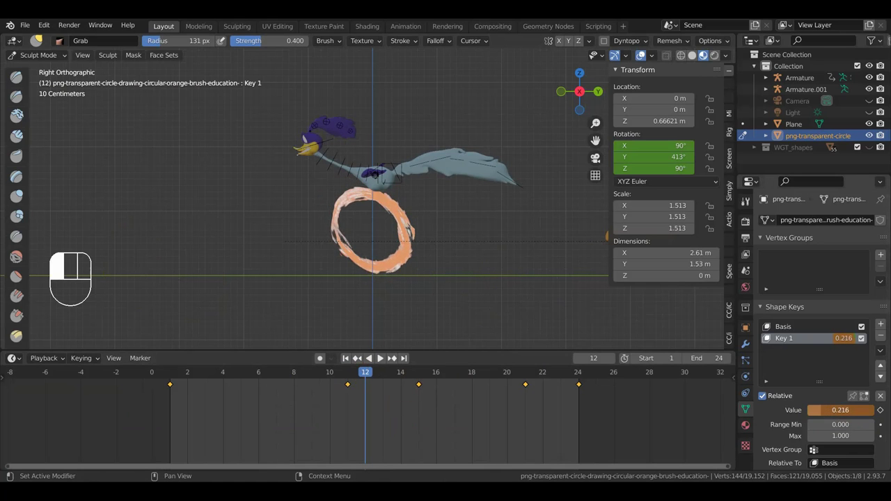
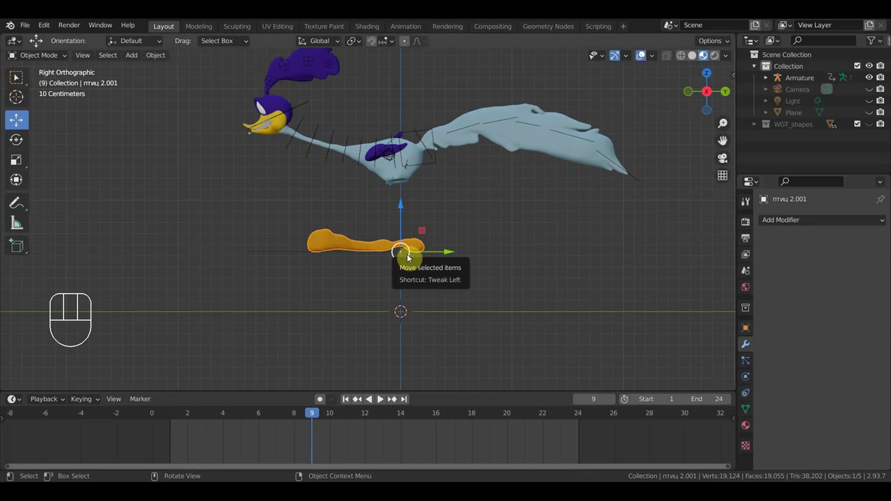
Move the orange foot shape down onto the ground beneath the bird.
key("g")
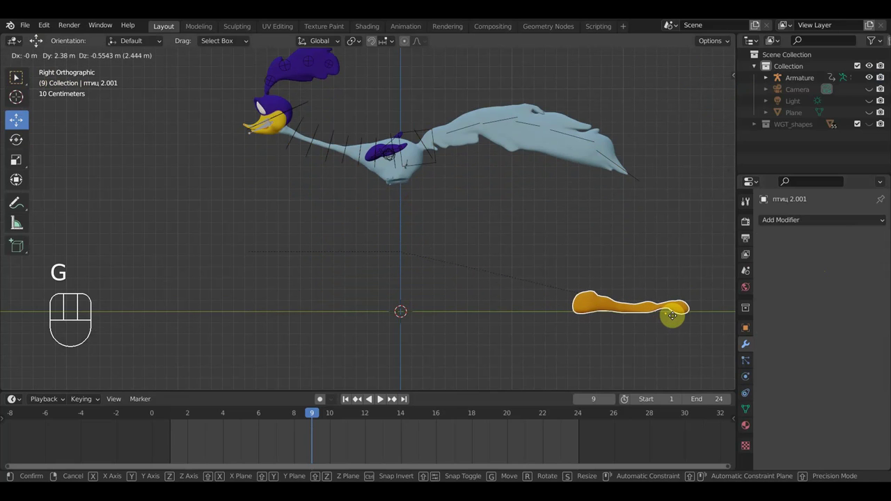
left_click(677, 321)
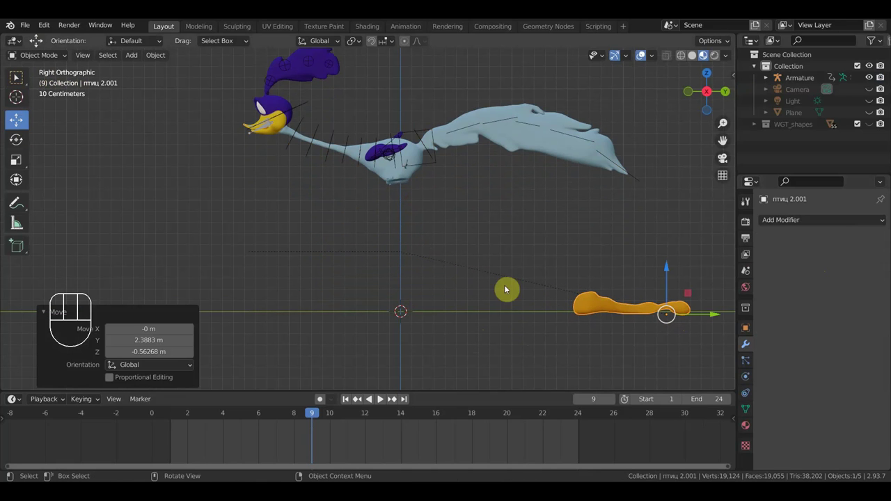
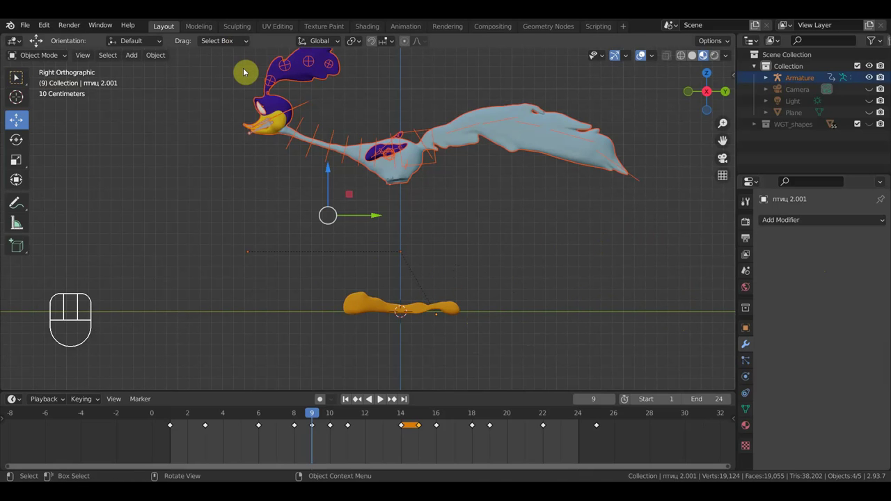
Isolate the foot shape and rotate it twice from the top view.
key("h")
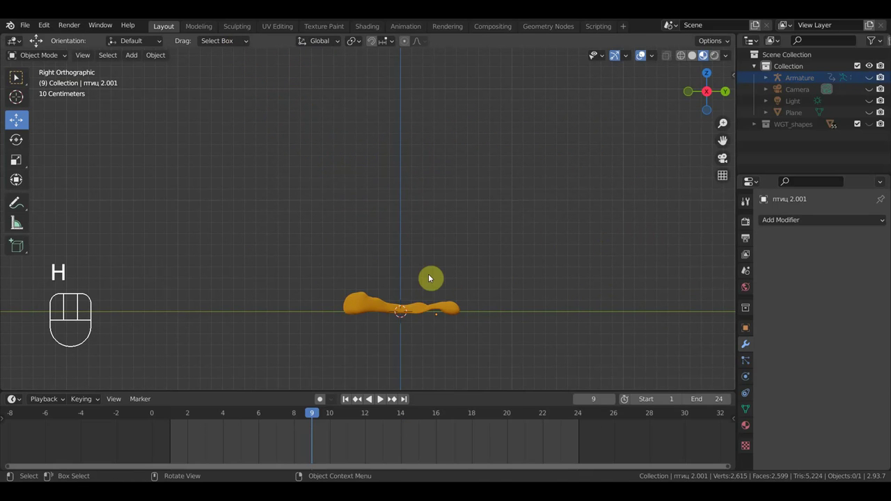
key("KP_7")
key("r")
left_click(427, 240)
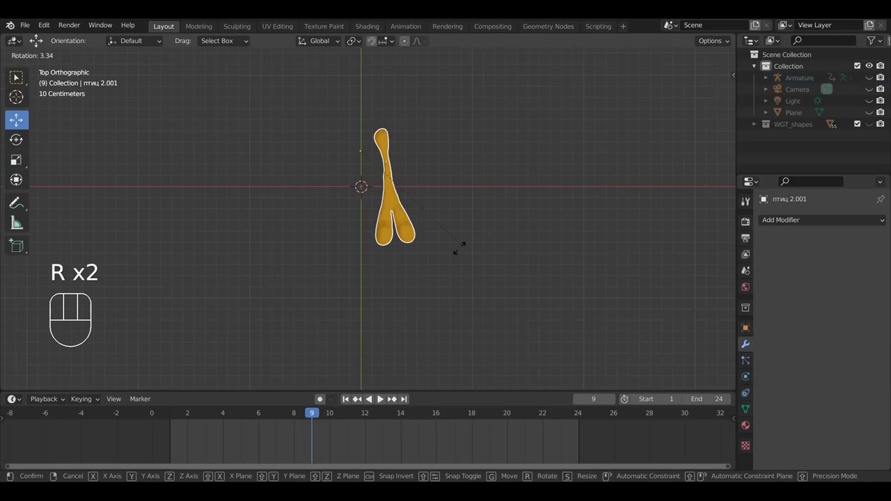
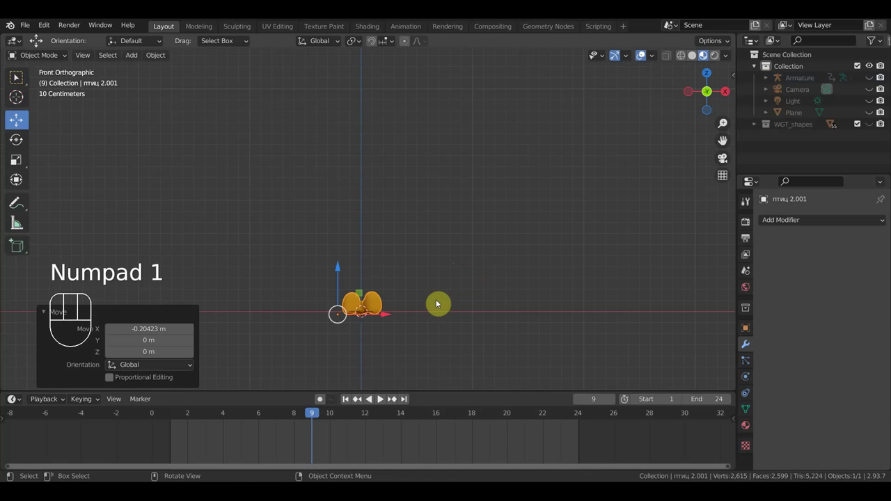
key("r")
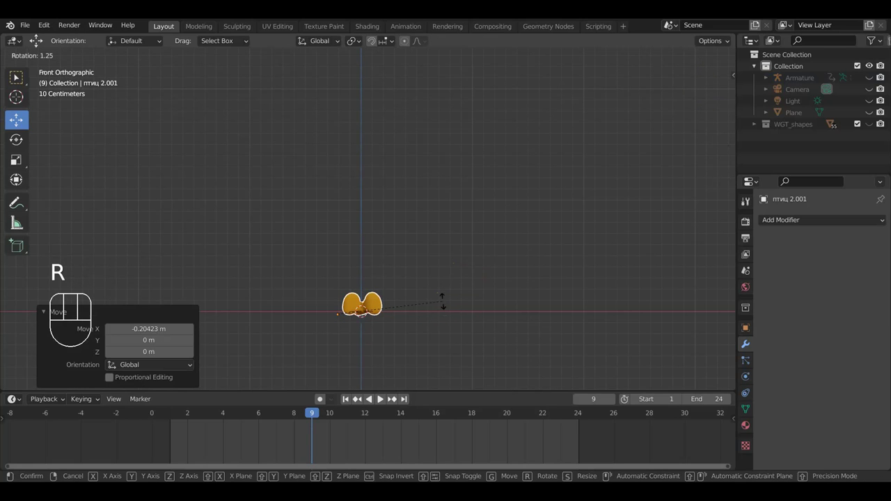
left_click(443, 306)
Set the foot's origin to its centre and unhide the rest of the scene.
left_click_drag(155, 60, 309, 110)
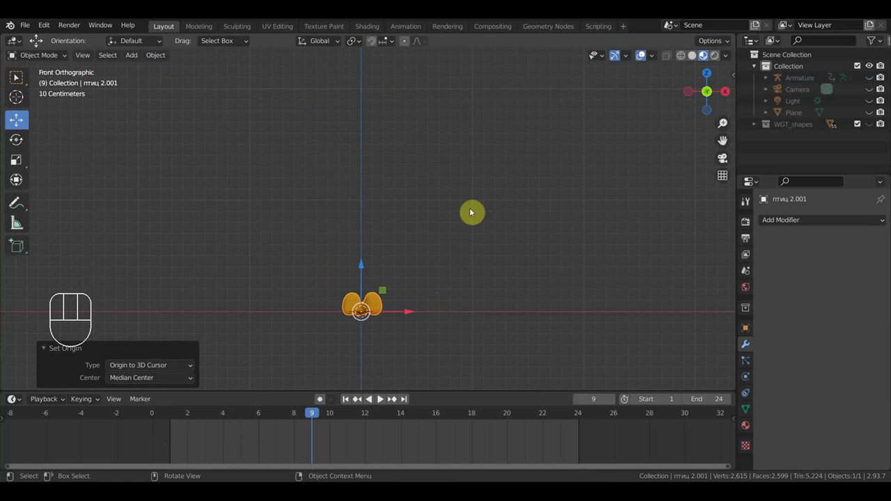
key("alt+h")
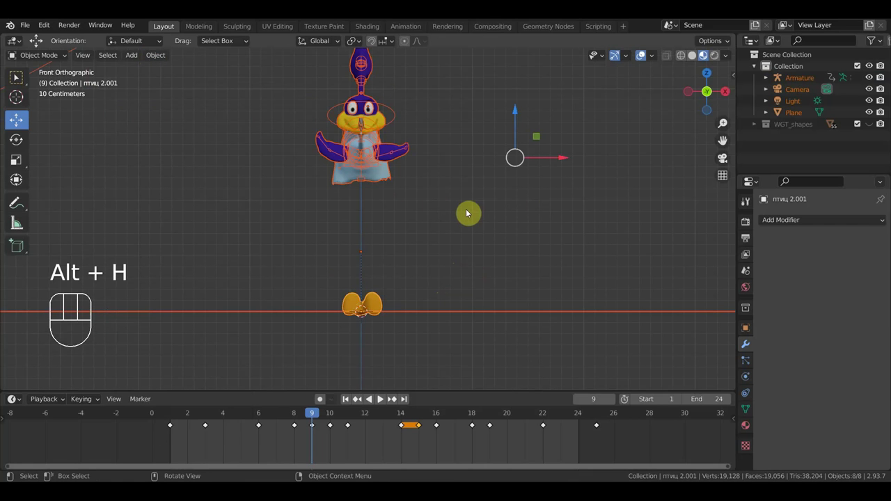
key("KP_3")
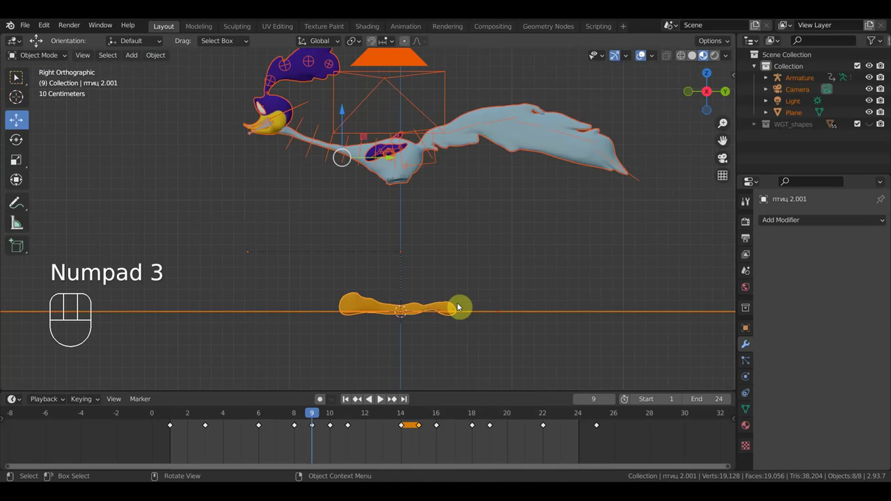
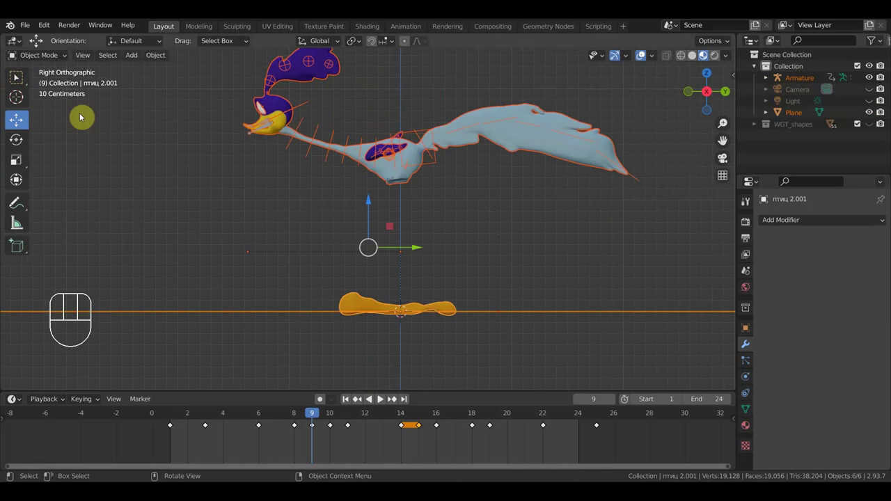
Add a Bezier circle and rotate it 90° to stand upright around the foot shape.
left_click_drag(142, 58, 333, 152)
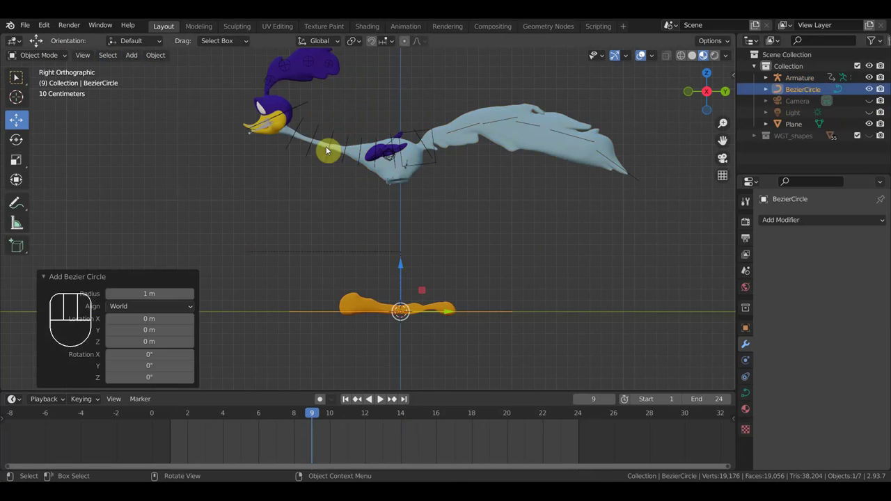
key("KP_1")
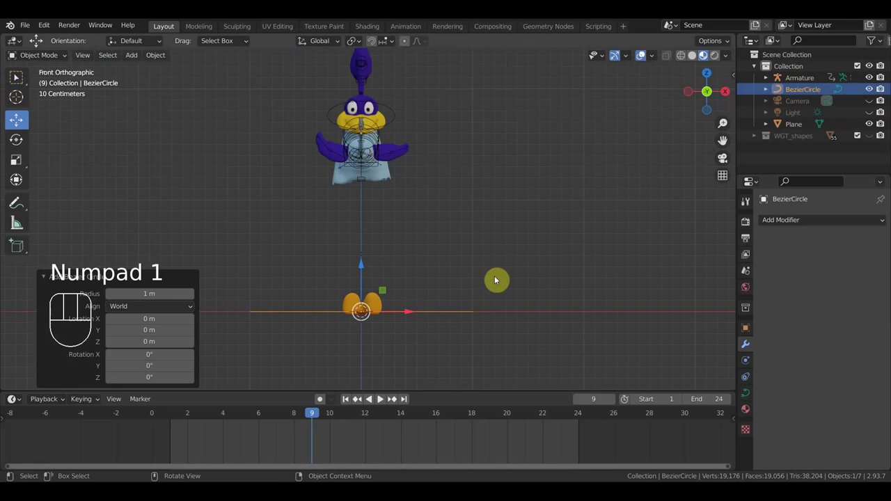
key("r")
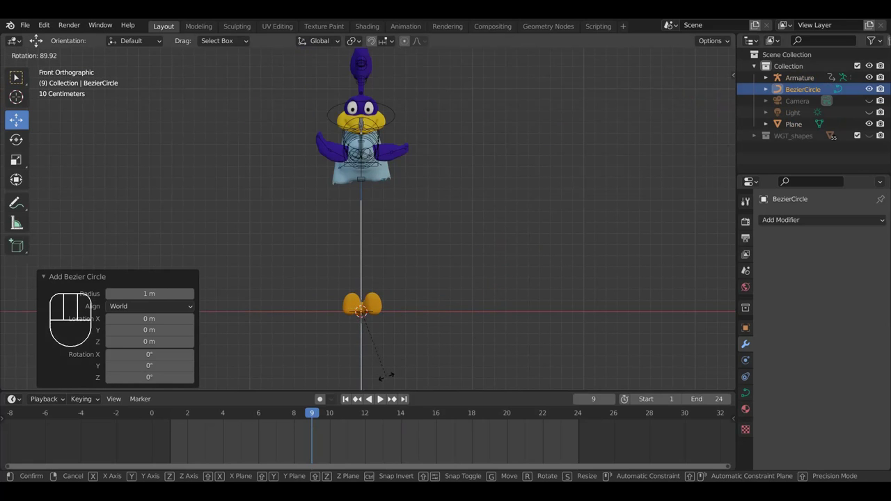
key("KP_3")
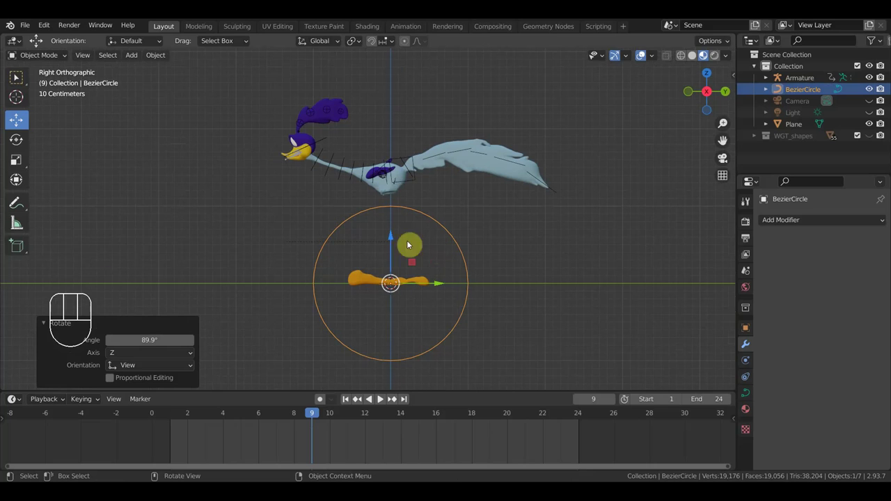
left_click(337, 239)
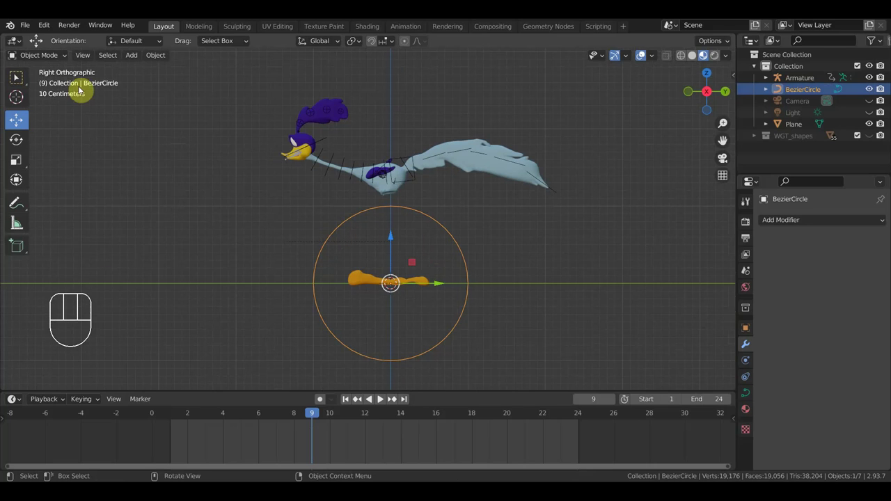
left_click_drag(41, 57, 64, 73)
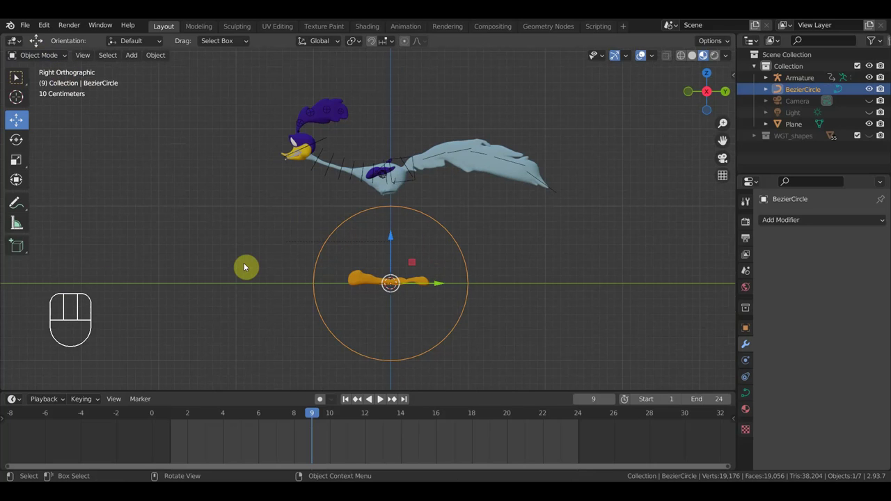
Add an armature at the circle's centre, lay its bone flat along the foot and start moving it.
key("shift+a")
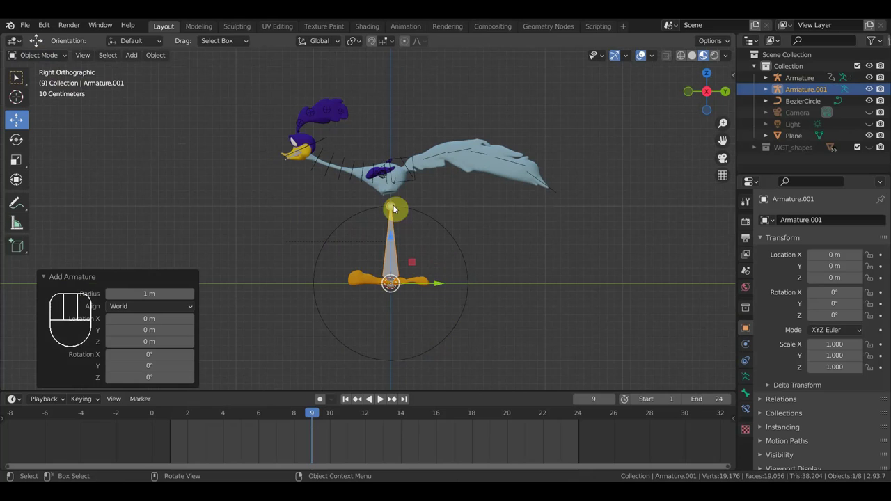
left_click_drag(55, 57, 50, 84)
key("g")
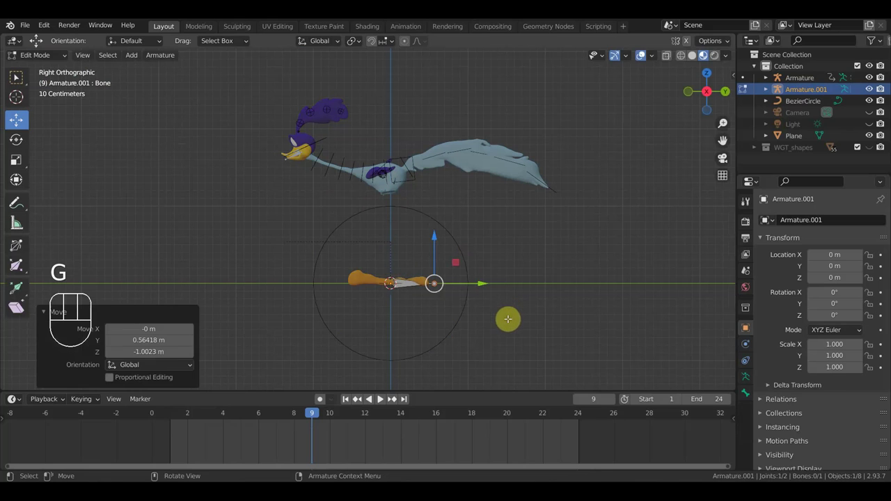
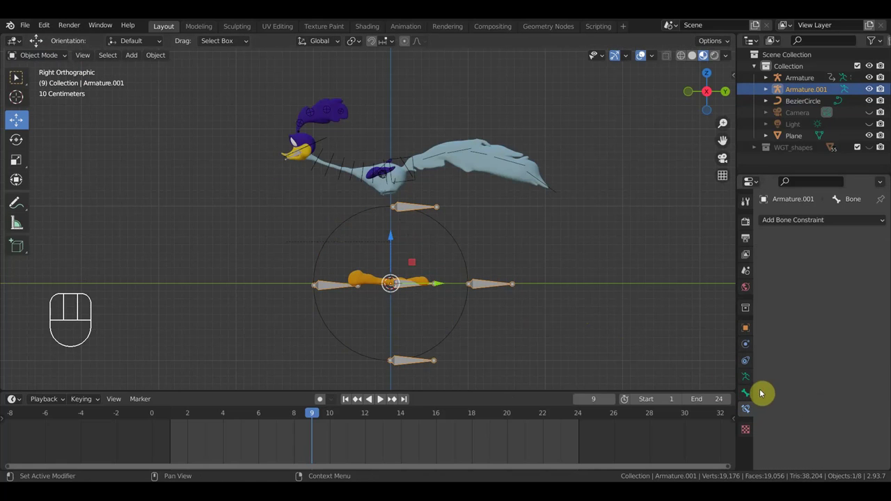
Parent the Bezier circle to the new armature with Ctrl+P > Object.
left_click(749, 395)
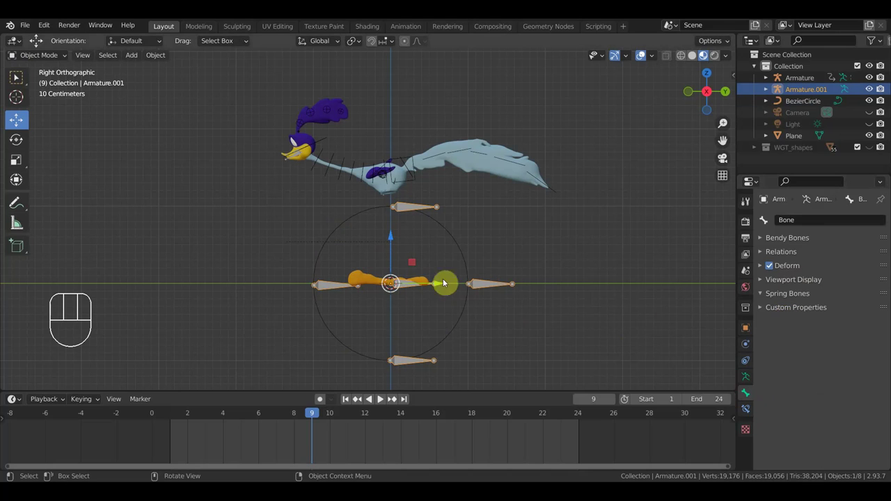
left_click(464, 257)
left_click(489, 285)
key("ctrl+p")
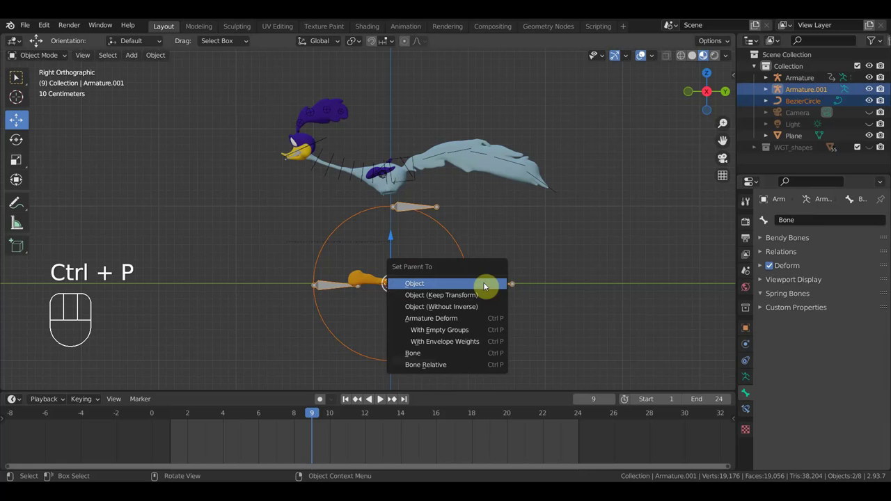
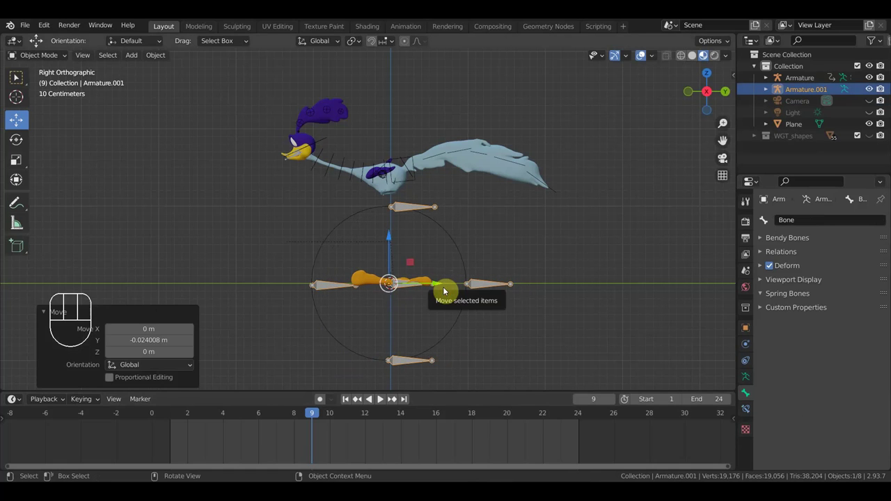
key("ctrl+z")
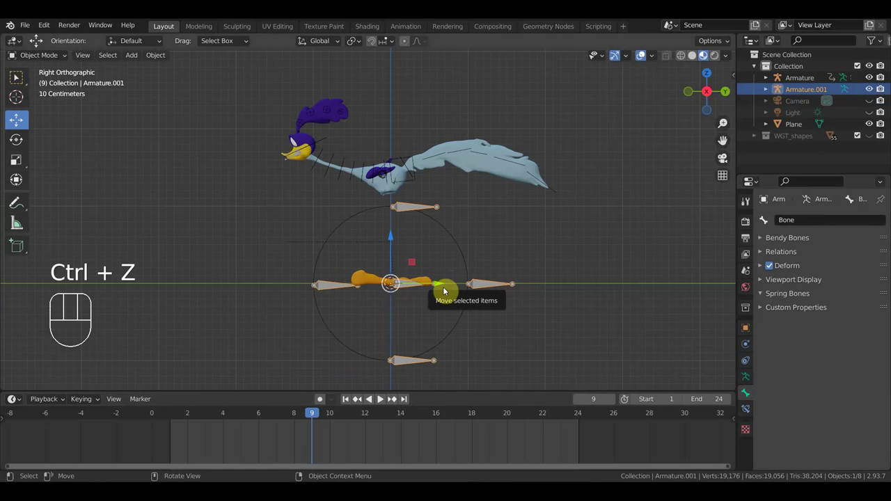
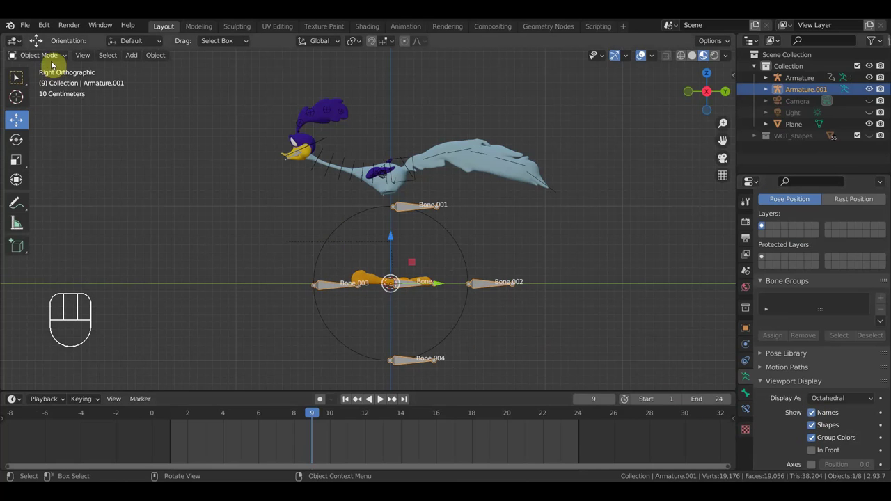
Select the Bezier circle and, in Edit Mode, pick its right control point.
left_click(334, 235)
left_click(45, 52)
left_click_drag(51, 59, 18, 76)
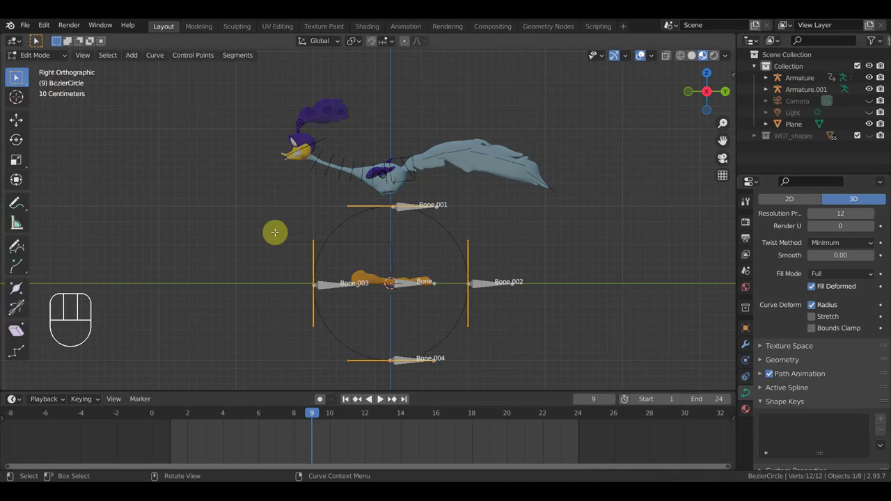
left_click(18, 77)
Add a Hook modifier targeting Armature.001, Bone.002, and assign the right point to it.
left_click(18, 77)
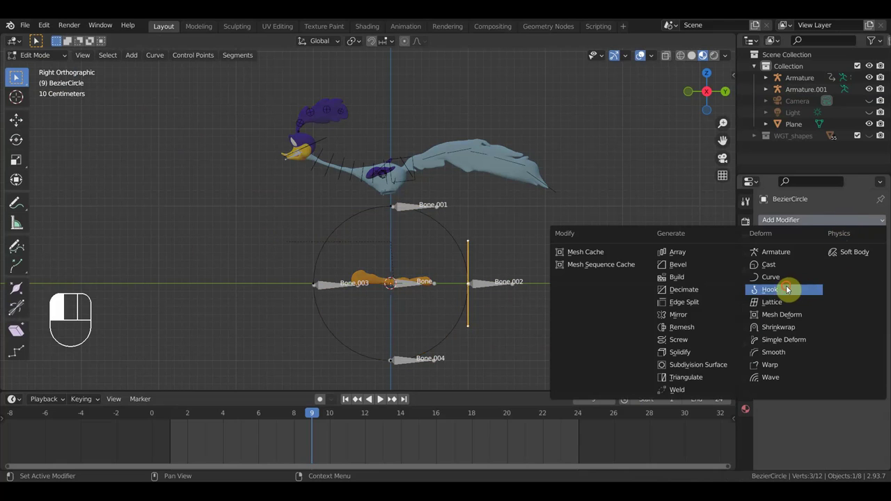
left_click(18, 77)
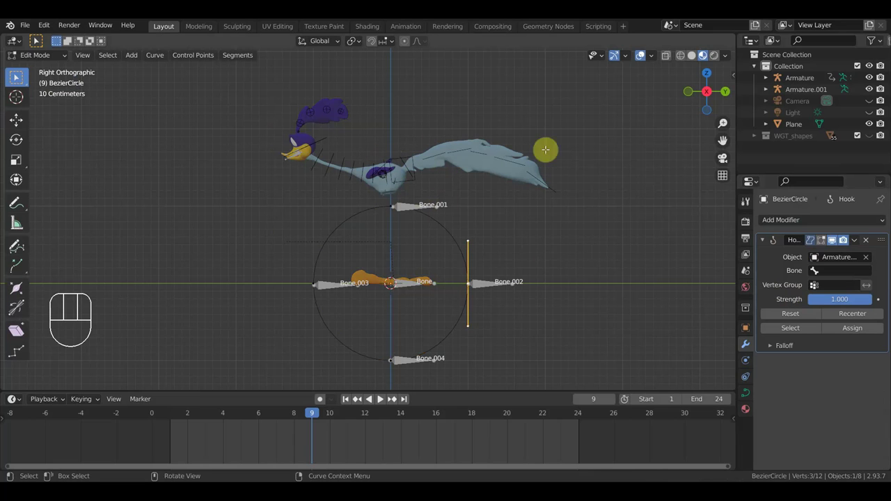
left_click(18, 77)
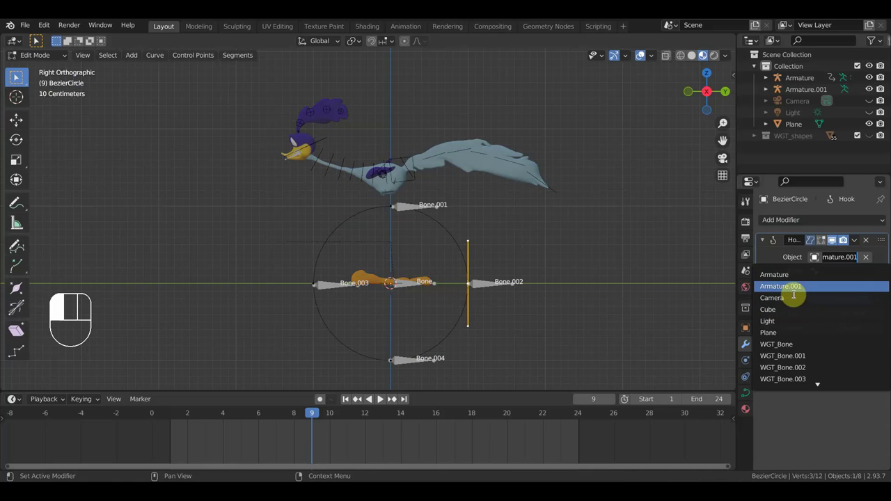
left_click(18, 76)
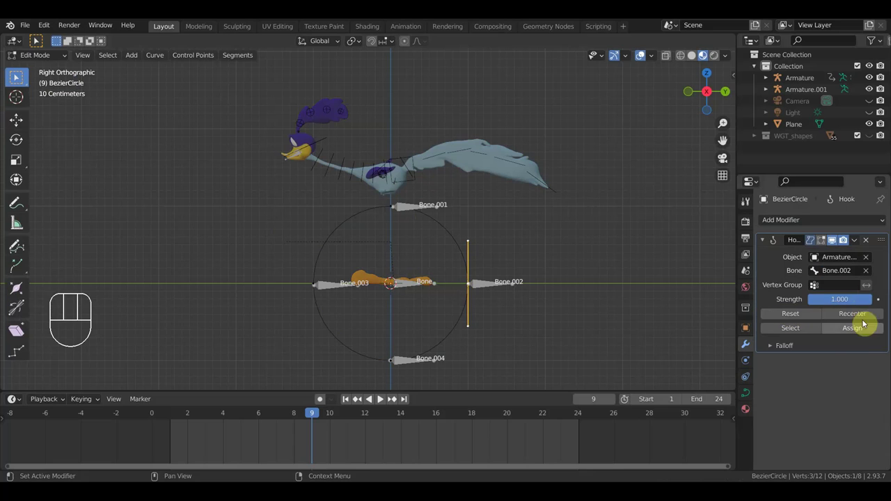
left_click(18, 77)
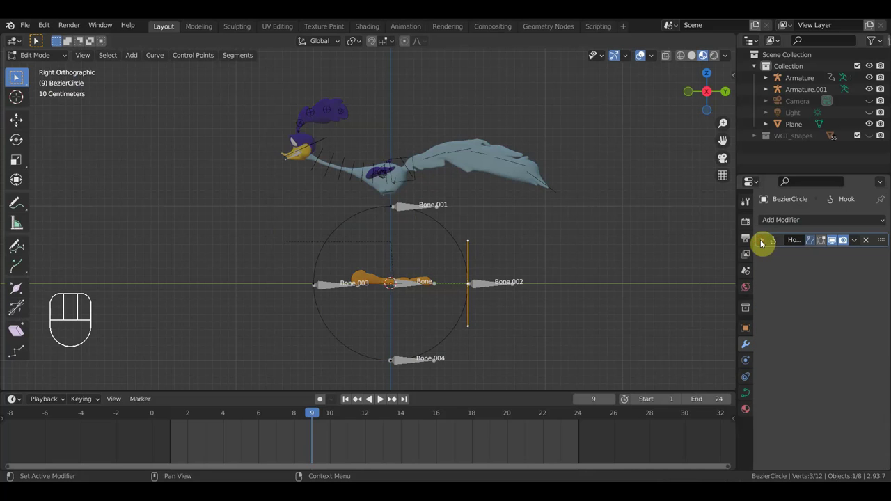
Hook the circle's top control point to Bone.001 with a second Hook modifier.
left_click(18, 77)
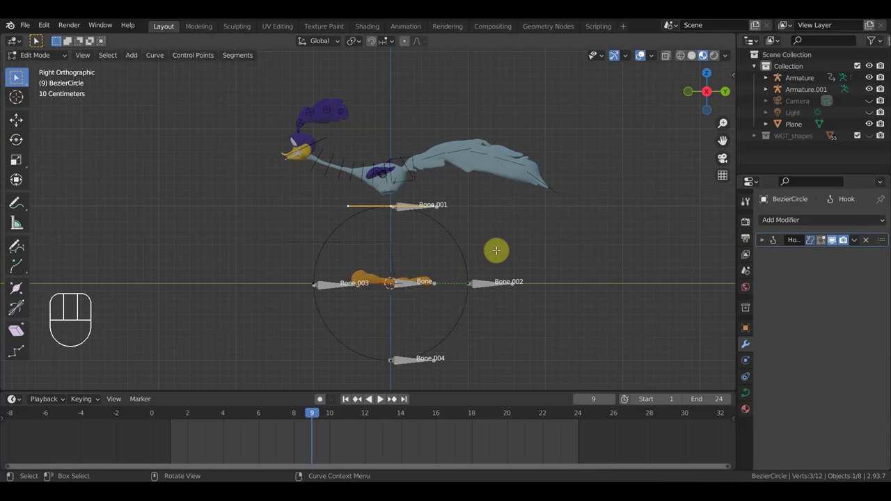
left_click(18, 77)
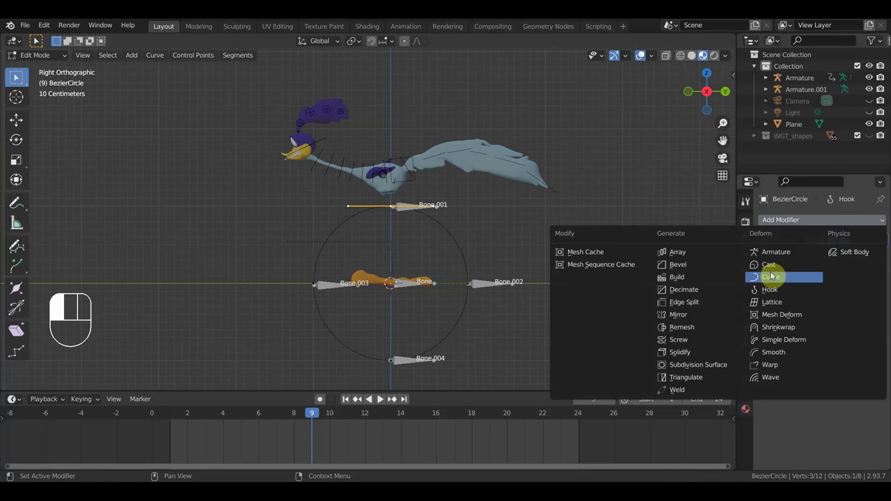
left_click(18, 77)
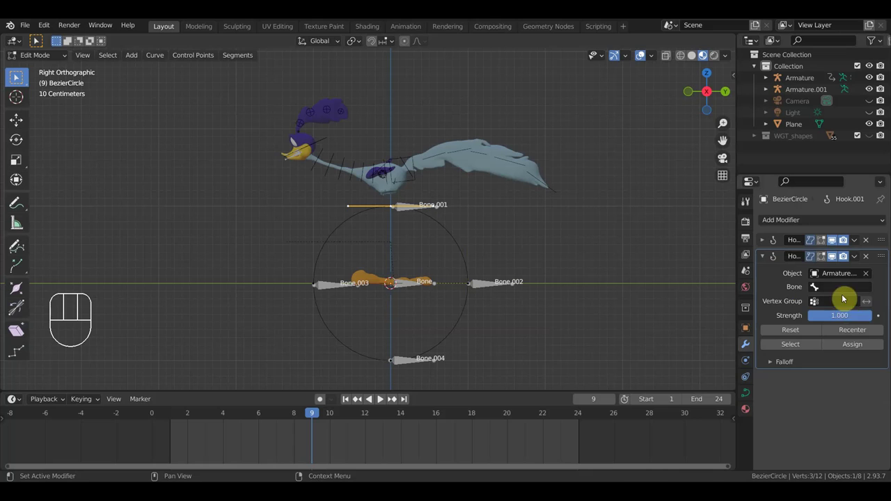
left_click(18, 77)
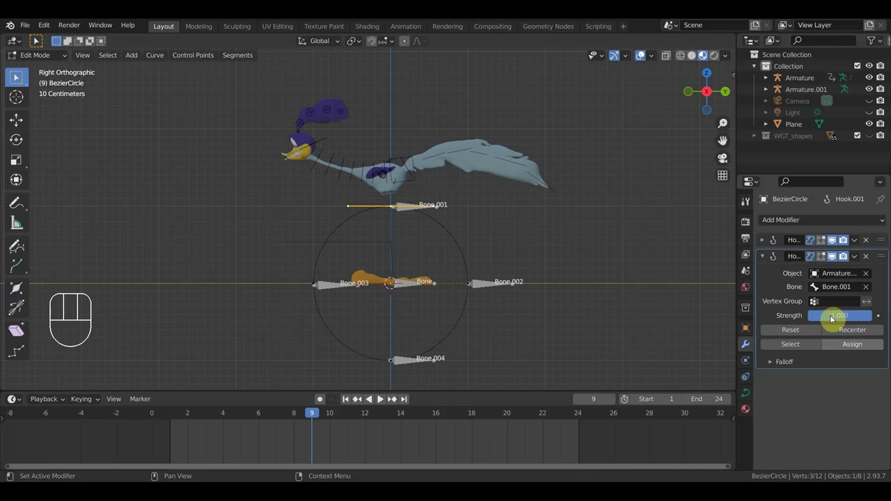
left_click(18, 77)
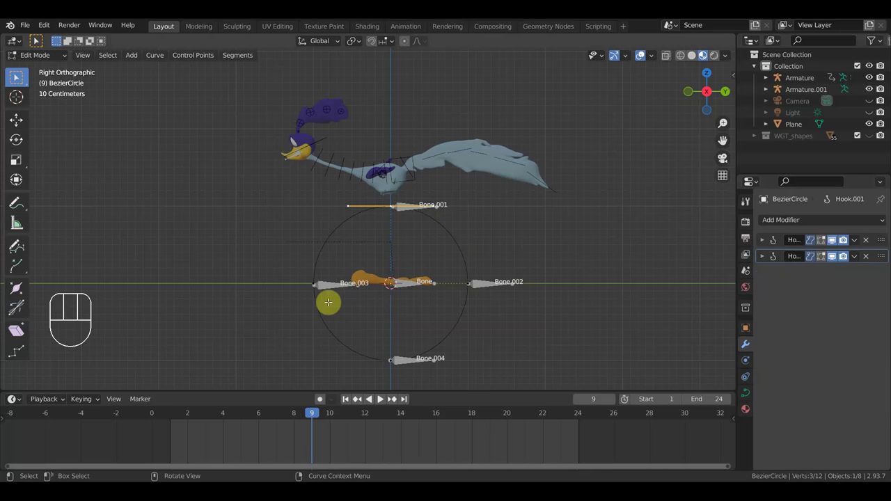
Hook the circle's left control point to Armature.001 Bone.003 with a third Hook modifier.
left_click(18, 77)
left_click(19, 76)
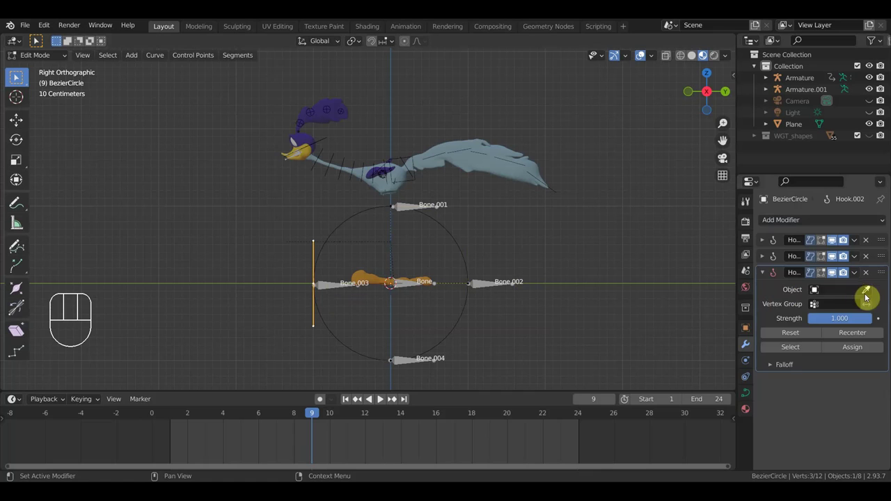
left_click(18, 77)
left_click(18, 76)
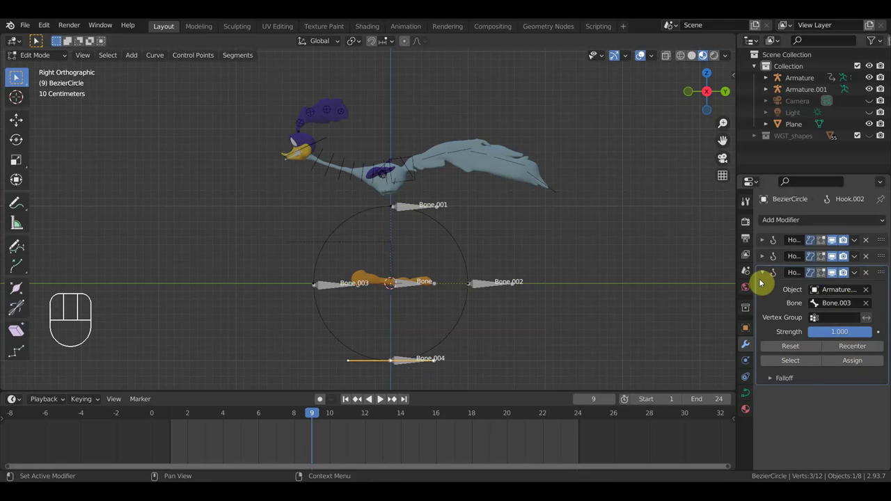
Set the fourth Hook modifier to Armature.001 Bone.004 and collapse its panel.
left_click(18, 76)
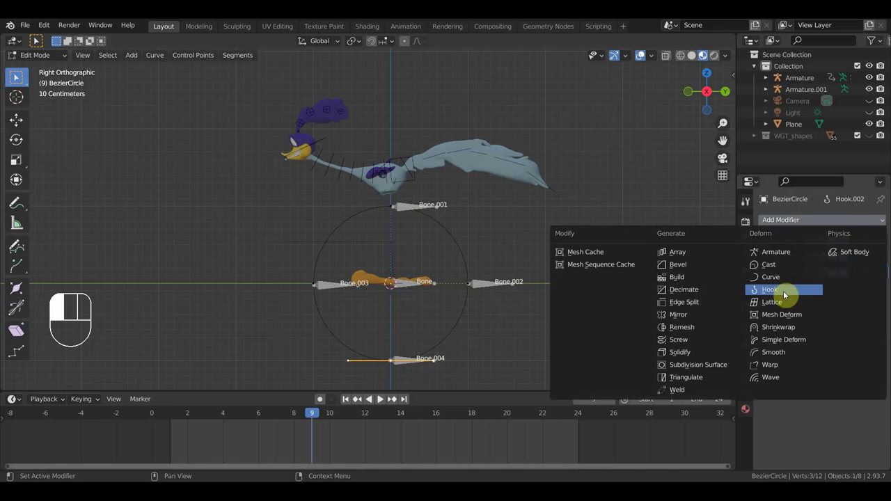
left_click(18, 77)
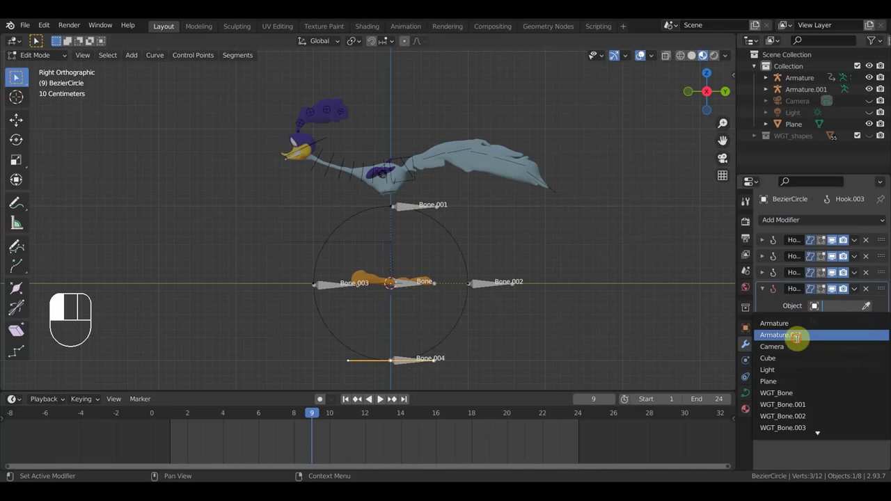
left_click(18, 76)
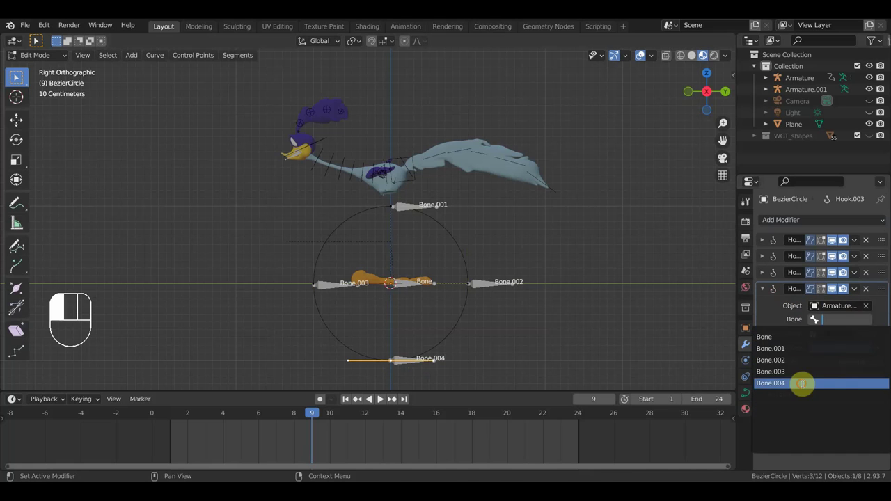
left_click(18, 77)
left_click(19, 76)
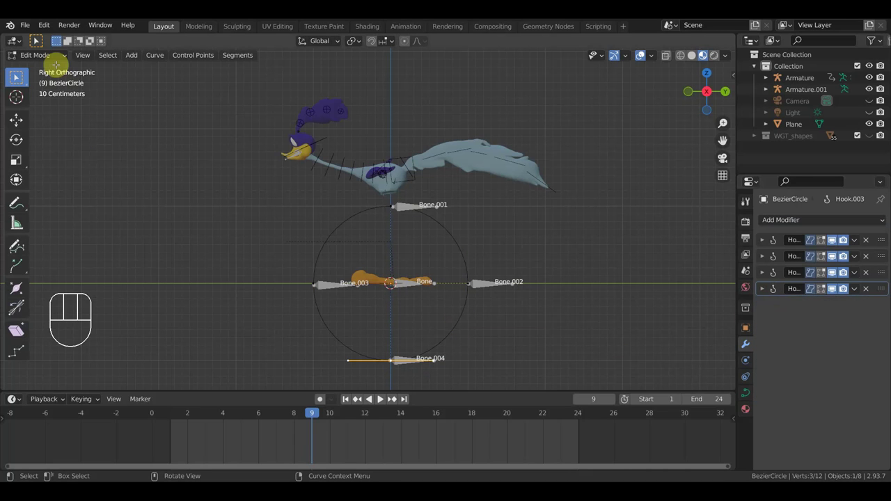
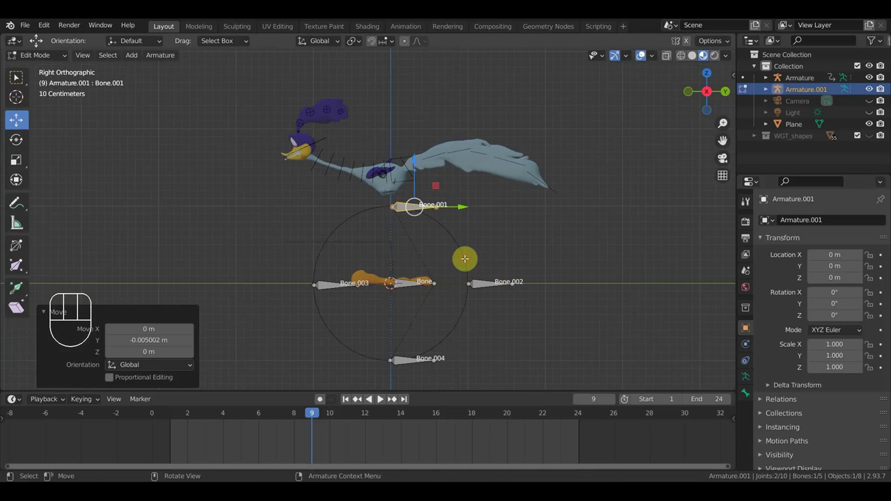
Parent the Bezier circle to the active bone via Ctrl+P > Bone.
left_click_drag(55, 59, 238, 168)
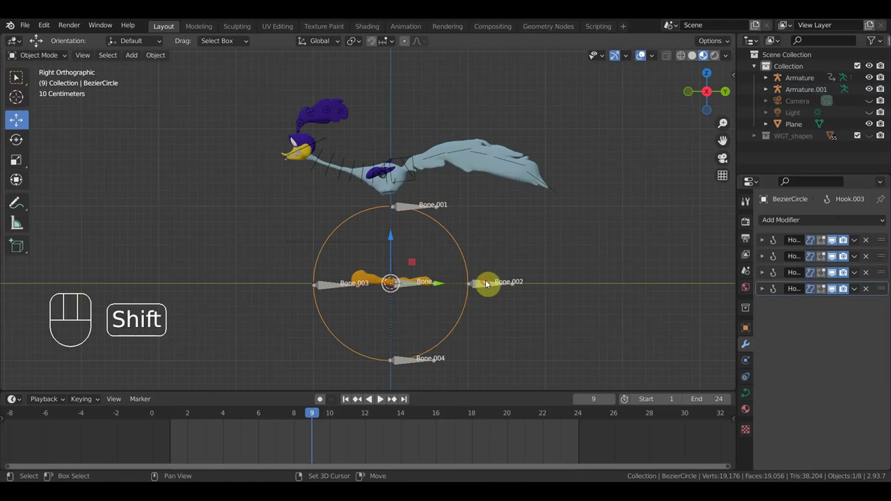
key("ctrl+p")
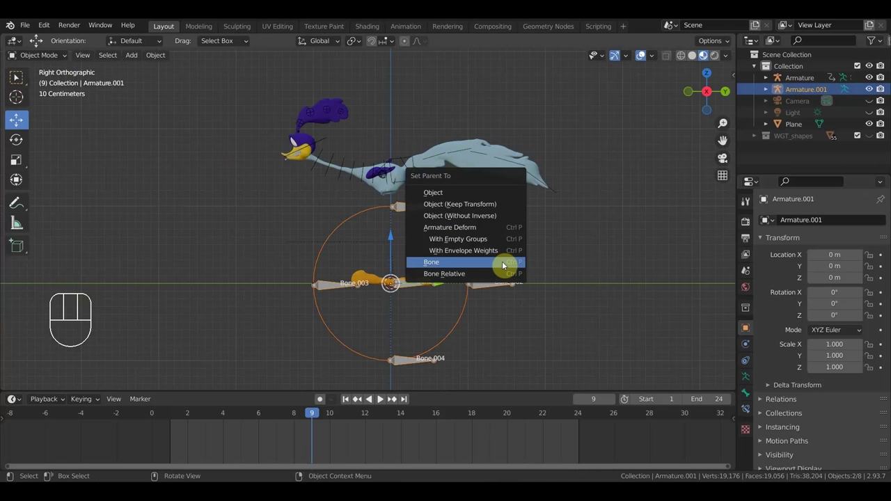
left_click(409, 289)
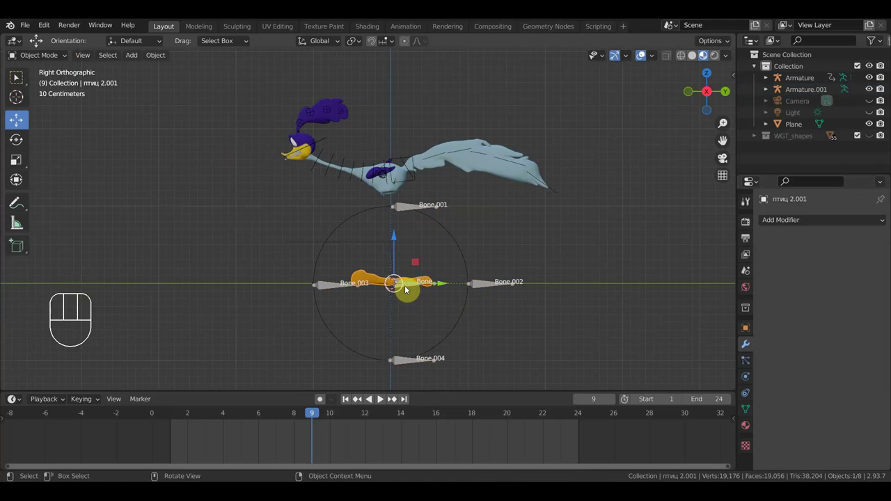
Reselect the circle with Armature.001, enter Pose Mode and bring up the parenting options again.
left_click(377, 213)
left_click(402, 207)
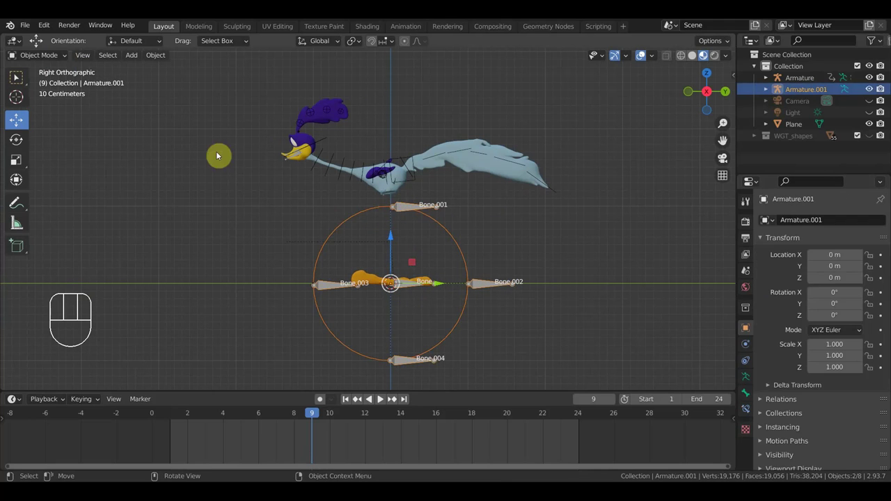
left_click_drag(53, 57, 52, 95)
left_click(19, 76)
key("ctrl+p")
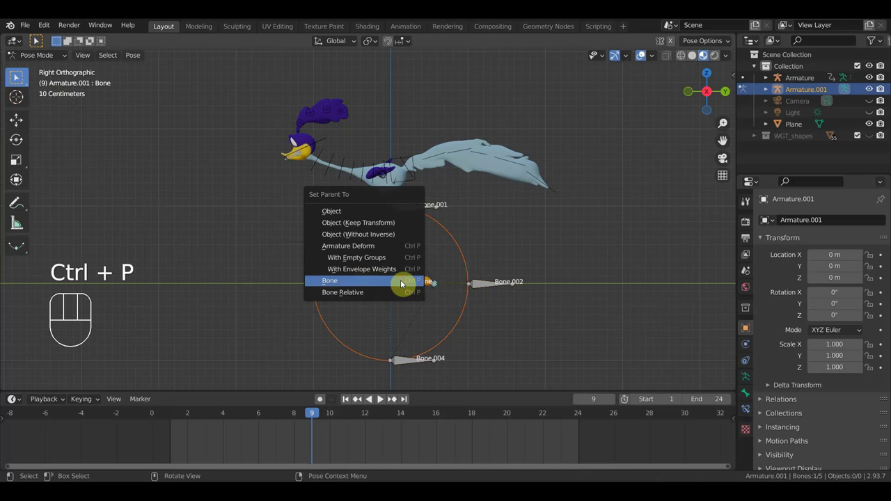
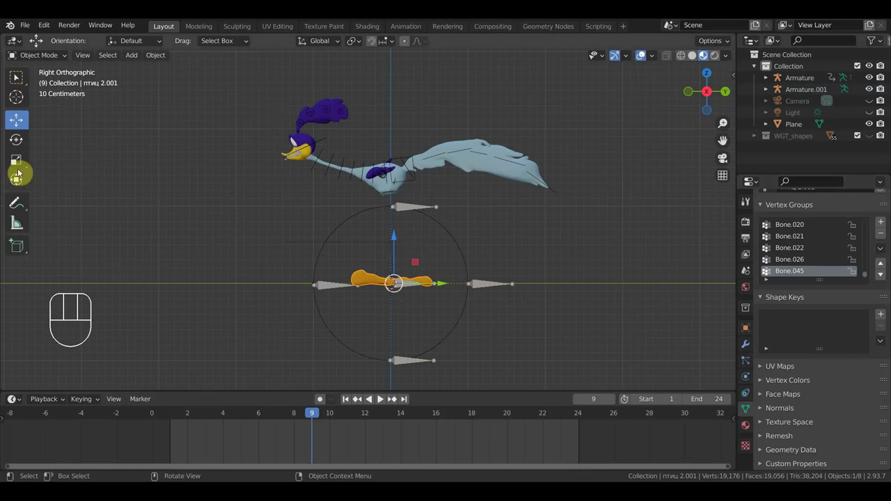
Add a Curve modifier to the foot-blur mesh targeting BezierCircle.
left_click(20, 190)
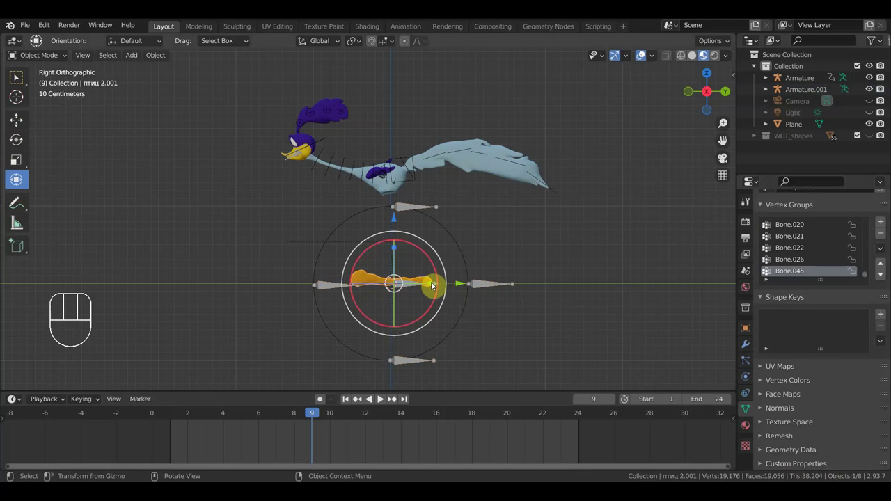
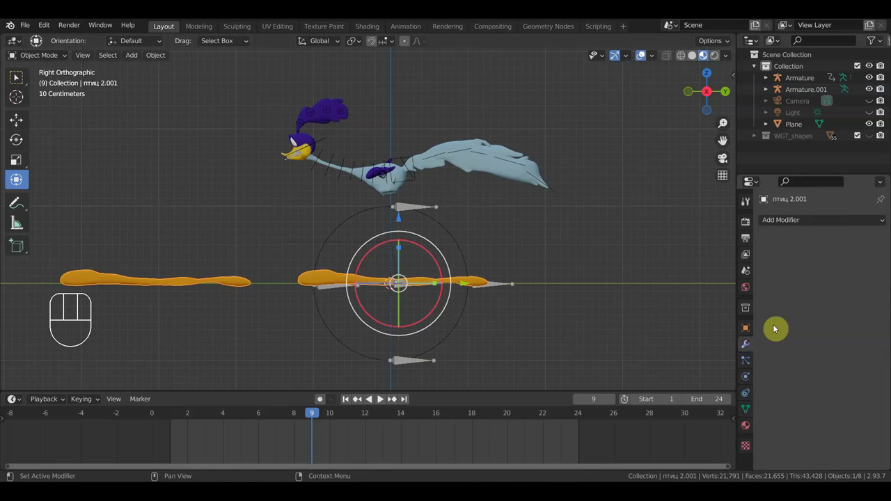
left_click_drag(817, 221, 756, 285)
left_click(869, 260)
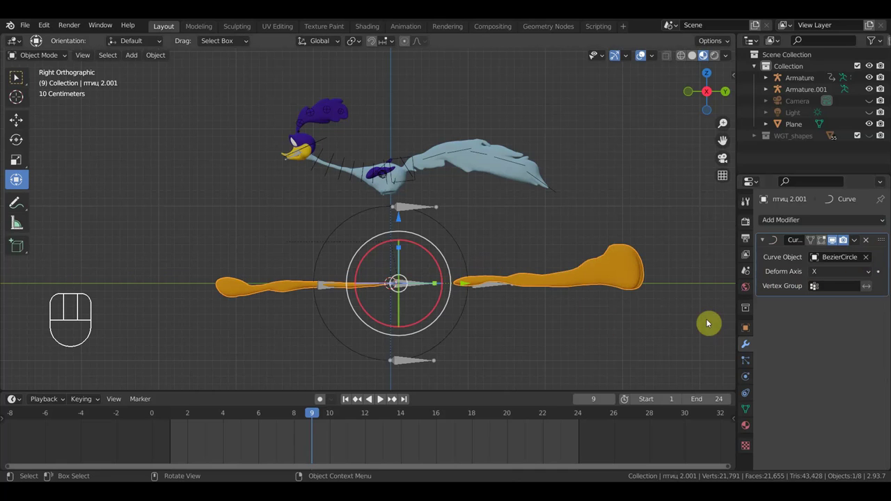
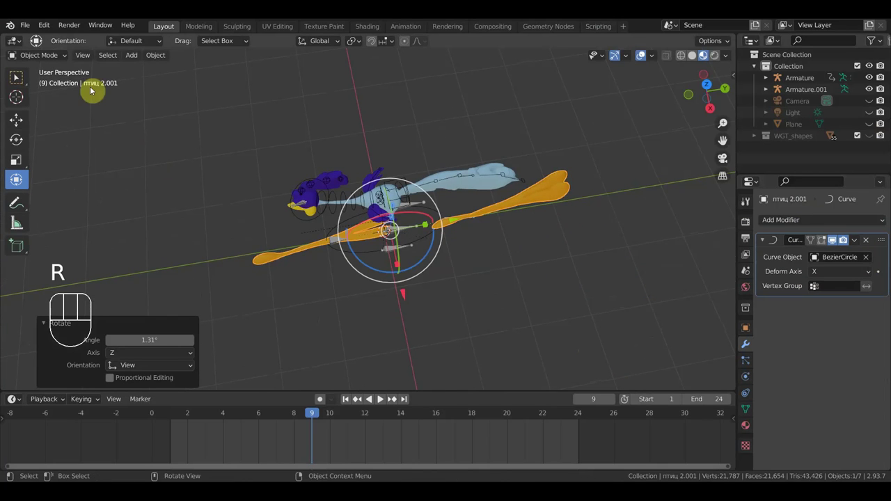
Inspect the result from an angle, then delete the Curve modifier so the shape lies straight.
left_click_drag(856, 245, 868, 243)
left_click_drag(571, 305, 559, 213)
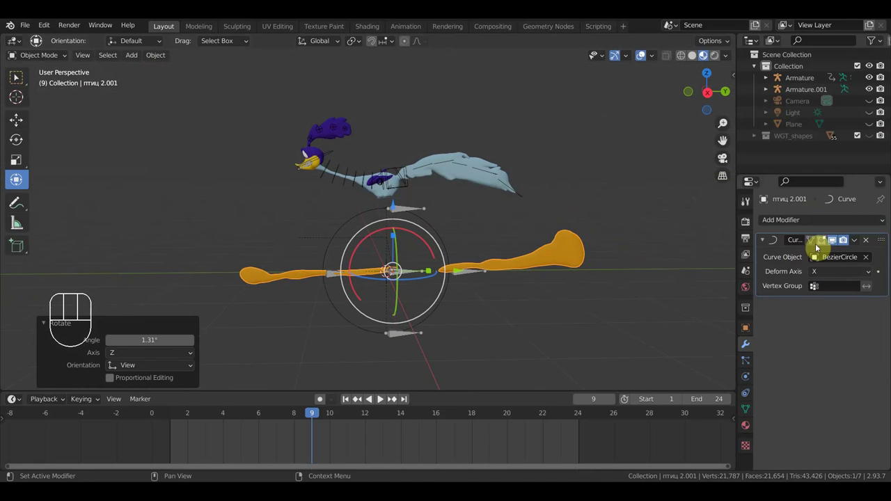
left_click(867, 243)
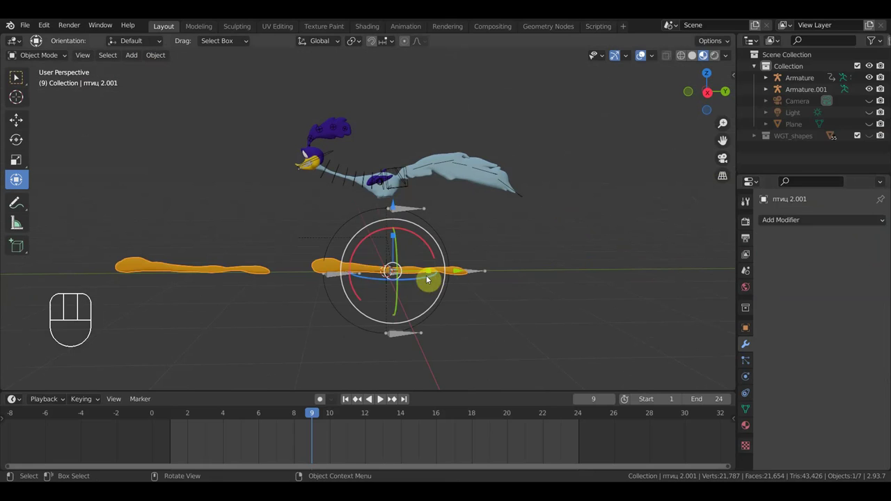
left_click(243, 274)
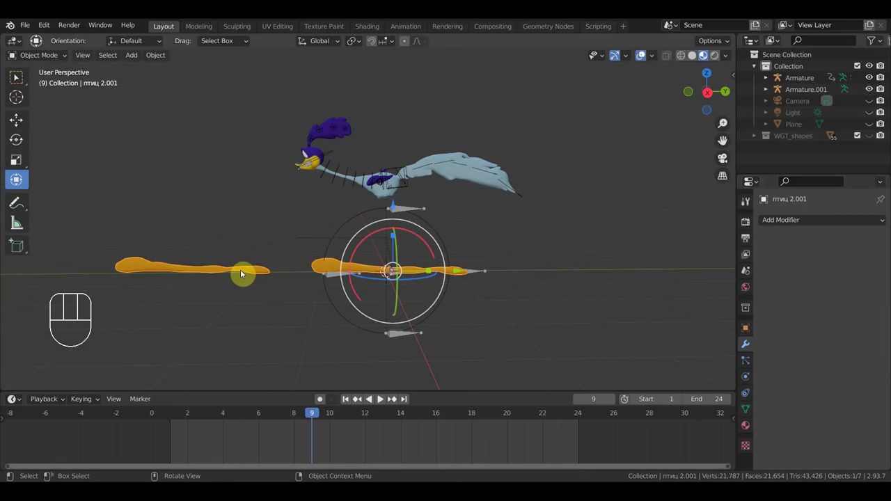
Delete the duplicate half of the foot mesh in Edit Mode and nudge the shape left.
left_click_drag(49, 62, 19, 76)
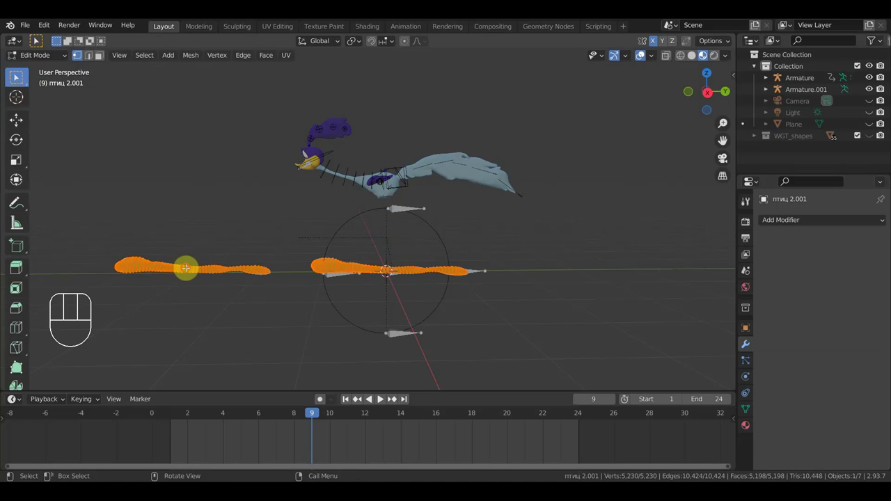
key("l")
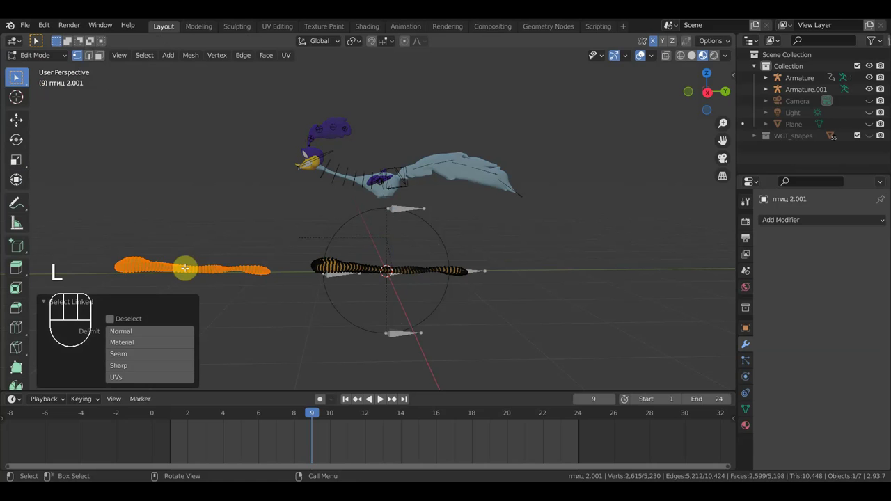
key("Delete")
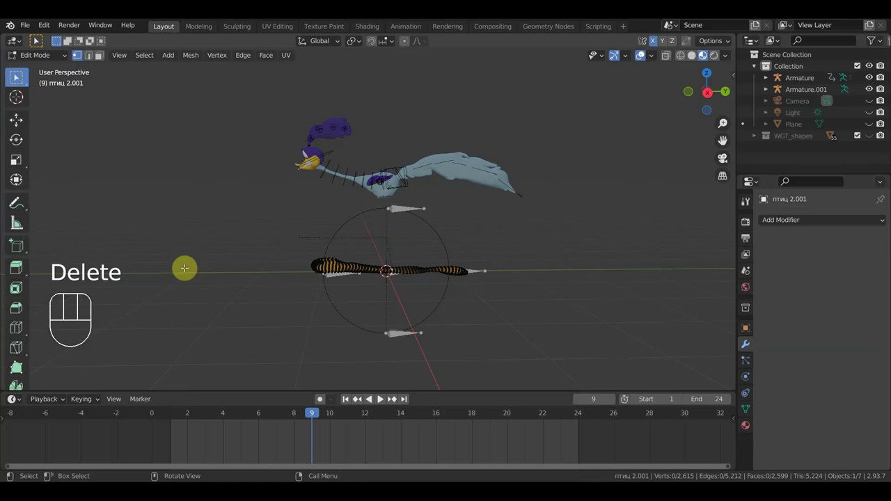
left_click(18, 77)
left_click_drag(52, 61, 49, 70)
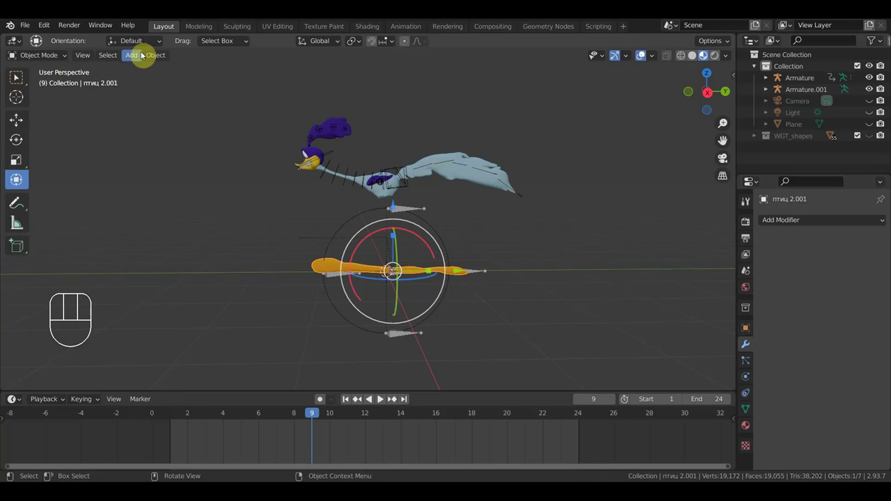
left_click_drag(161, 63, 319, 125)
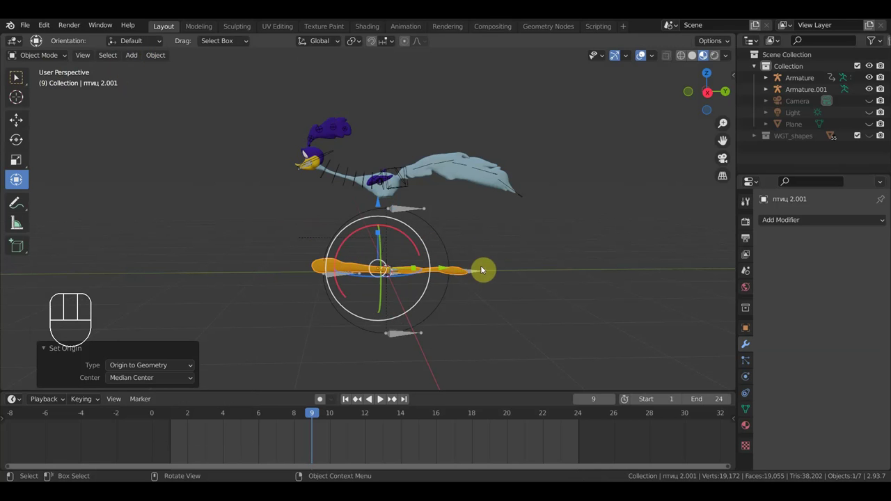
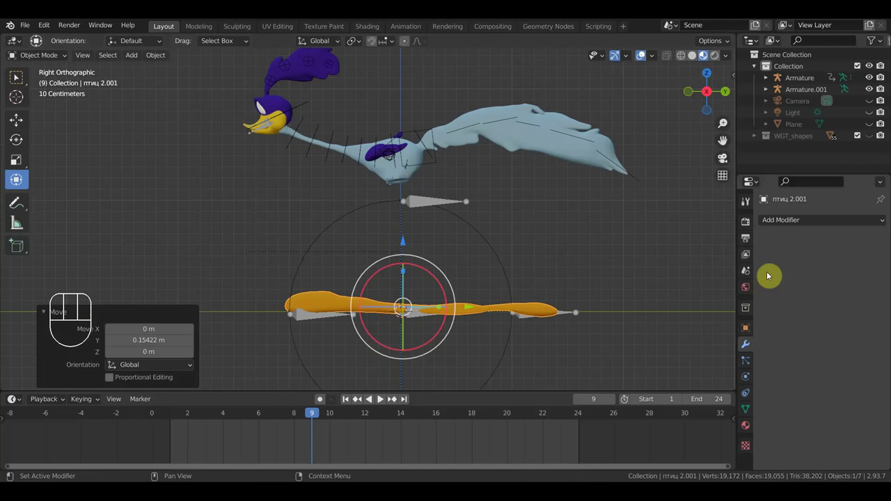
Add a Curve modifier with BezierCircle as curve object and Deform Axis Y.
left_click_drag(791, 223, 765, 280)
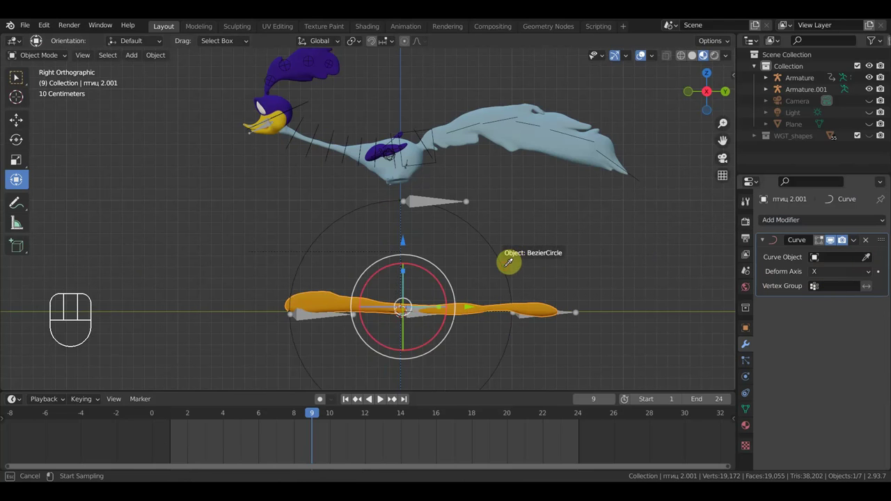
left_click_drag(826, 278, 816, 304)
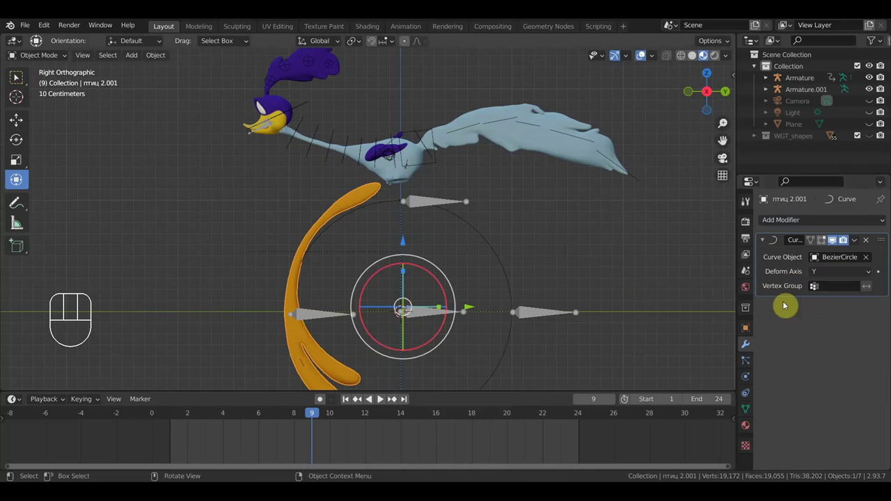
left_click_drag(584, 313, 631, 318)
left_click(868, 243)
Rotate the foot shape from top view, return to side view and join the pieces with Ctrl+J.
left_click_drag(599, 270, 656, 342)
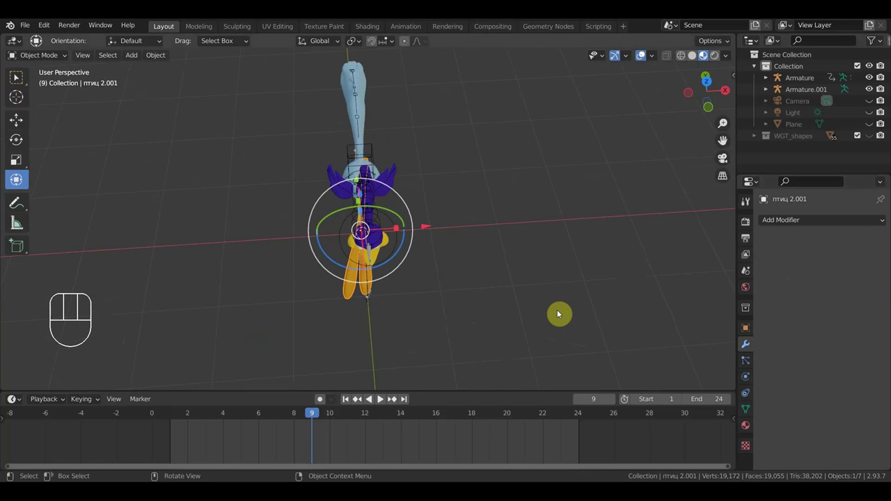
key("KP_7")
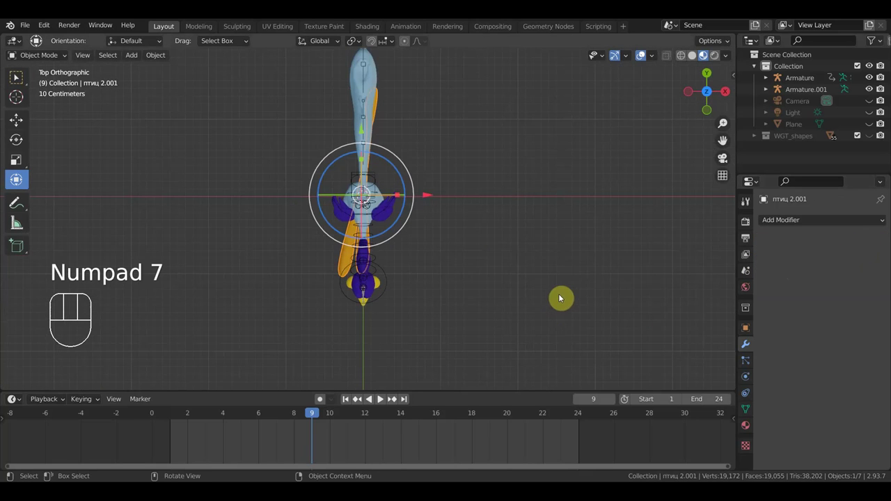
key("r")
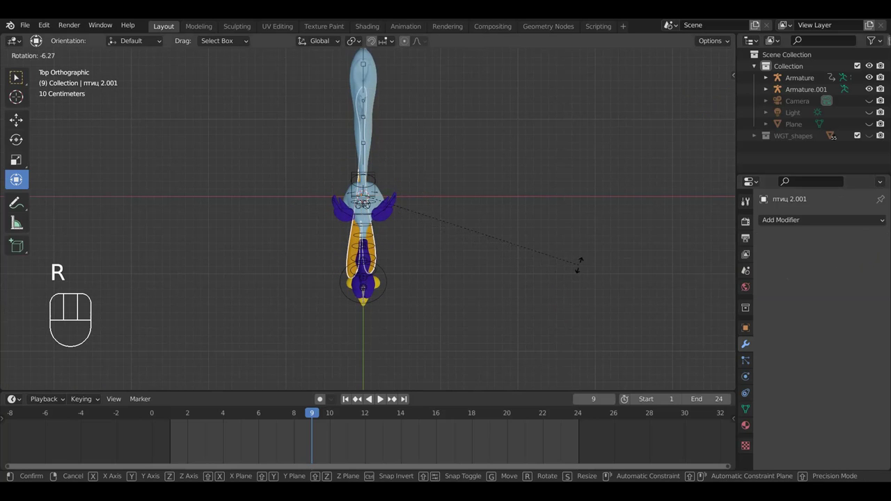
left_click(586, 265)
left_click_drag(586, 311, 466, 189)
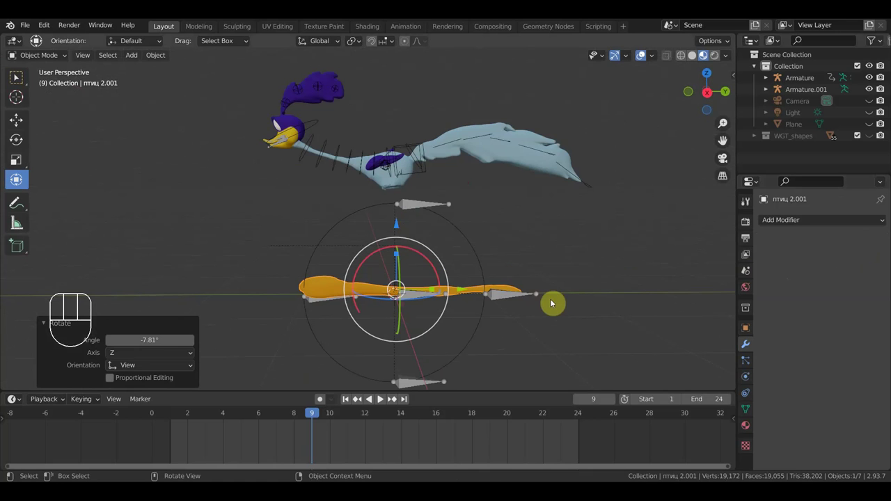
key("KP_3")
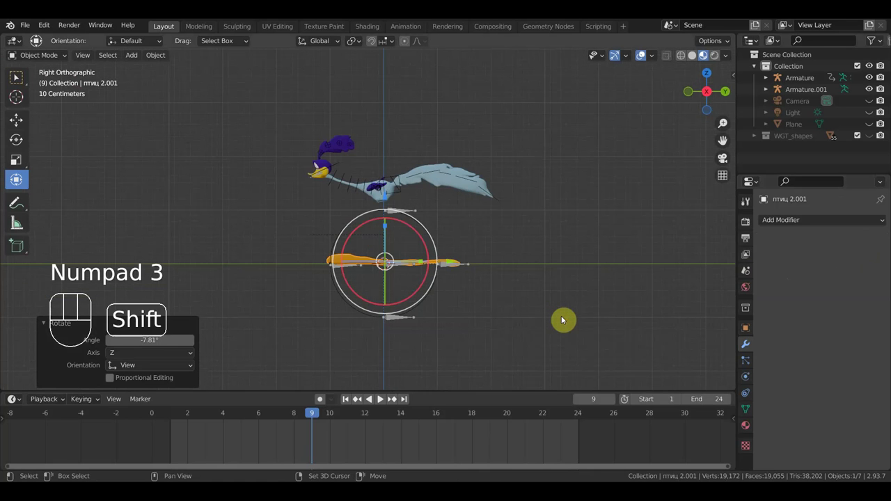
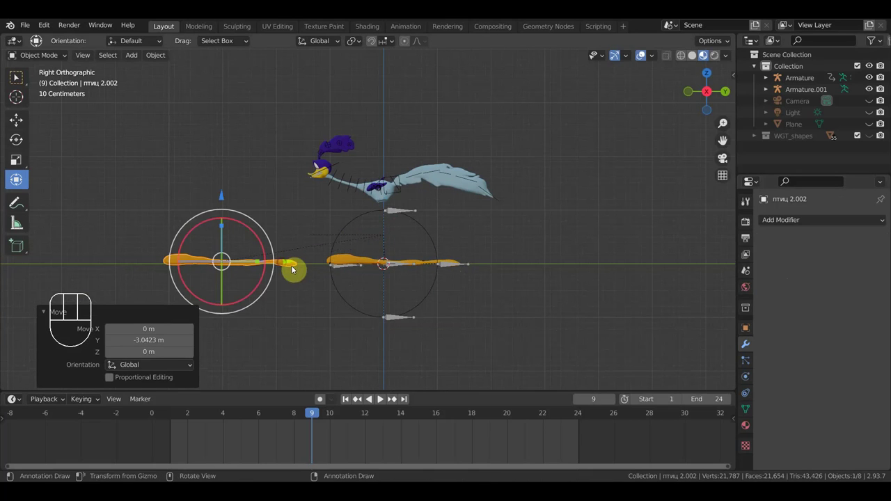
left_click(352, 260)
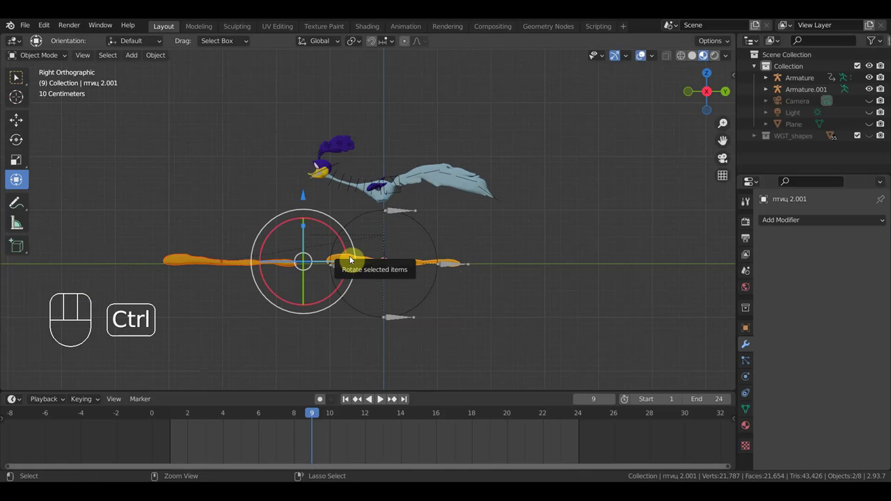
key("ctrl+j")
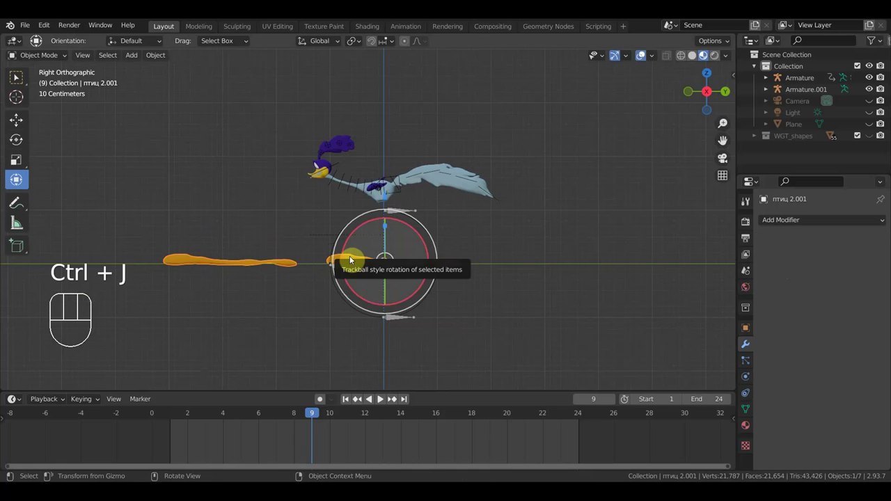
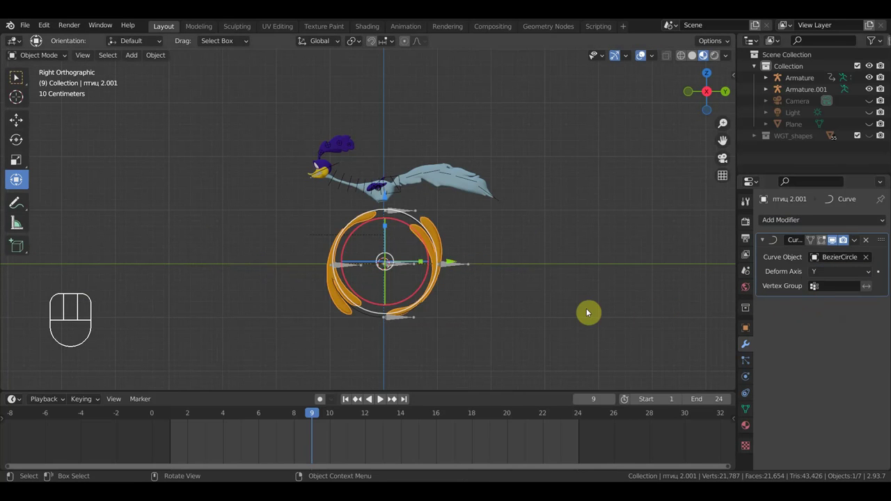
left_click_drag(582, 318, 461, 262)
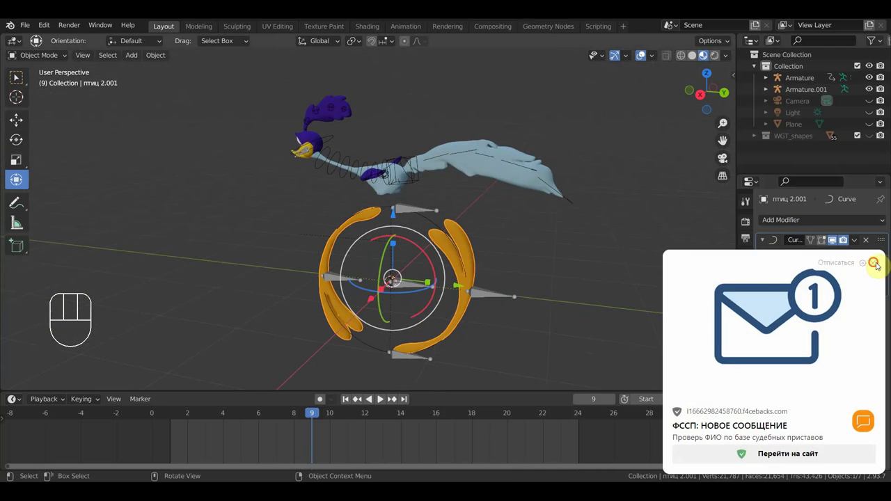
left_click_drag(581, 310, 597, 300)
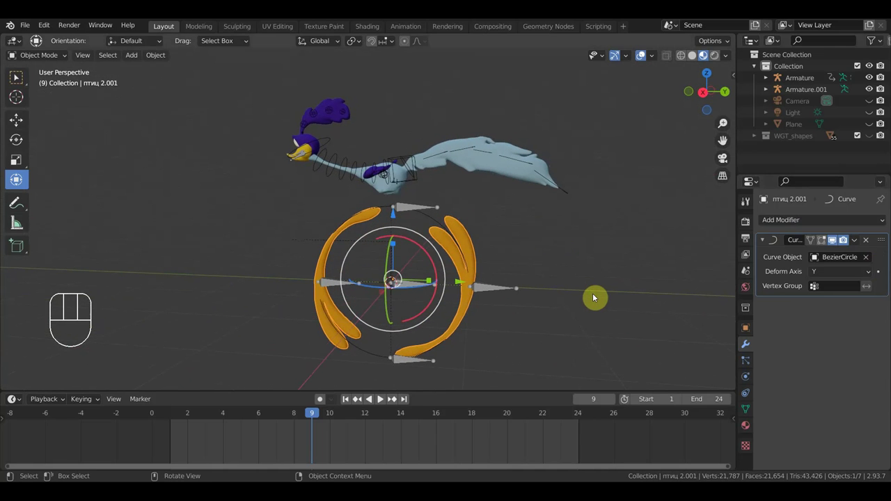
key("KP_1")
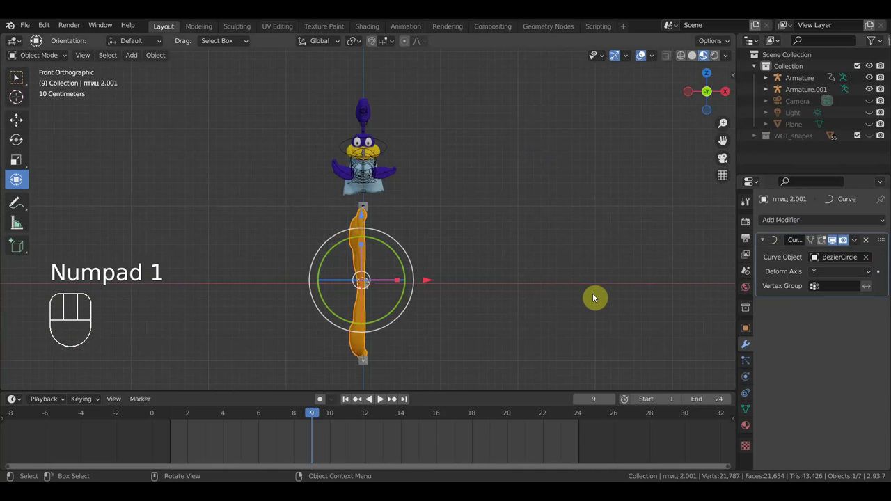
key("KP_3")
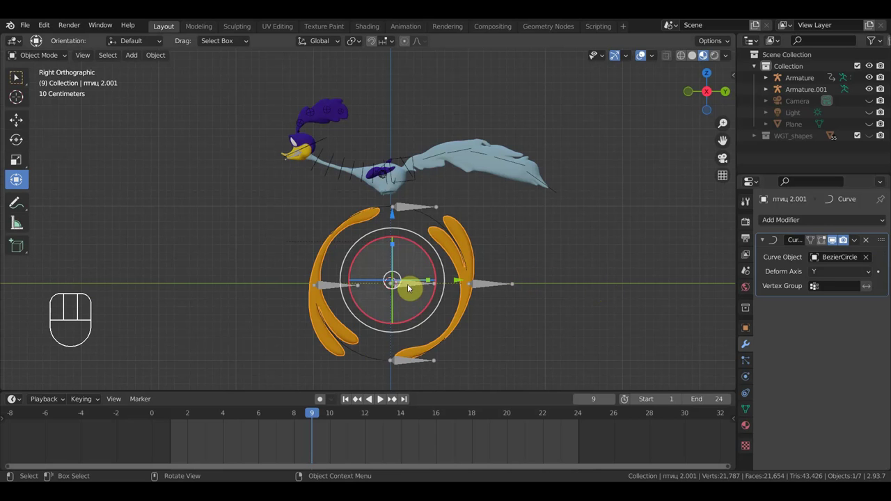
left_click_drag(414, 287, 406, 264)
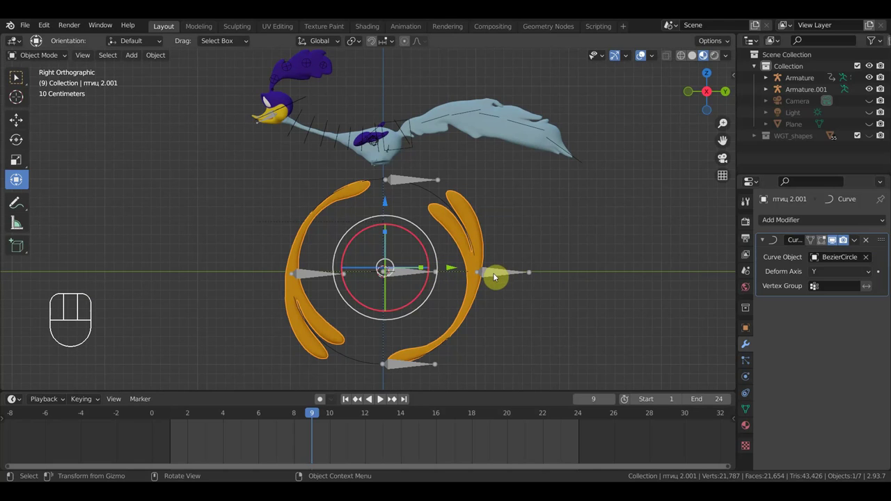
left_click(497, 277)
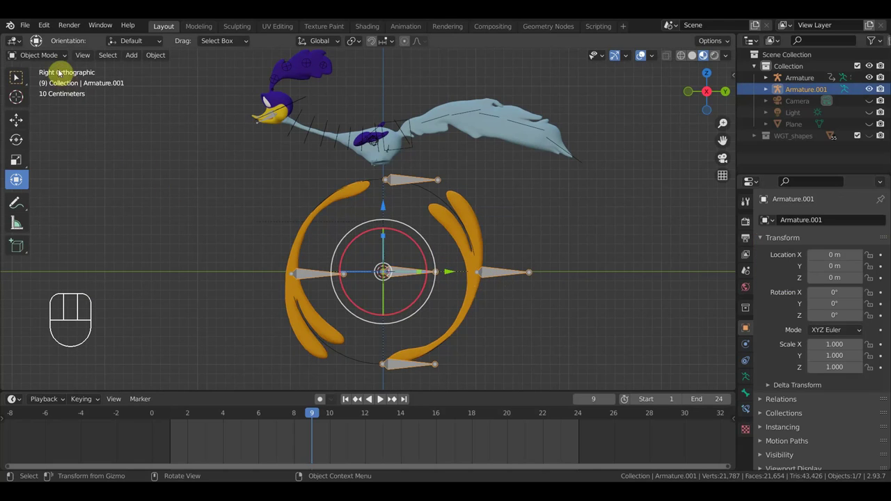
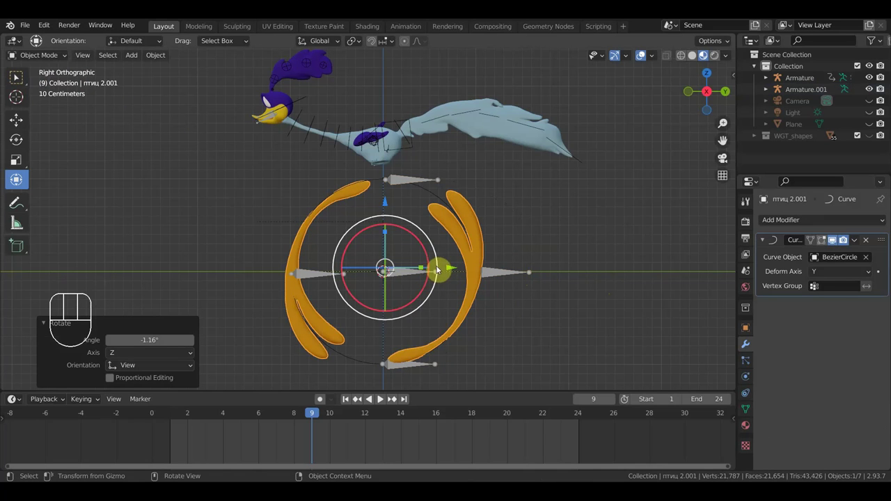
left_click(403, 276)
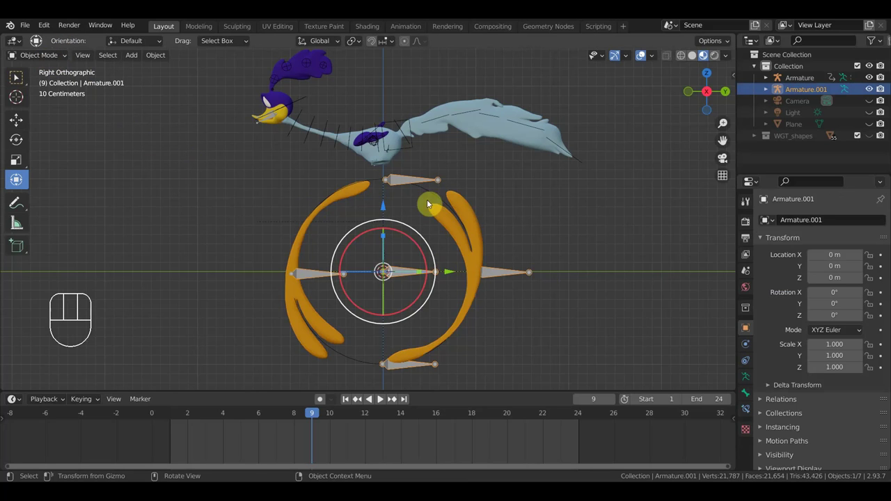
Select all points of the Bezier circle in Edit Mode and change their handle type.
left_click(431, 199)
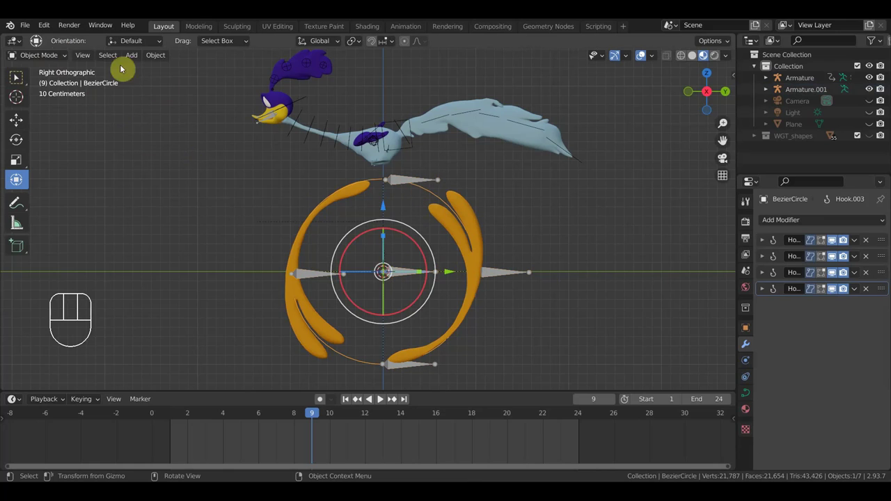
left_click_drag(51, 58, 18, 77)
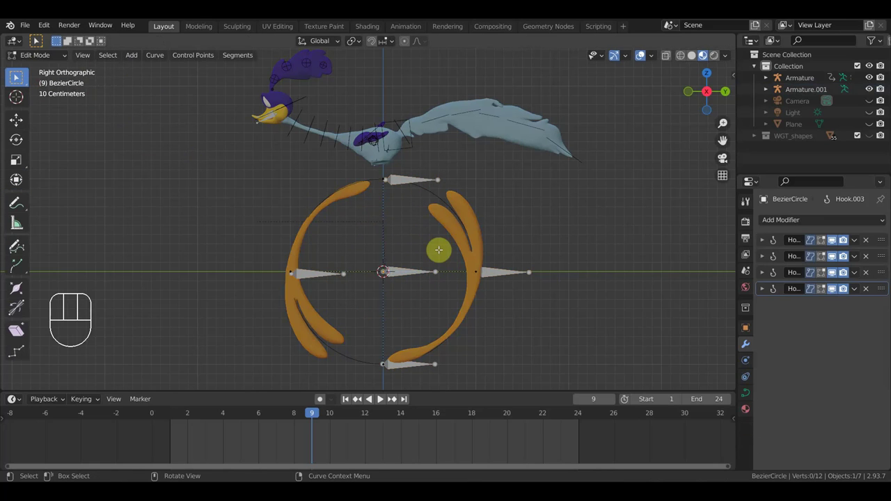
key("a")
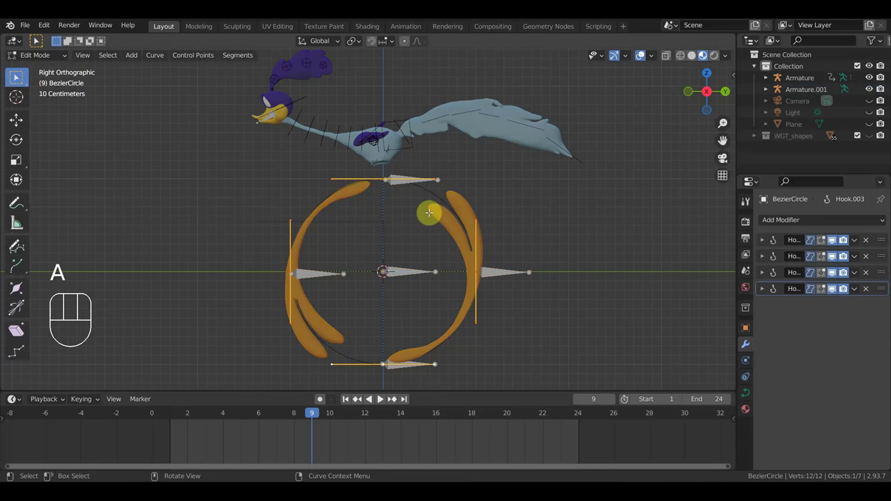
key("v")
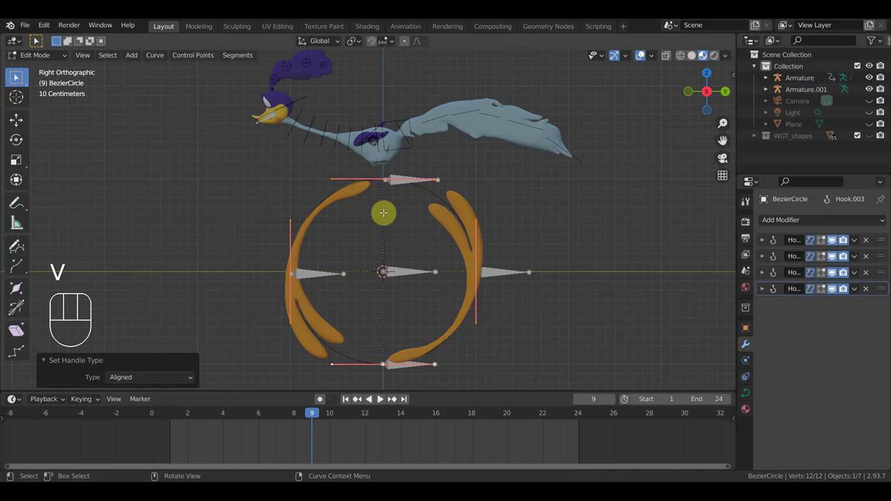
middle_click(19, 77)
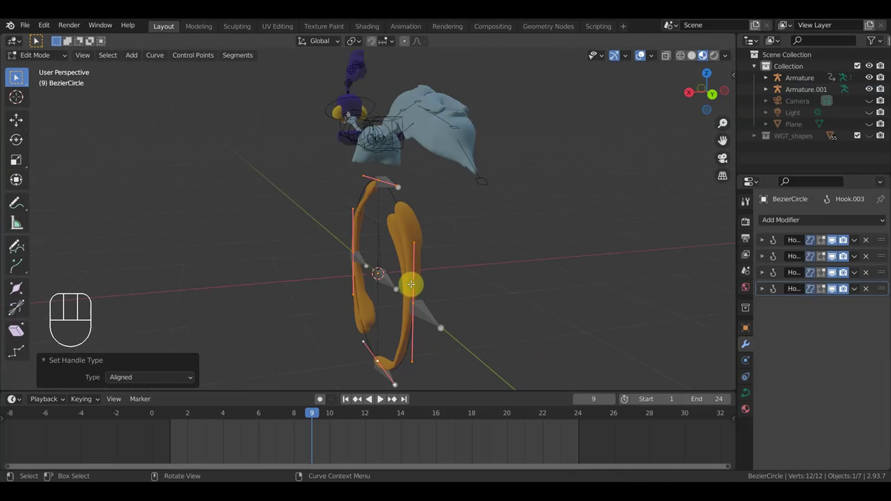
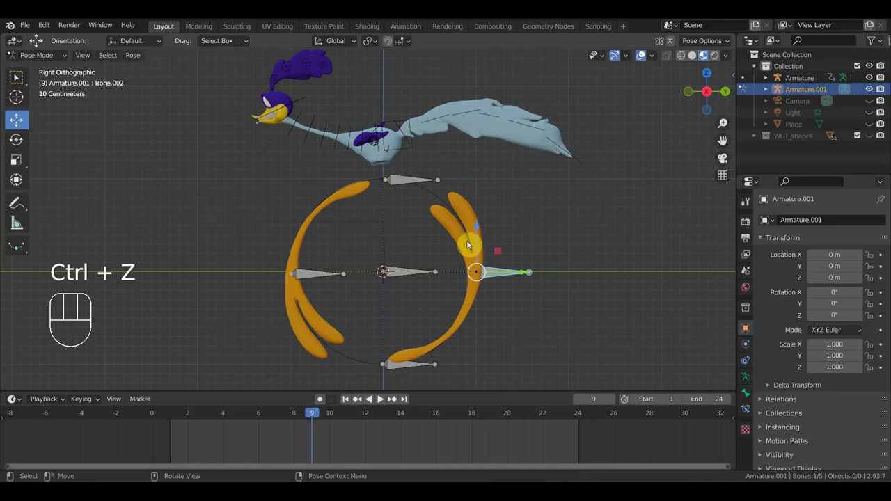
Reselect the foot-blur mesh, undo a change, then make Armature.001 the active object.
left_click(468, 227)
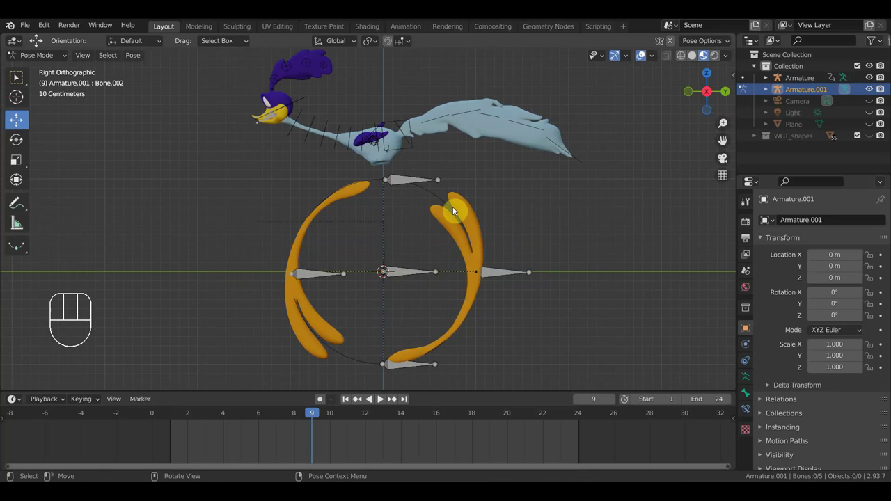
left_click(479, 237)
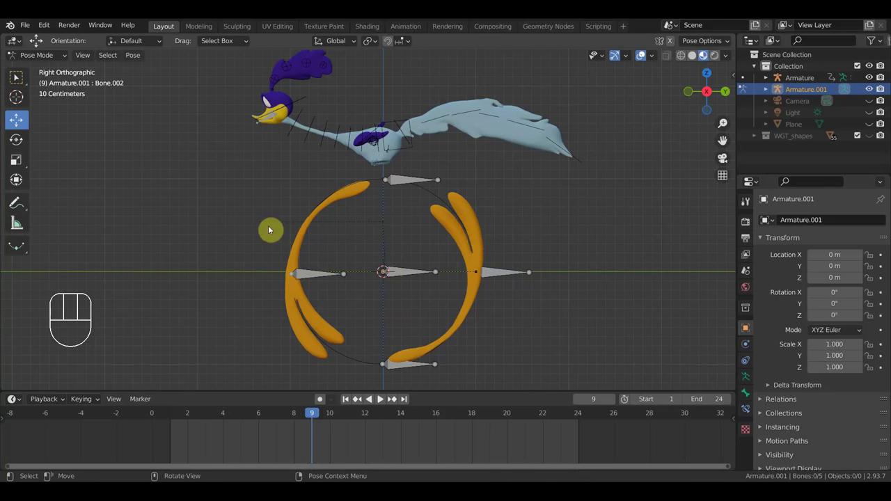
left_click_drag(36, 57, 76, 94)
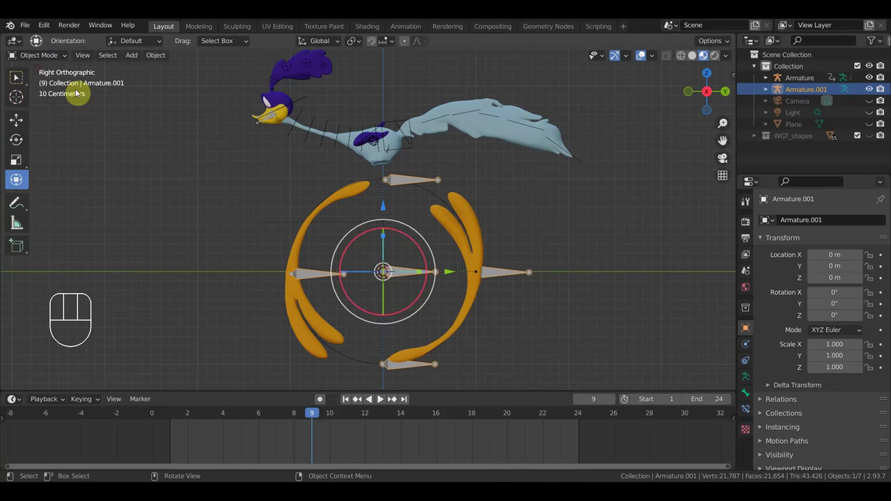
left_click(467, 223)
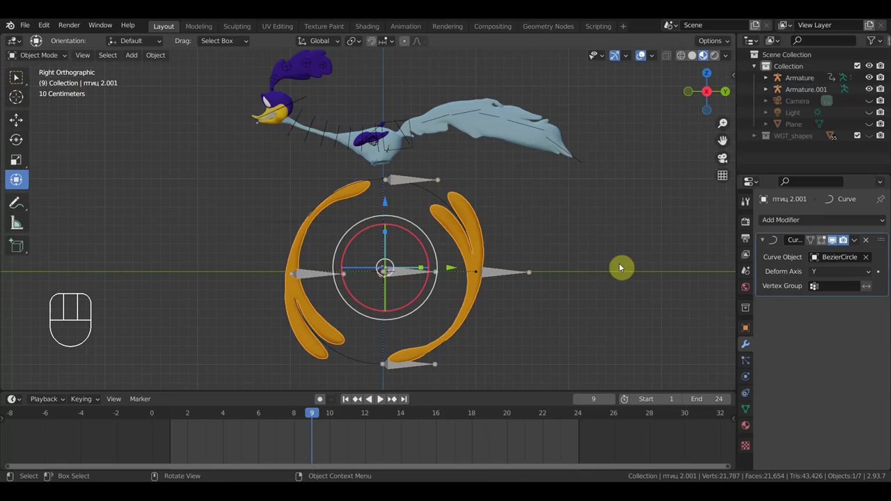
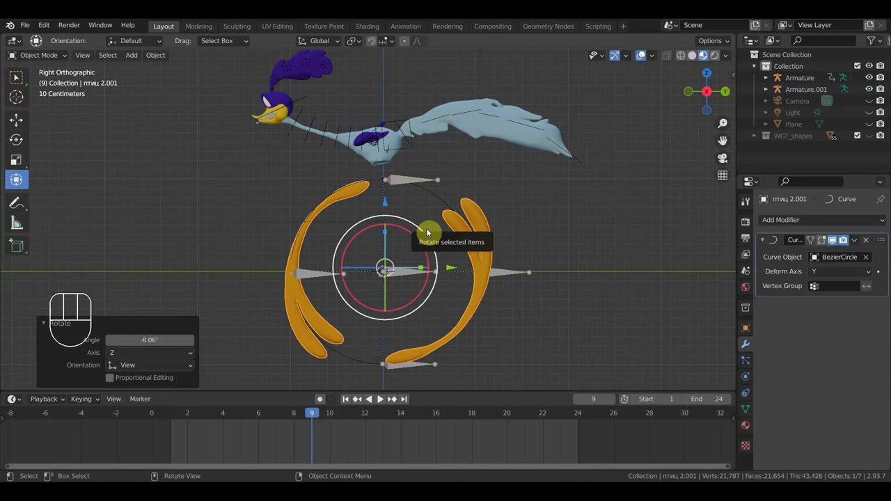
key("ctrl+z")
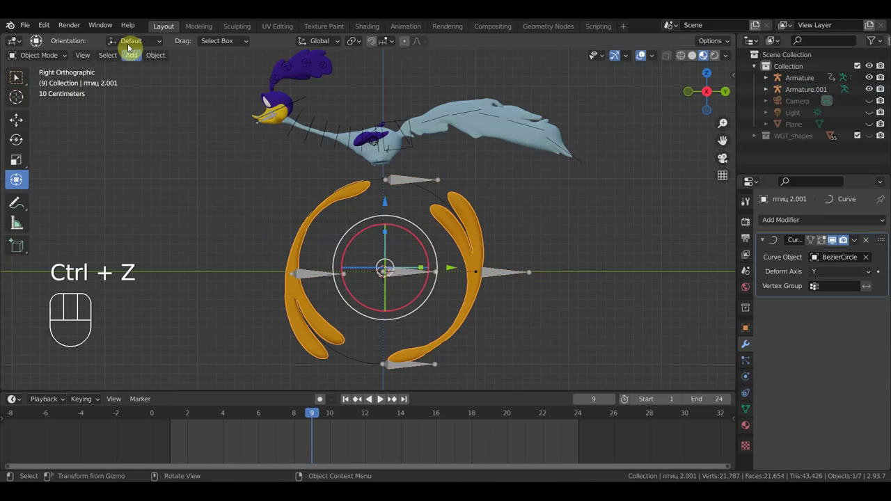
left_click_drag(157, 63, 314, 111)
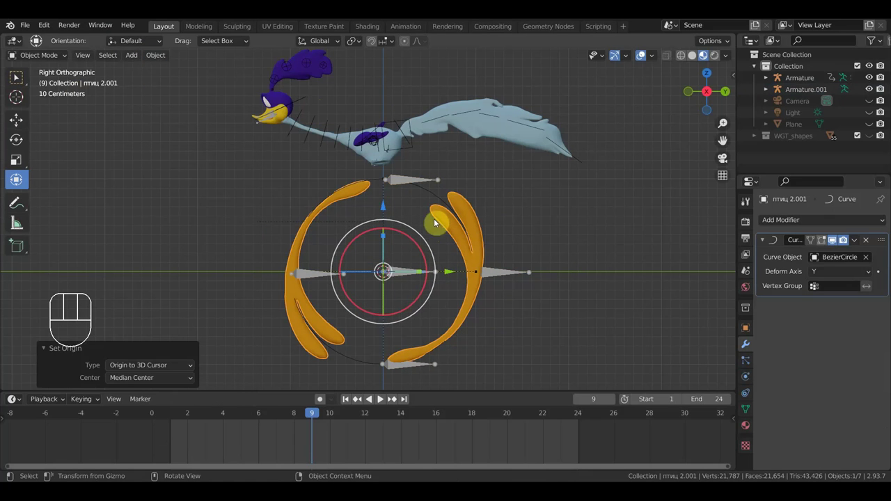
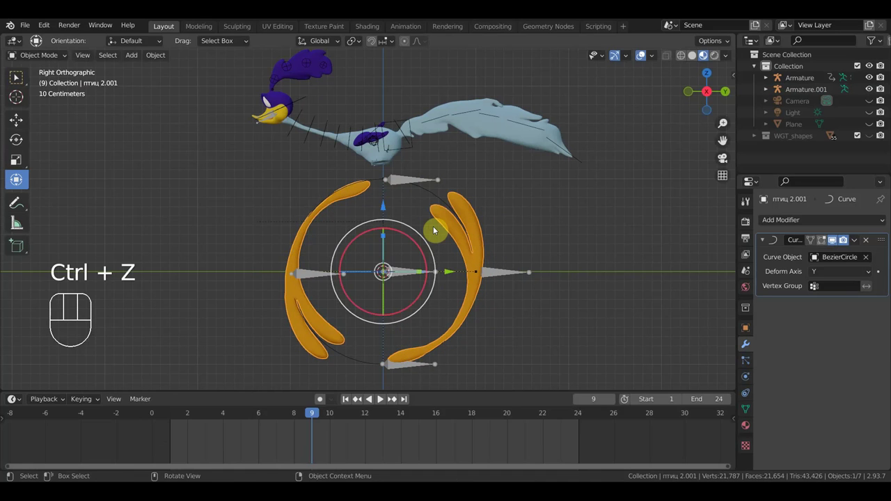
left_click(435, 195)
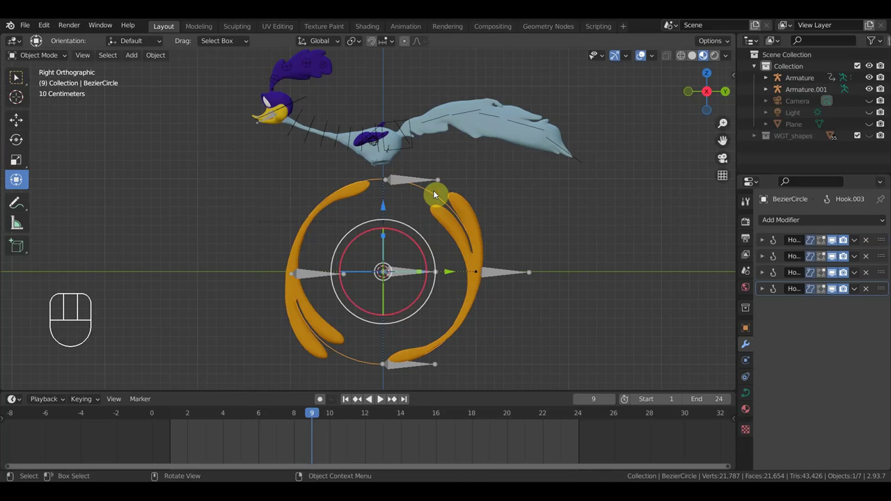
left_click(406, 271)
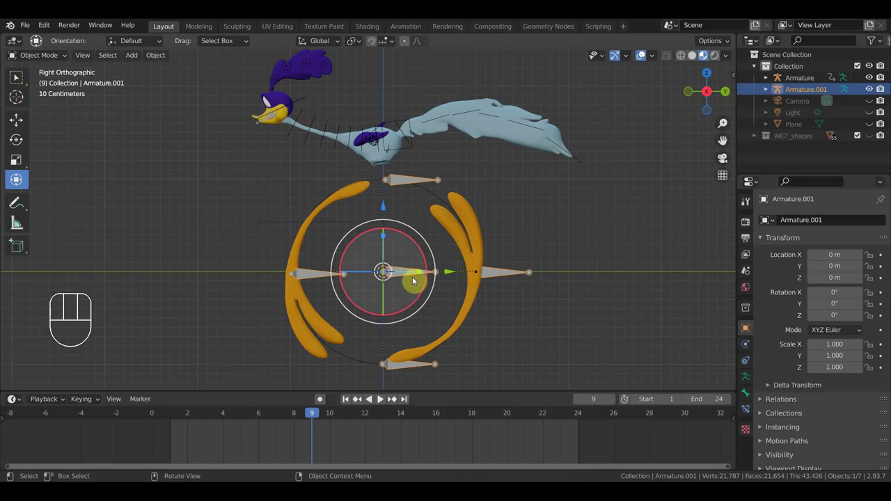
Test-rotate a bone in Pose Mode to spin the foot shapes, then undo it.
left_click_drag(52, 58, 58, 107)
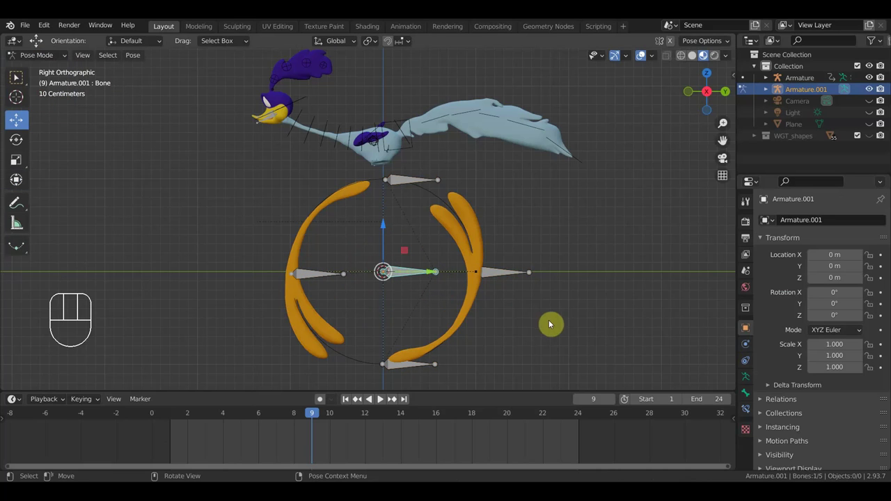
key("r")
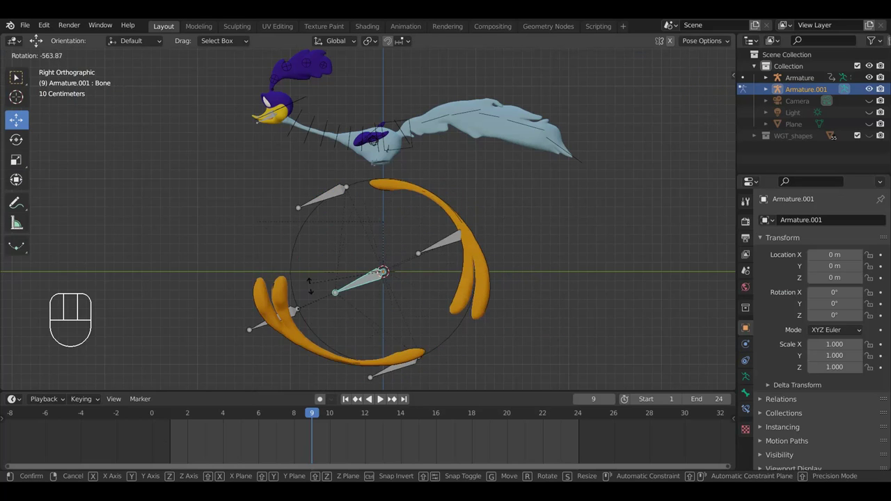
left_click(312, 292)
key("ctrl+z")
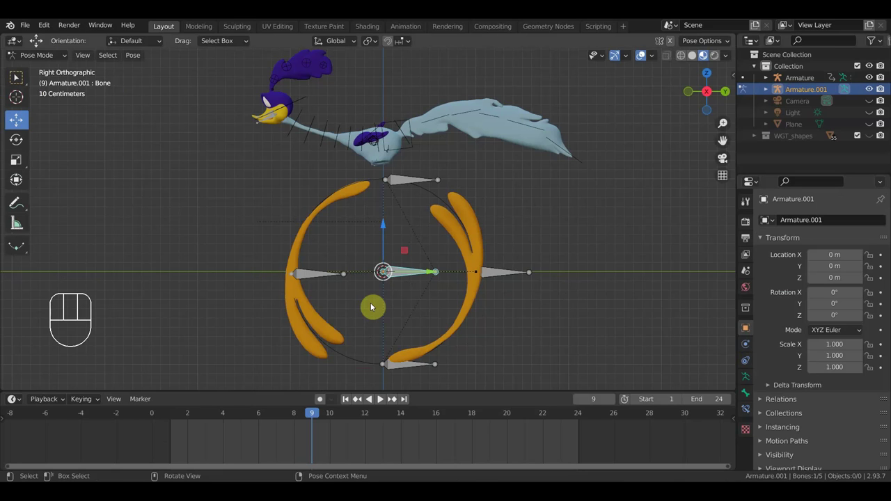
Leave Pose Mode and reselect the foot-blur mesh with its Y-axis Curve modifier on BezierCircle.
left_click_drag(46, 59, 49, 73)
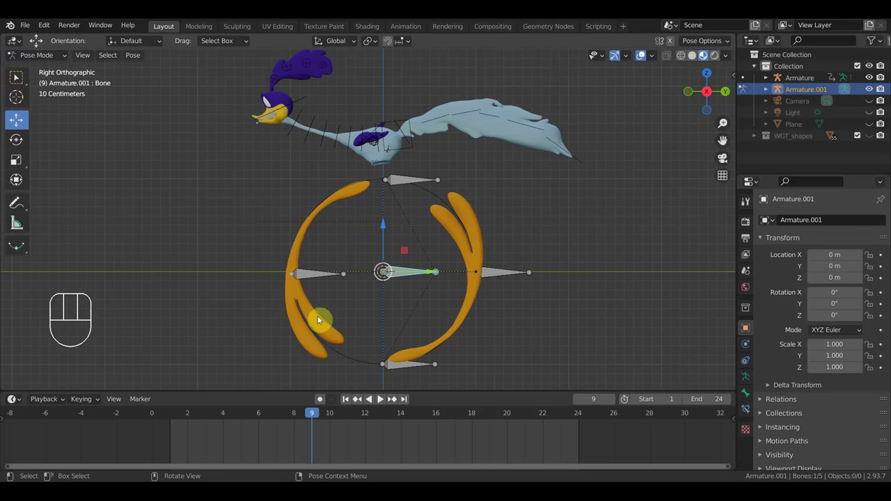
left_click(327, 330)
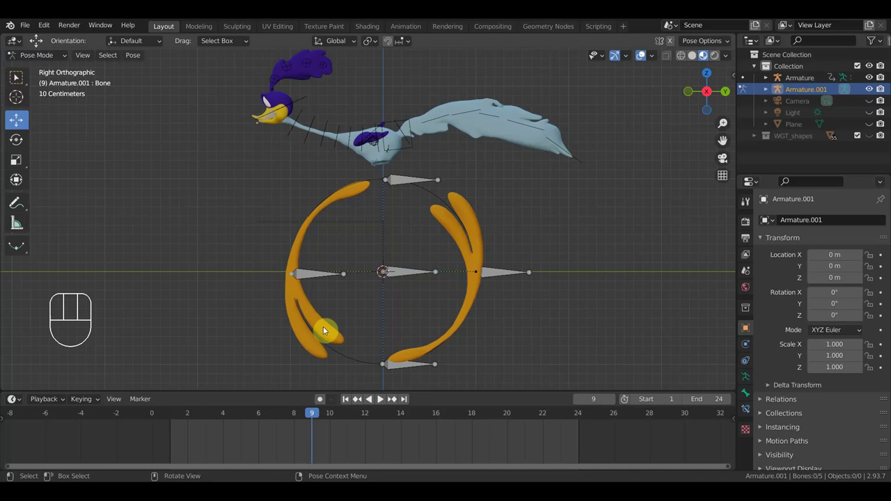
left_click_drag(48, 56, 43, 71)
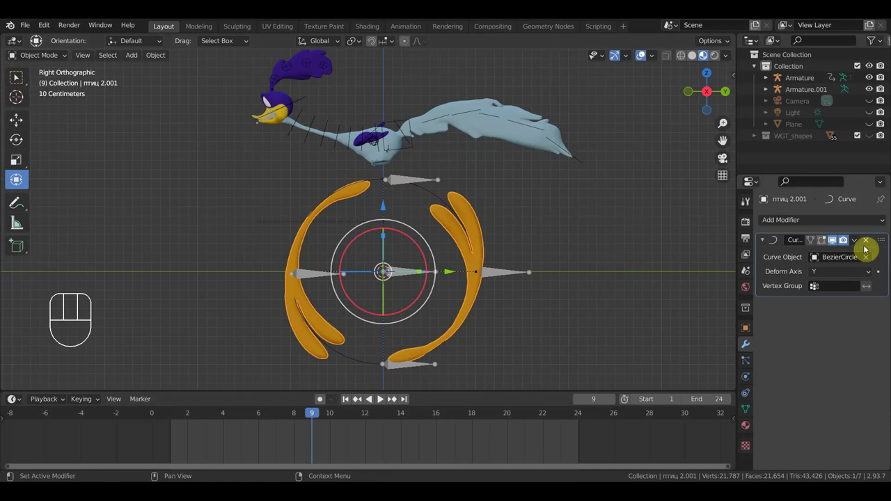
Save the file, then delete the Curve modifier on the blur mesh and undo the deletion.
left_click_drag(27, 29, 58, 114)
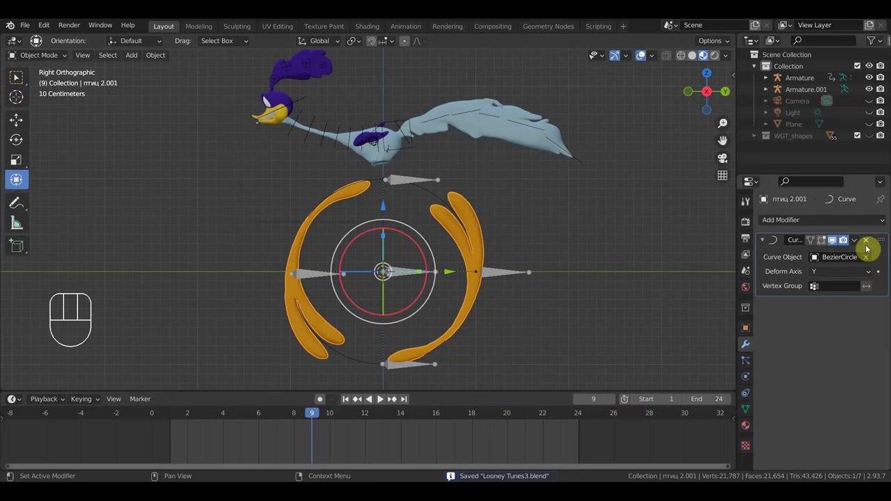
left_click(857, 244)
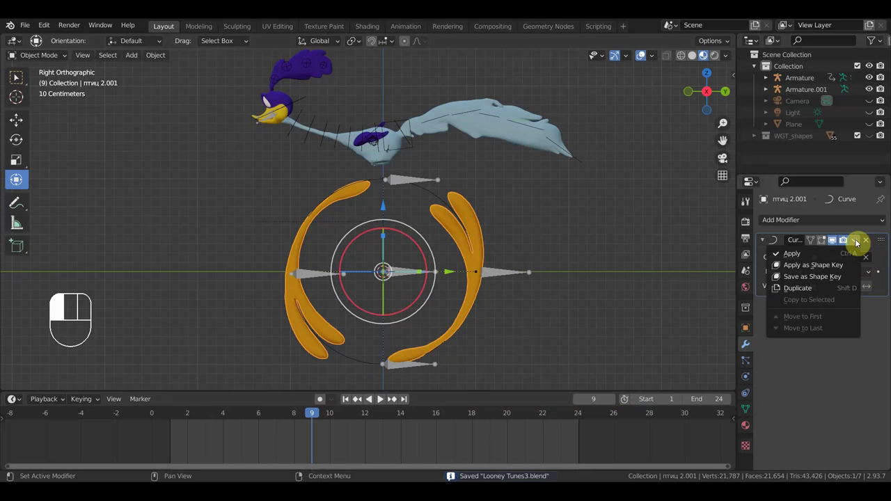
left_click(866, 244)
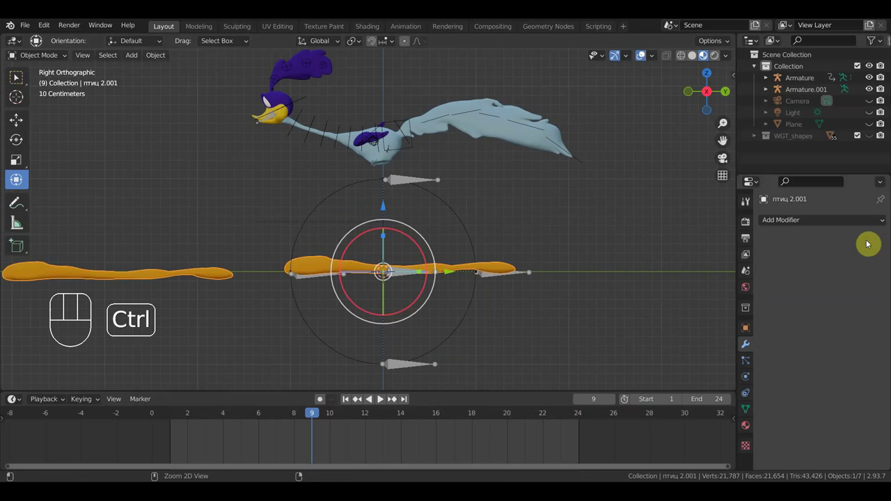
key("ctrl+z")
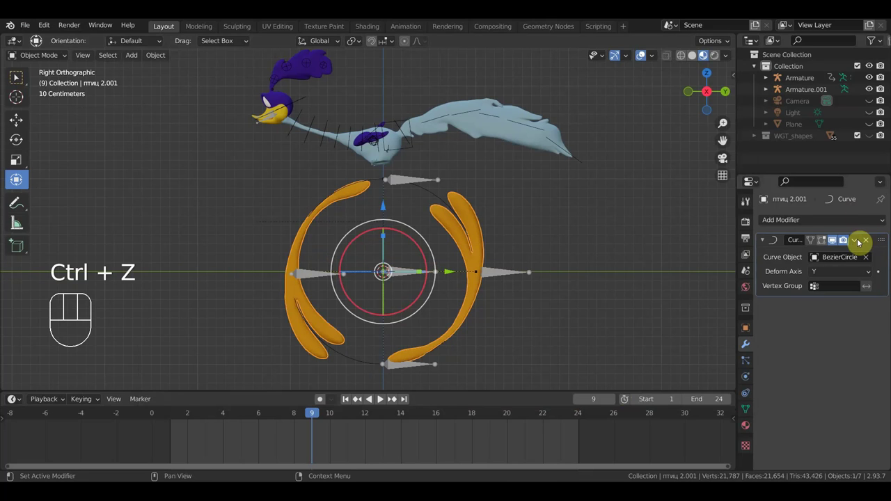
Enable the Curve modifier's Edit Mode display and reselect the orange blur shapes.
left_click(826, 244)
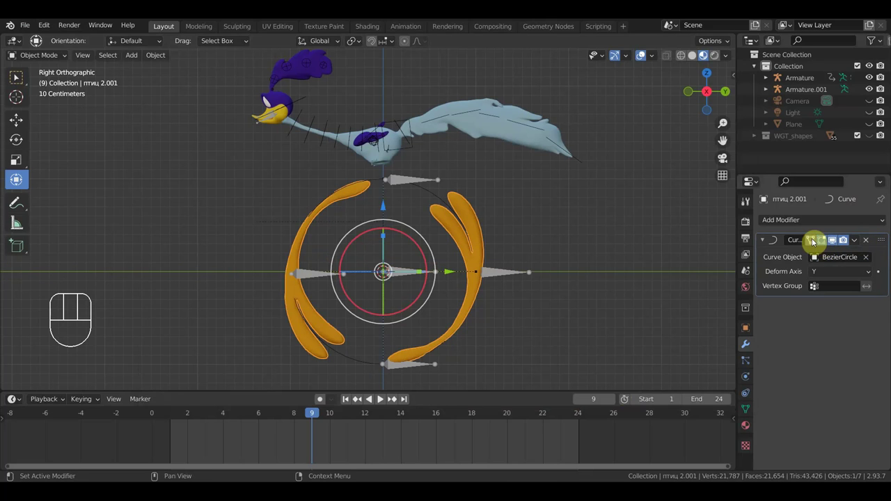
left_click(816, 241)
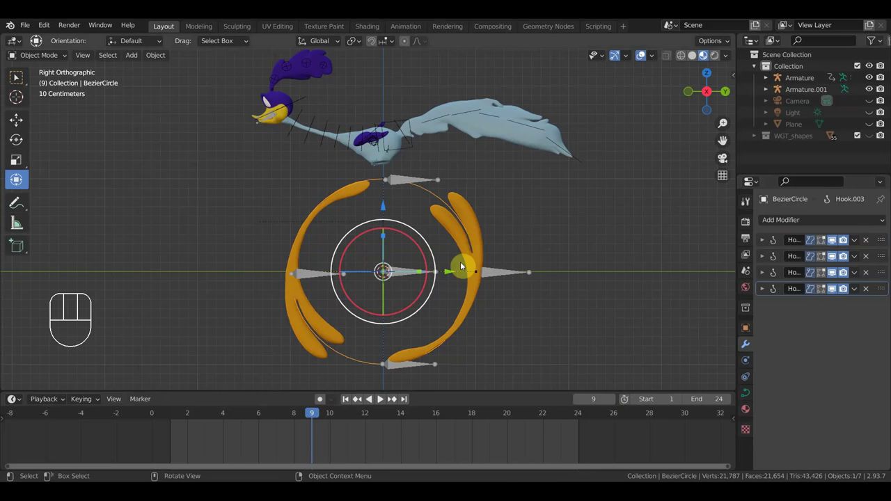
left_click(484, 240)
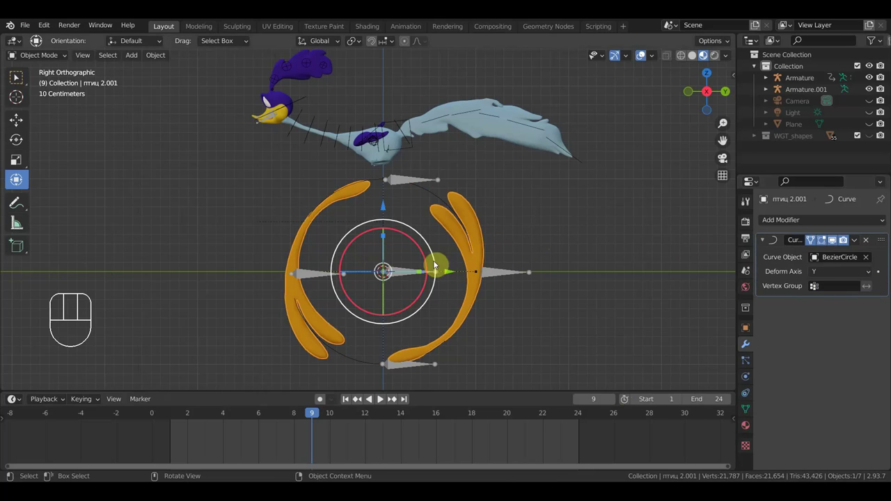
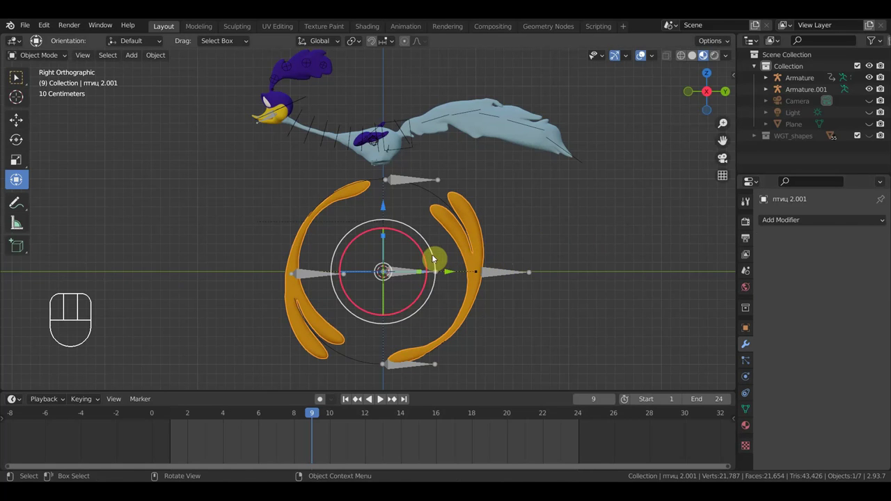
left_click_drag(433, 259, 410, 247)
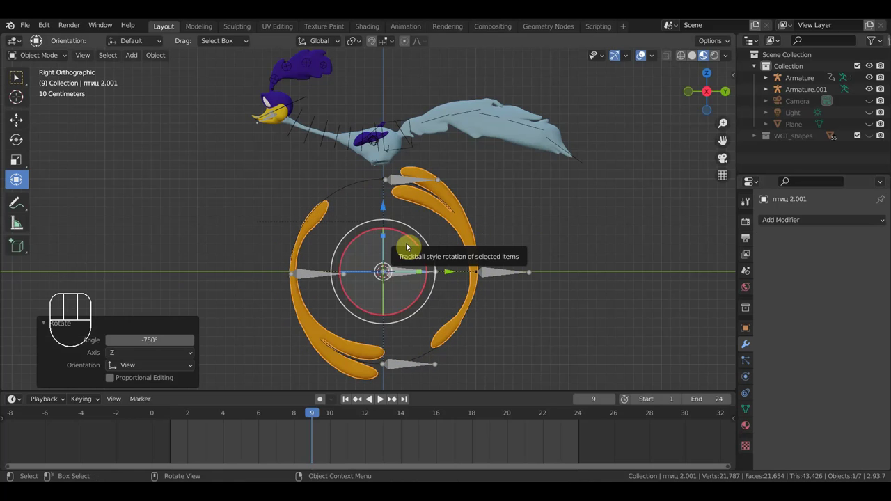
key("ctrl+z")
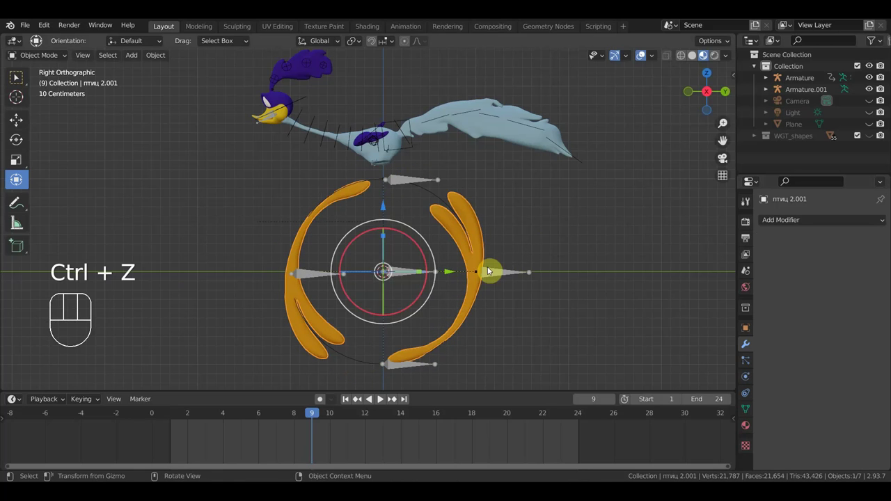
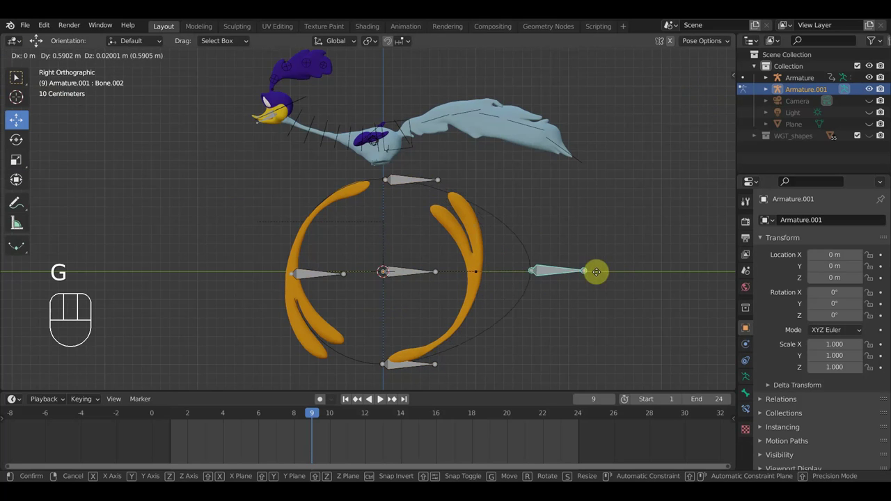
left_click(545, 272)
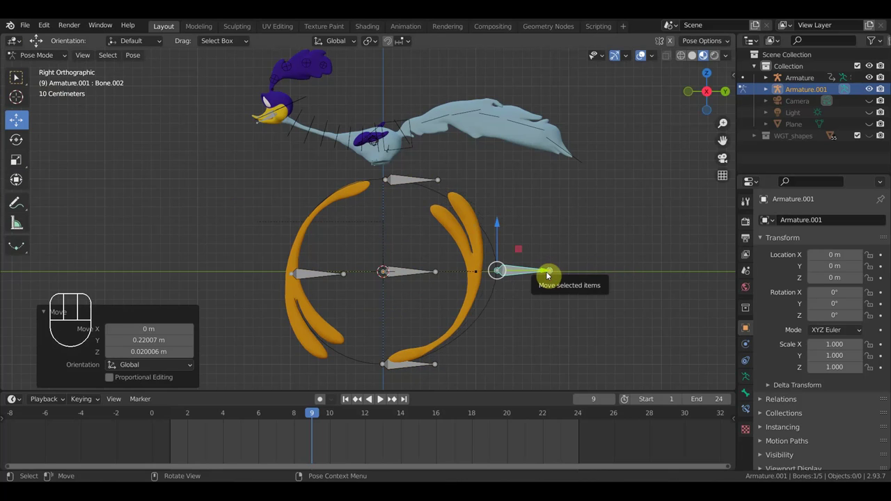
key("ctrl+z")
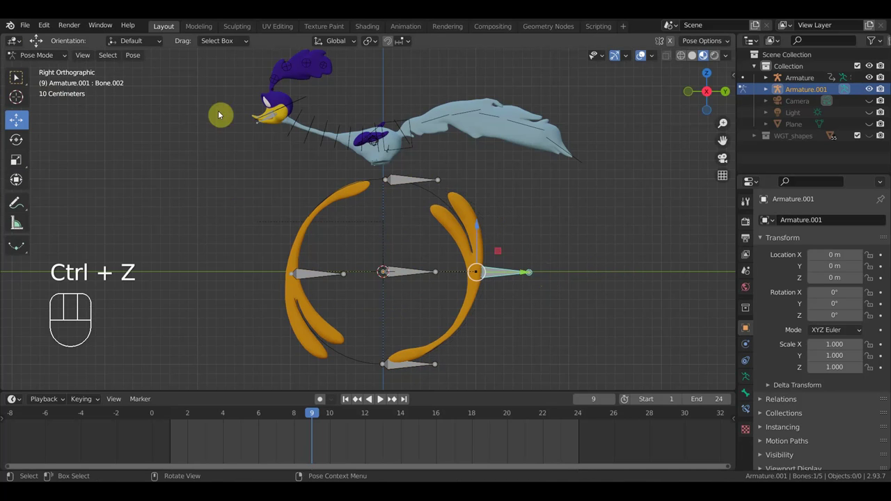
left_click_drag(26, 55, 45, 75)
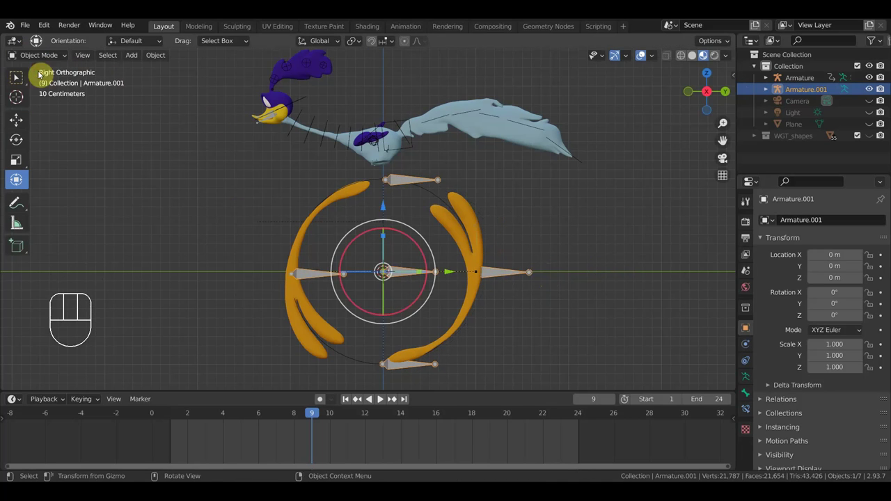
left_click(441, 198)
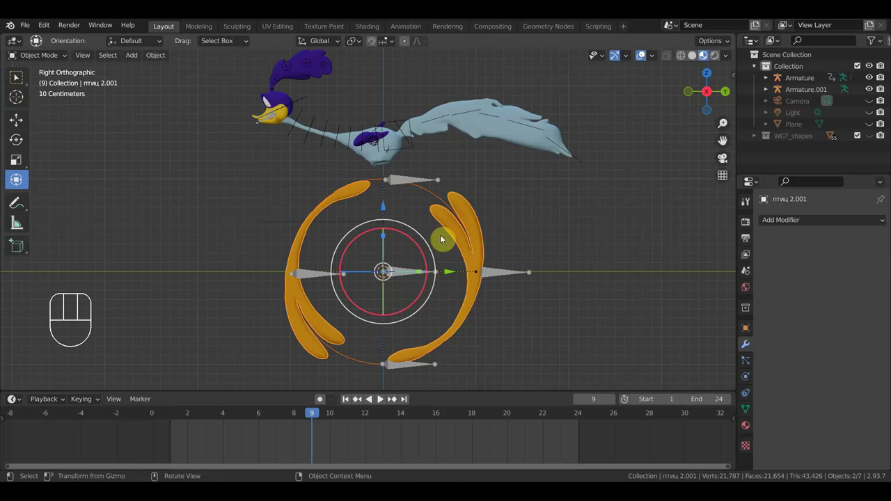
Select the blur mesh with BezierCircle and parent it via Ctrl+P > Object.
left_click(408, 274)
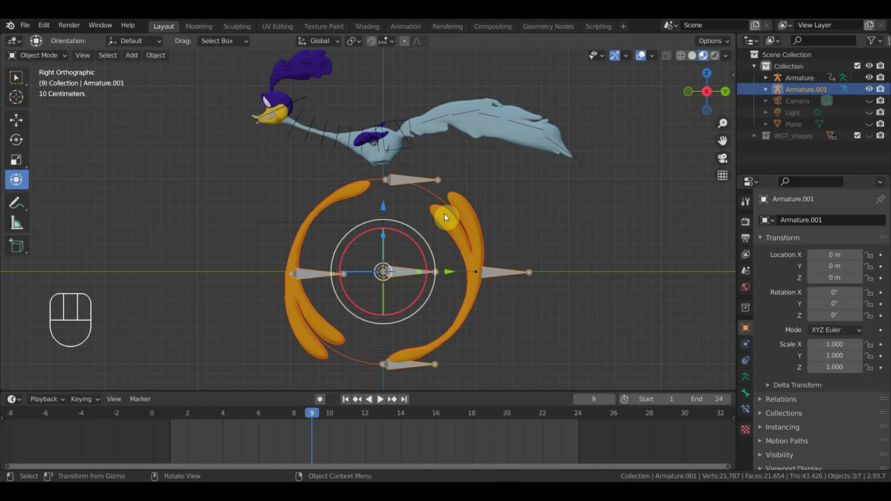
left_click(399, 276)
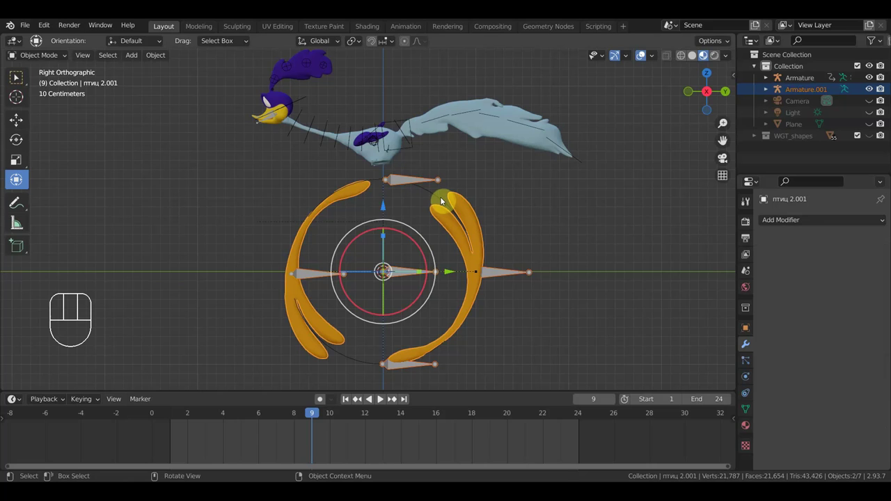
left_click(444, 200)
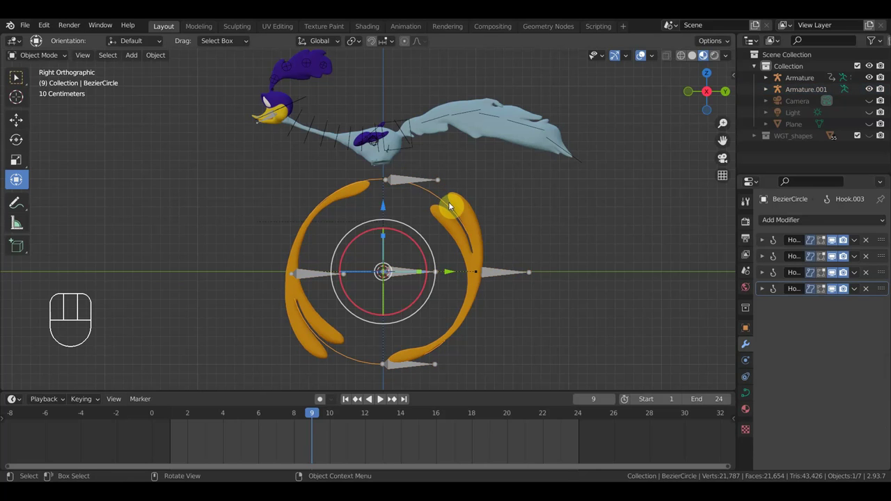
left_click(446, 202)
key("ctrl+p")
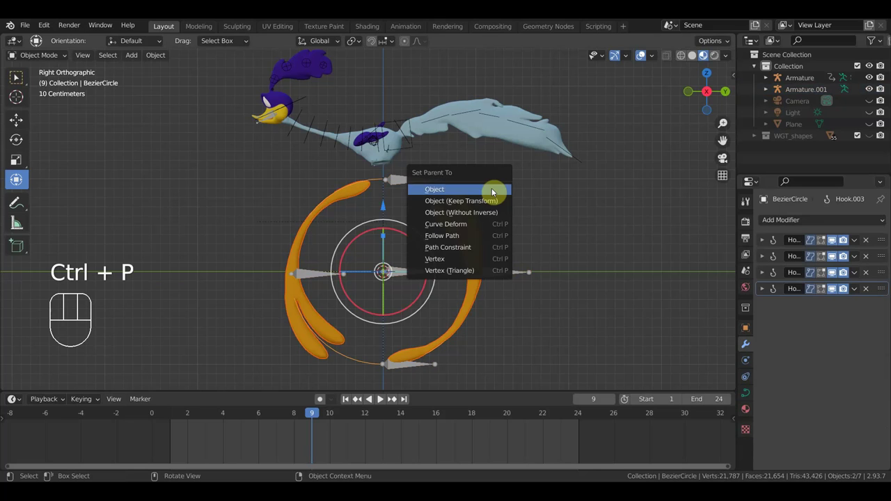
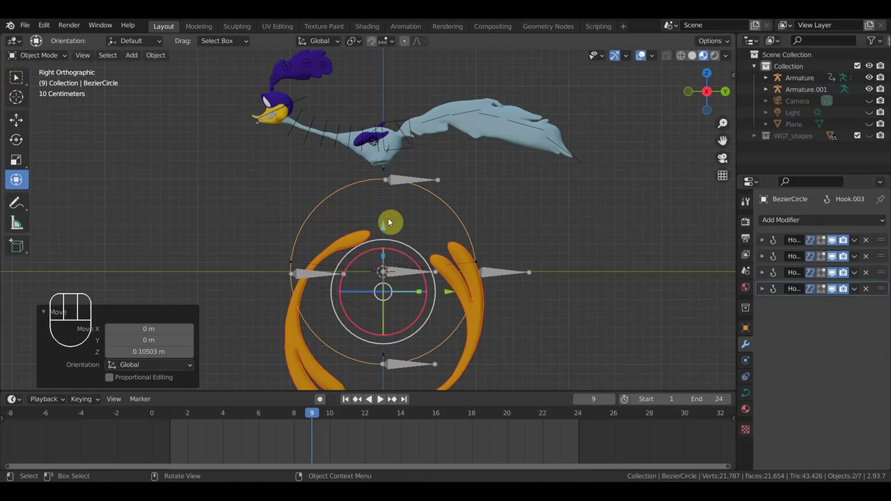
Undo a test move, apply transforms with Ctrl+A and inspect the shapes from several angles.
key("ctrl+z")
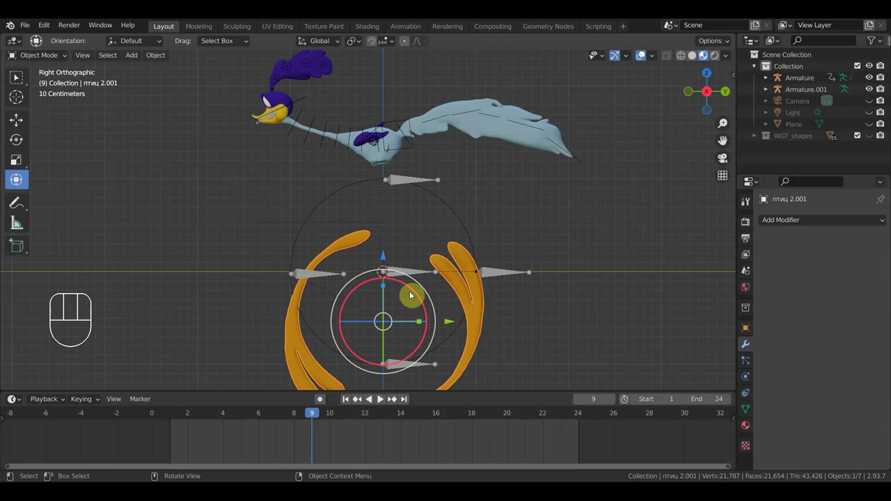
left_click_drag(392, 259, 393, 201)
left_click_drag(512, 262, 438, 259)
left_click_drag(306, 272, 301, 280)
key("ctrl+a")
left_click_drag(295, 201, 427, 205)
left_click(426, 183)
left_click_drag(61, 59, 49, 98)
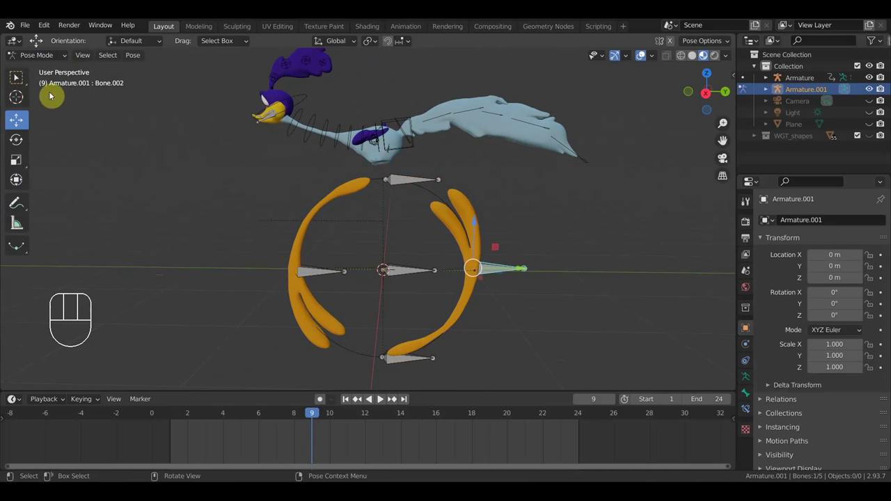
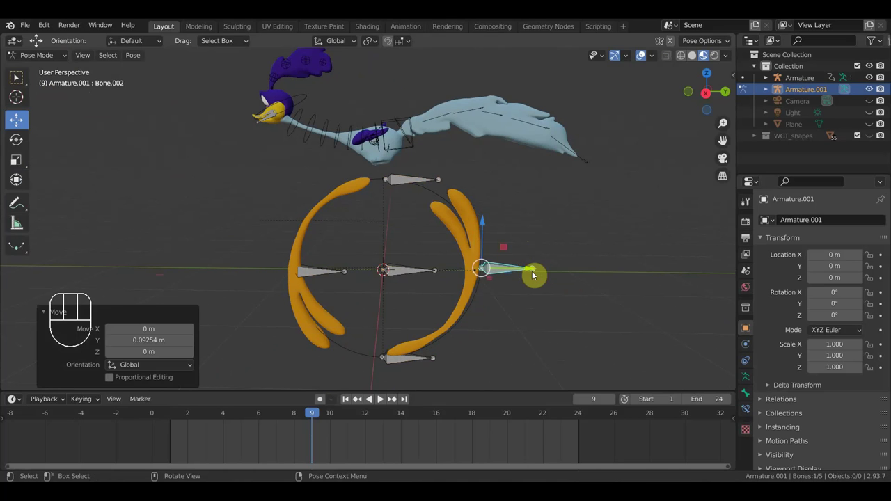
key("ctrl+z")
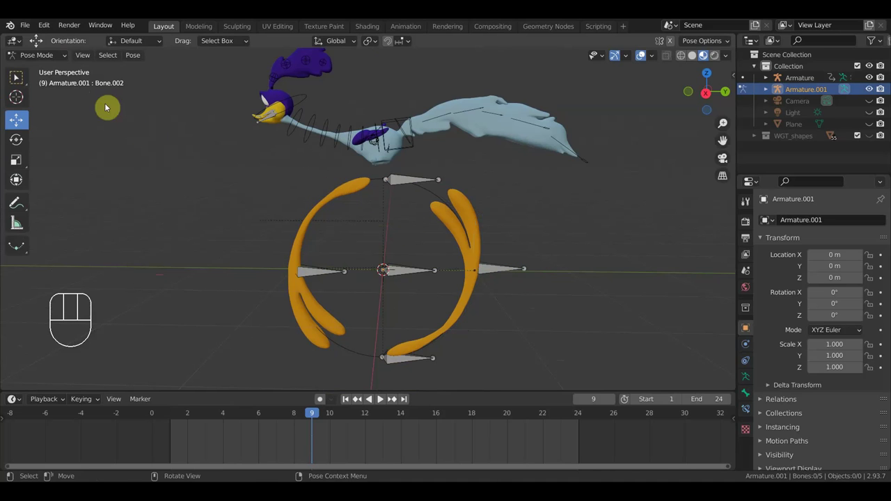
left_click(49, 66)
left_click(353, 195)
left_click(382, 183)
left_click(360, 188)
key("ctrl+p")
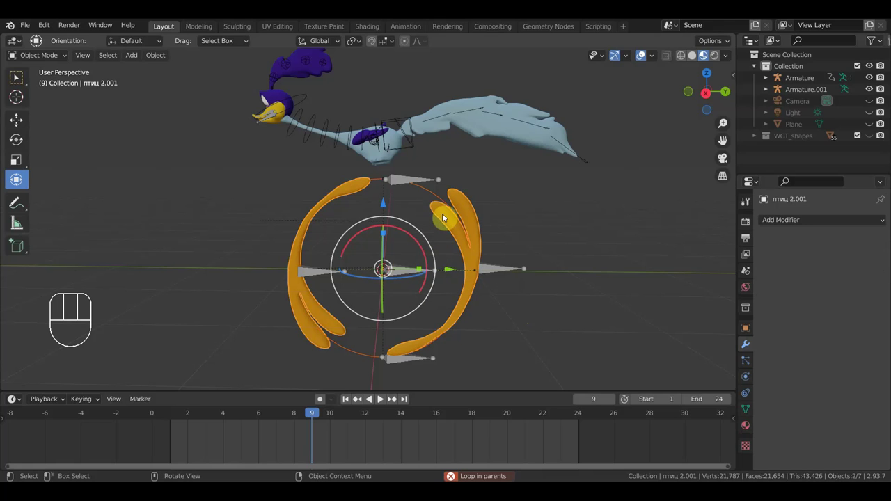
left_click(444, 217)
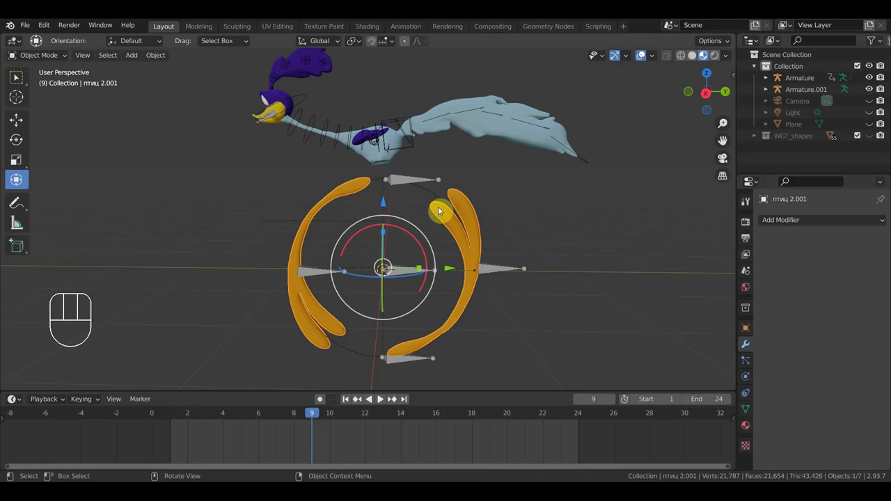
left_click(439, 195)
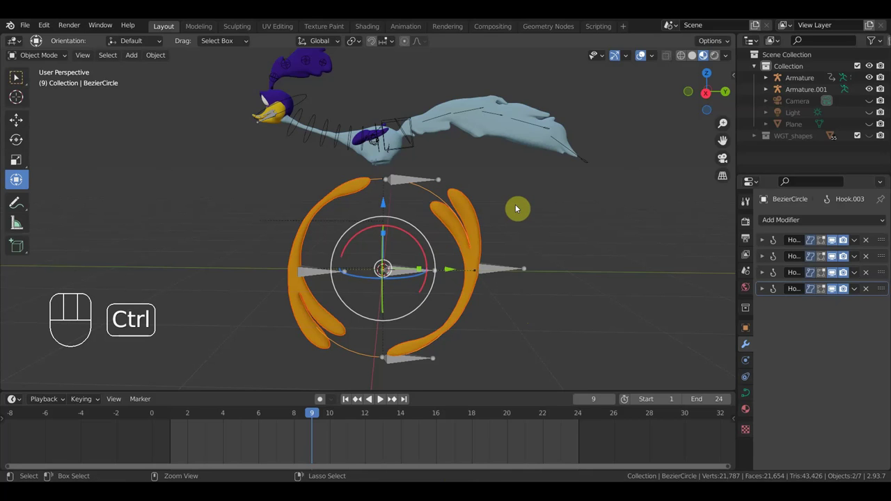
key("ctrl+p")
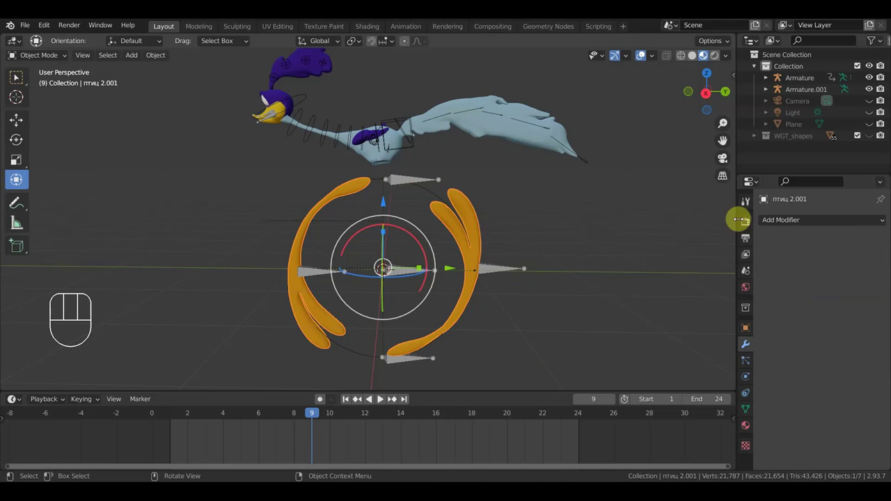
Add a Hook modifier on the blur mesh aimed at the Bezier circle, inspect its falloff, then undo.
left_click_drag(788, 226, 758, 305)
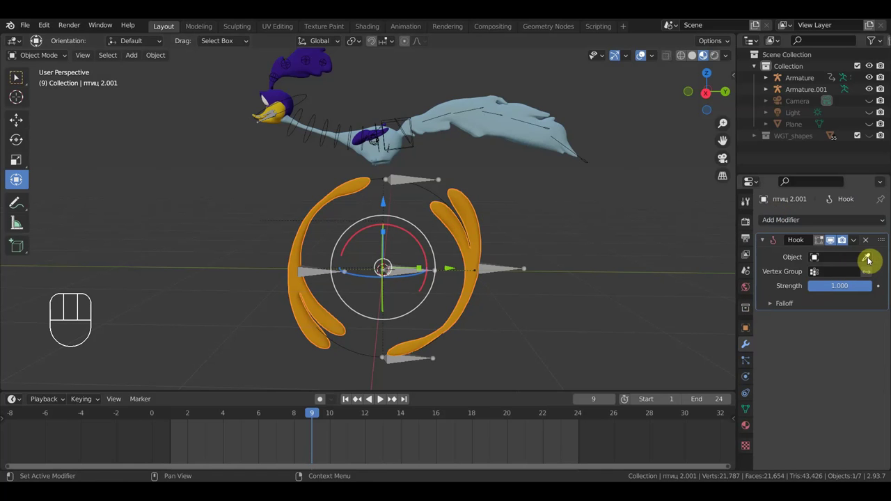
left_click(872, 261)
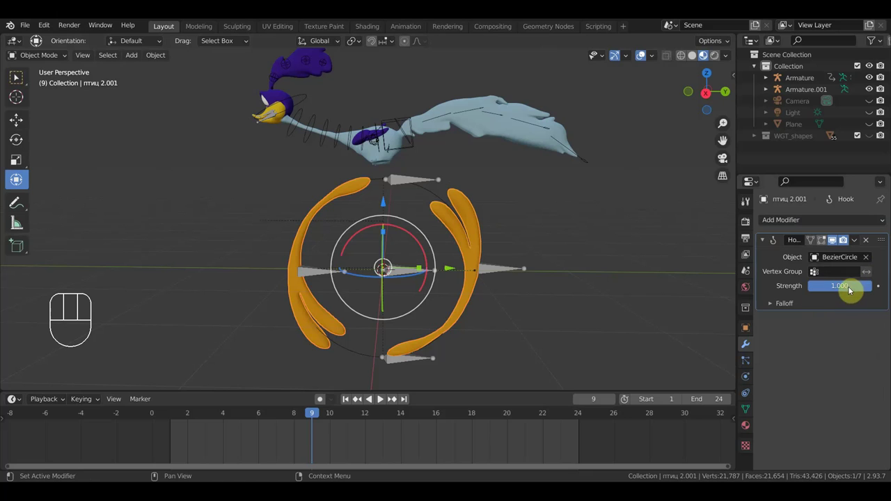
left_click(771, 306)
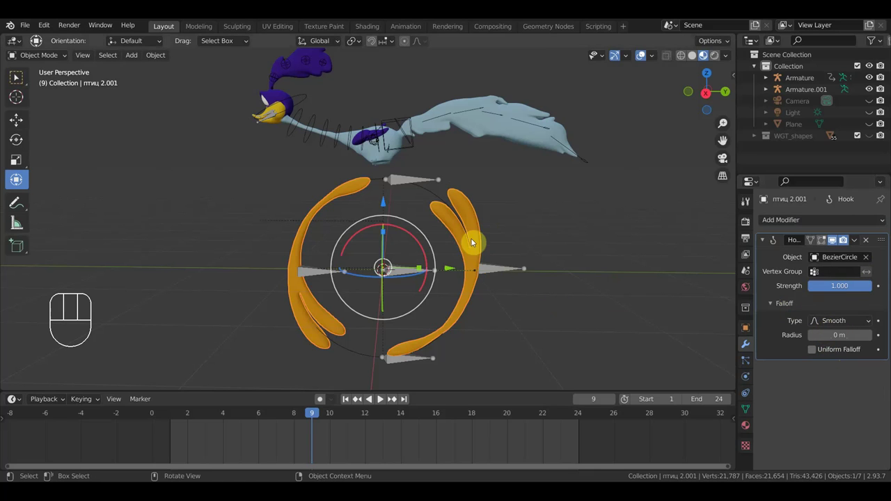
left_click(481, 237)
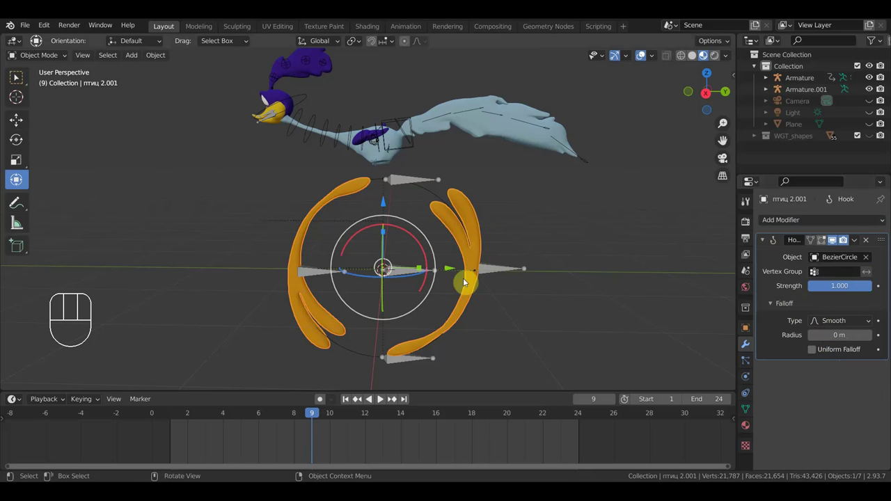
left_click_drag(451, 272, 454, 272)
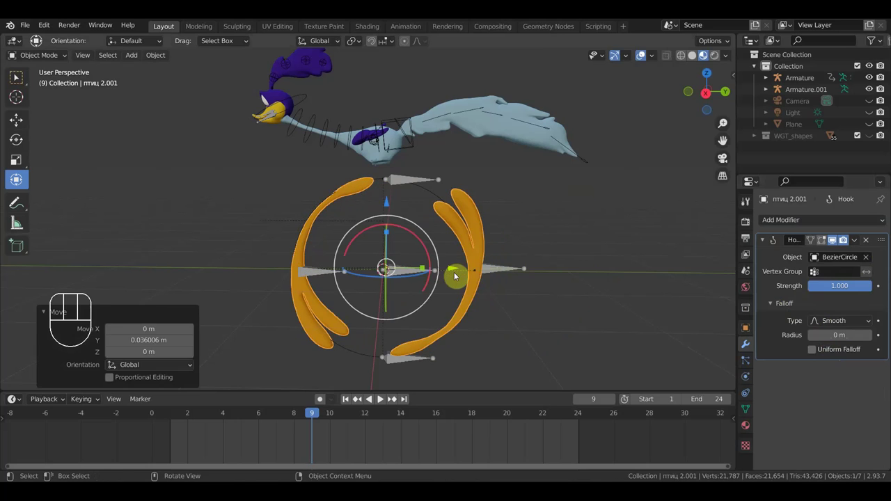
key("ctrl+z")
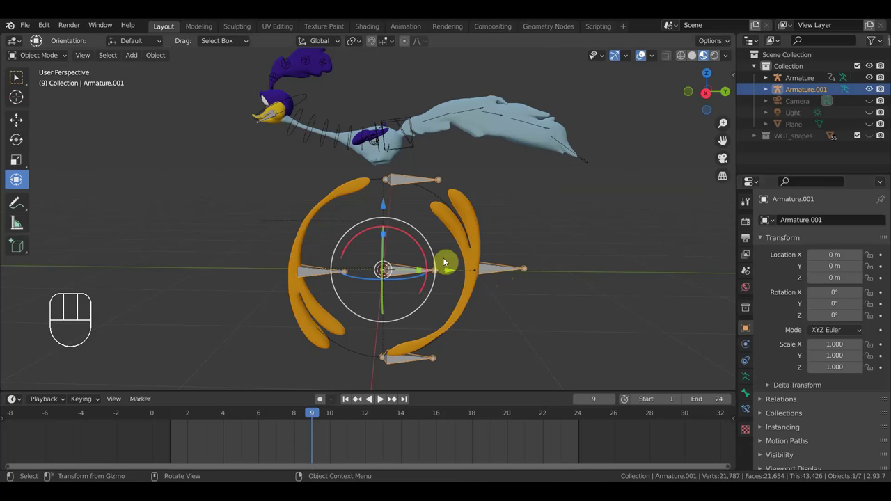
Enter Pose Mode on Armature.001, test-move Bone.002 with G and undo the move.
left_click_drag(53, 56, 52, 96)
left_click(503, 273)
key("g")
left_click(526, 279)
key("ctrl+z")
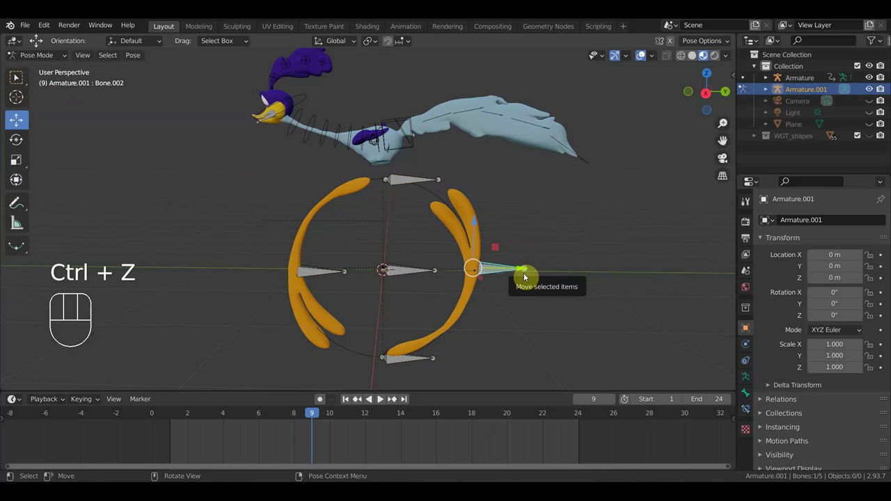
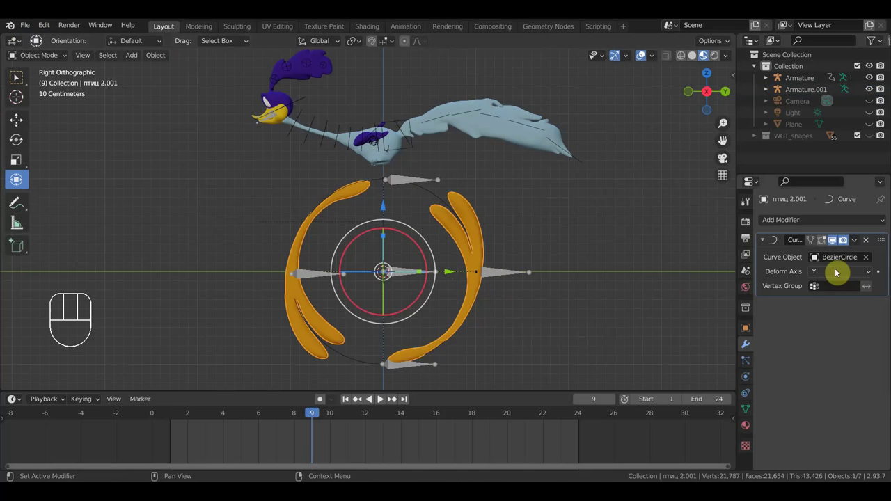
Select the foot rig armature and the foot-blur object and start a trial rotation around the circle.
left_click(827, 244)
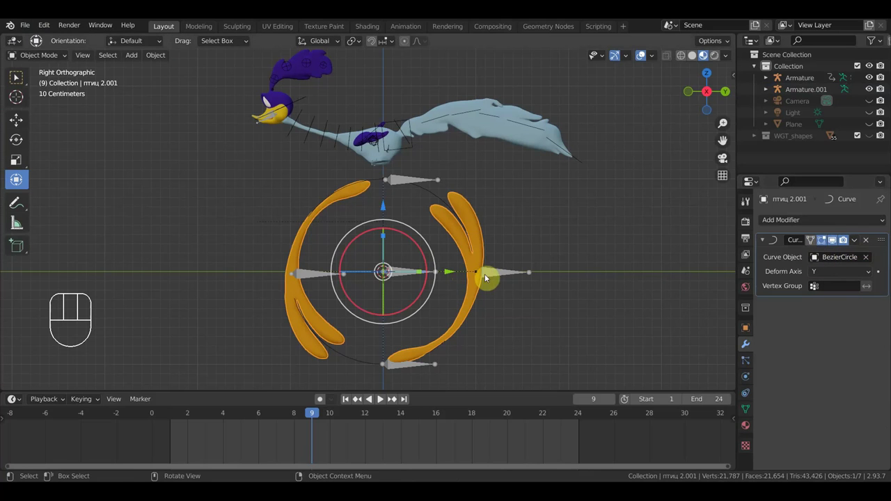
left_click(412, 274)
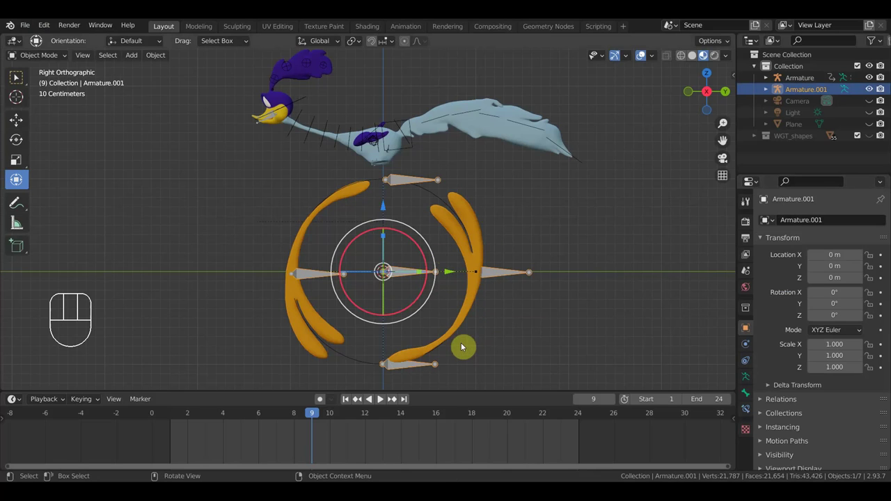
left_click(476, 289)
left_click_drag(165, 60, 299, 110)
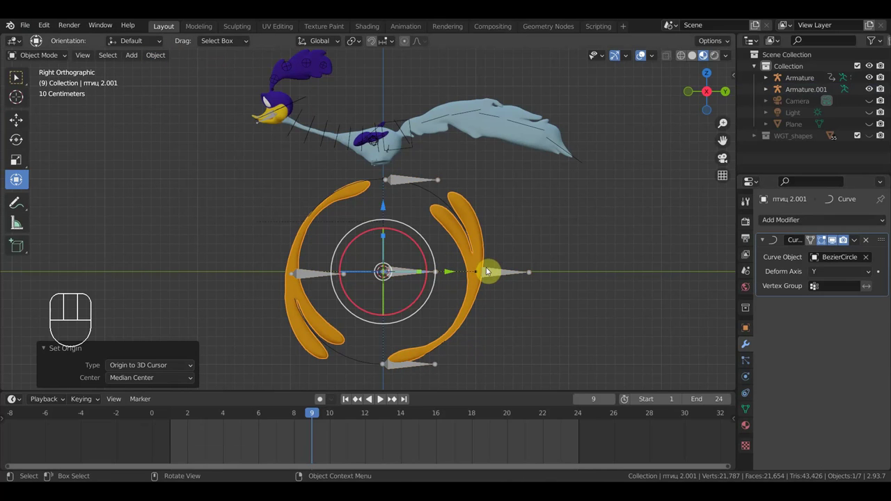
key("r")
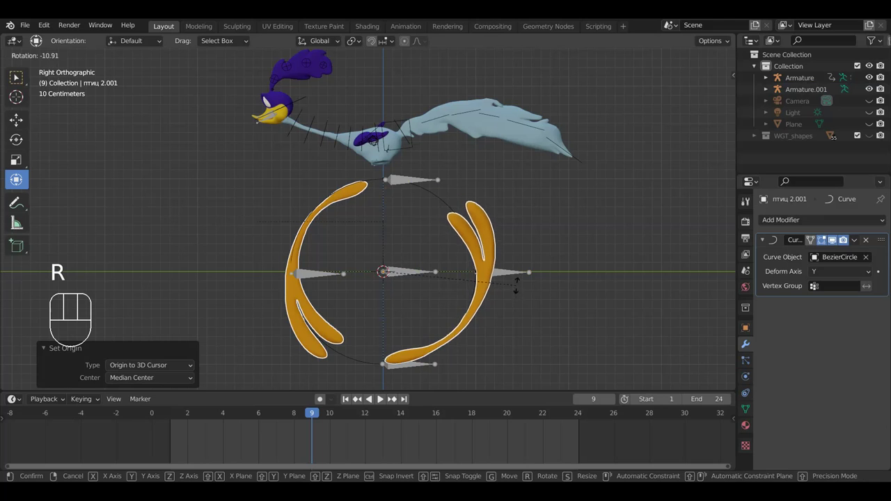
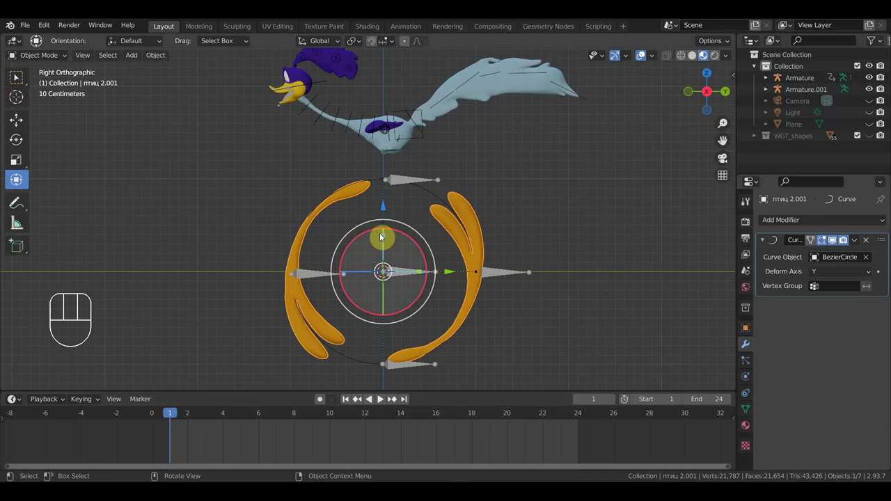
Select the BezierCircle to check its Hook modifiers, then undo back to the blur object.
left_click(439, 200)
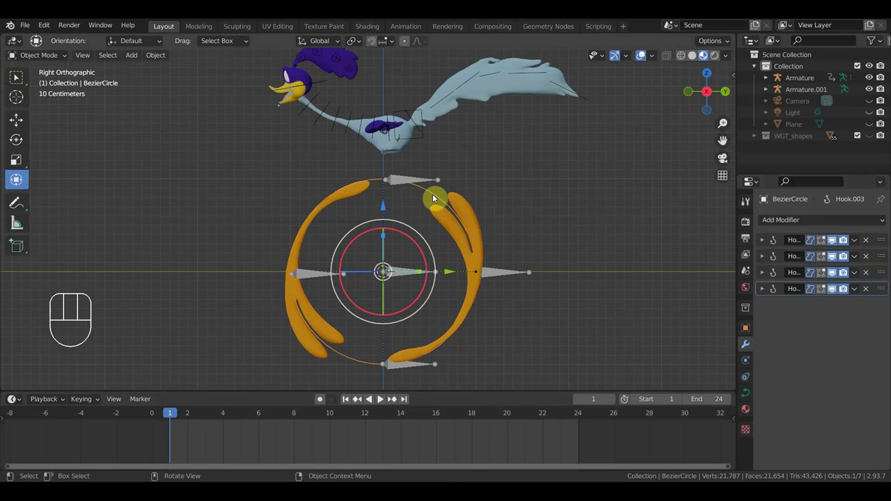
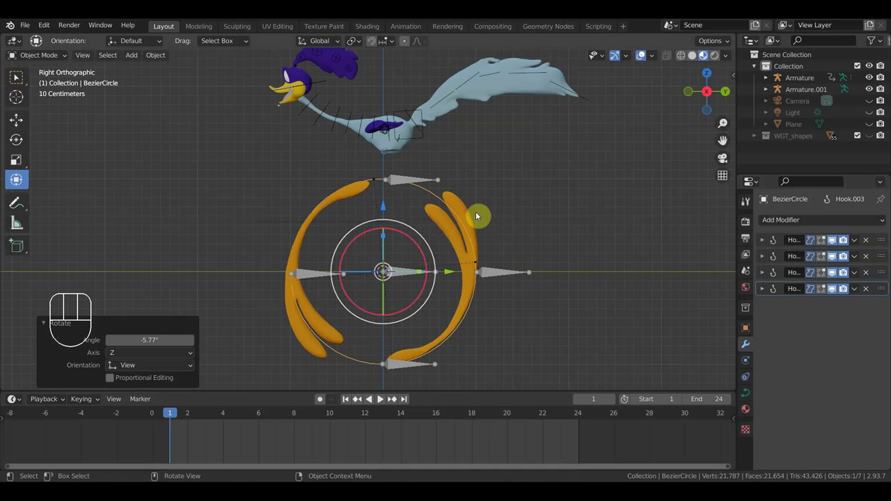
key("ctrl+z")
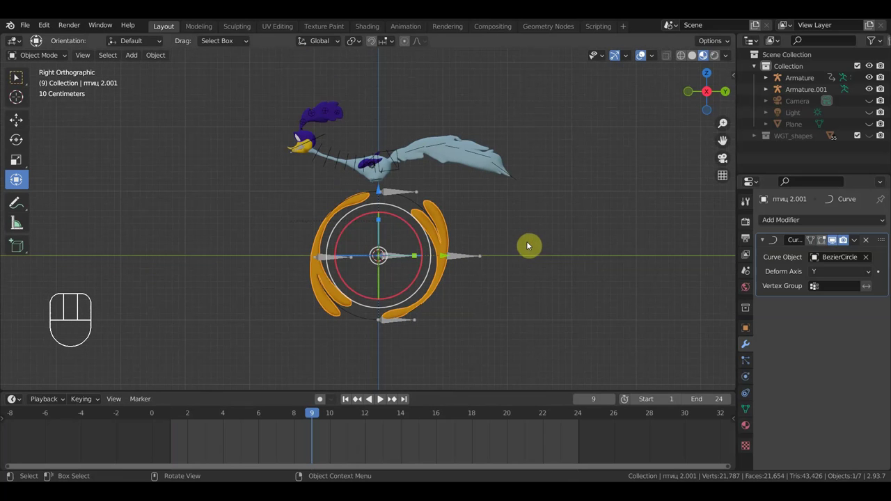
Show the foot-blur object's transform values in the sidebar Item panel from a perspective angle.
left_click(437, 233)
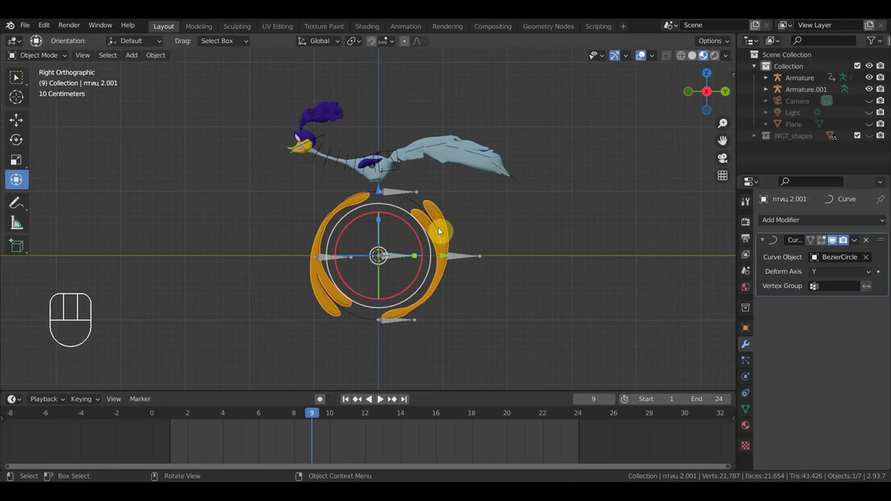
left_click_drag(544, 222, 580, 229)
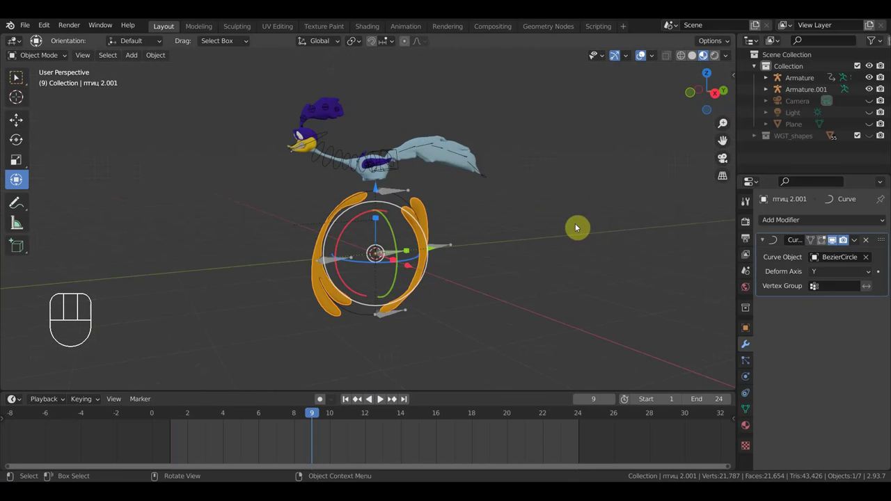
key("n")
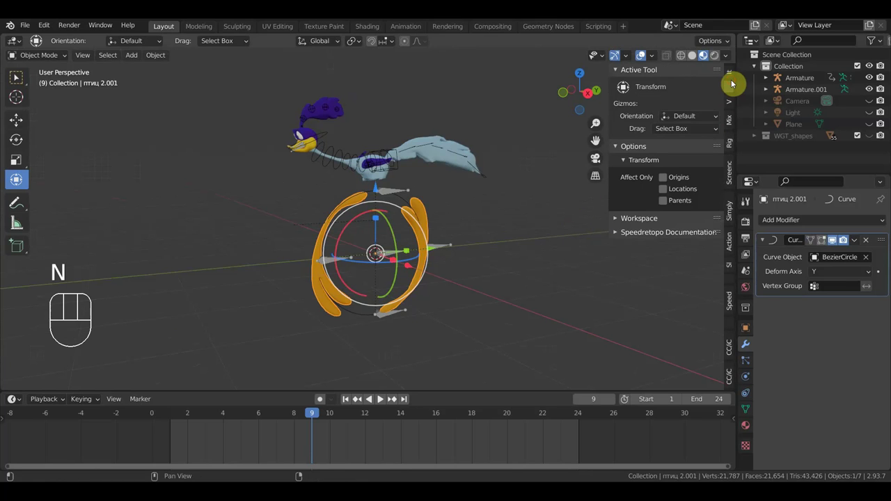
left_click(732, 76)
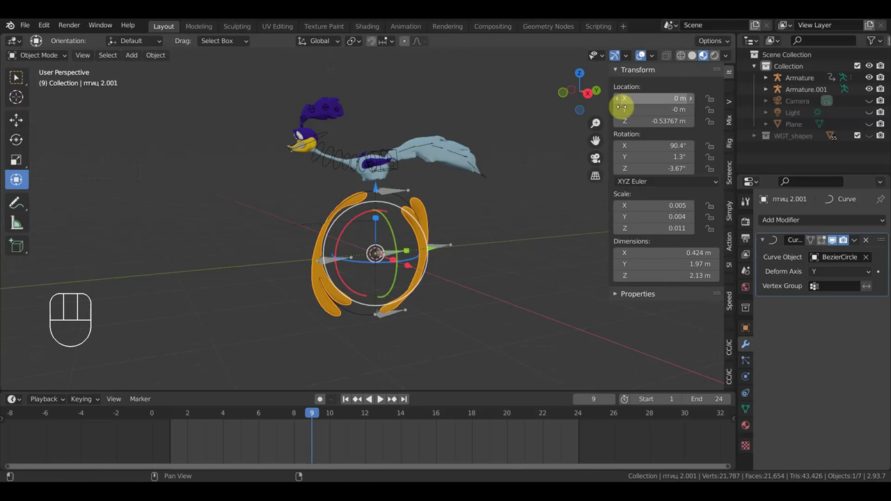
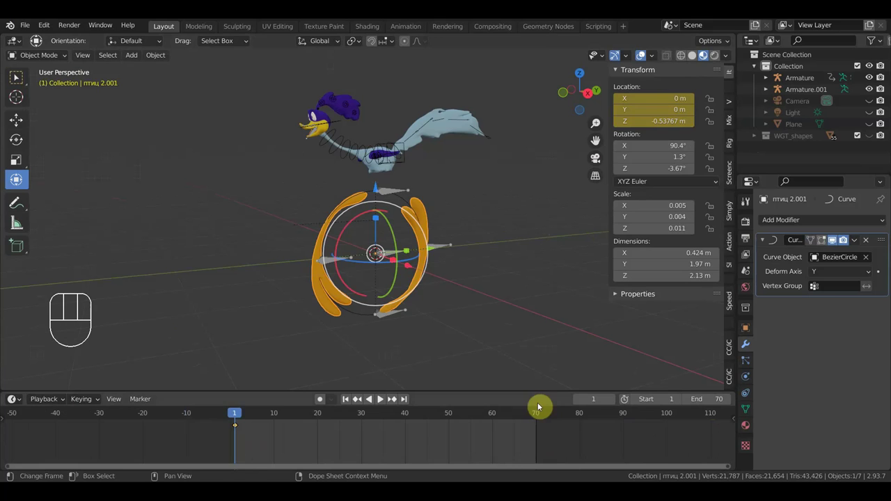
Key the blur object's raised Y location at frame 70 and play back the slide along Y.
left_click(538, 416)
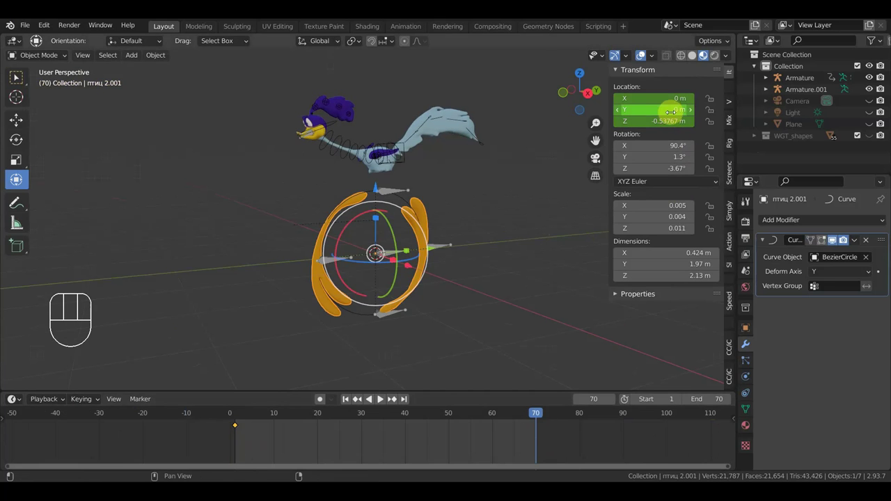
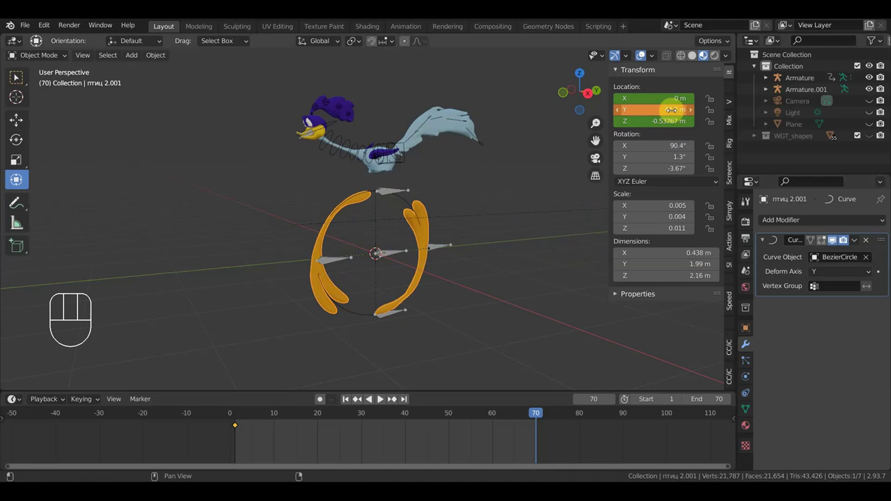
key("i")
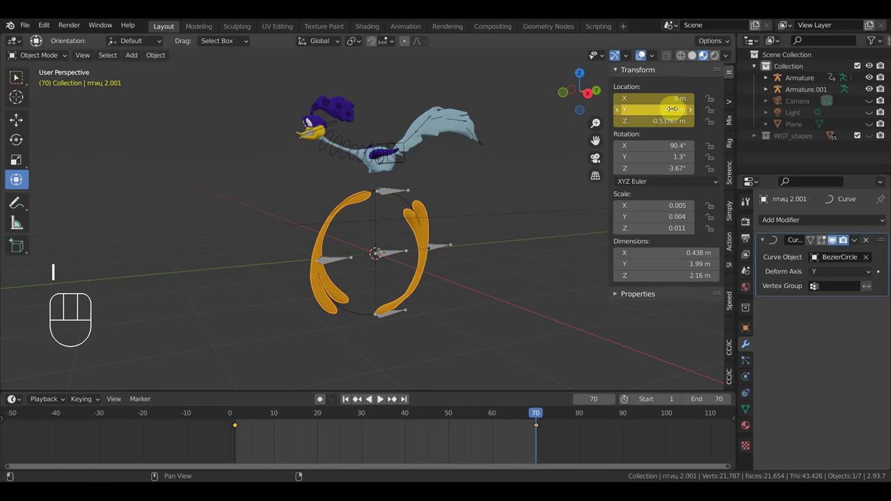
left_click_drag(473, 260, 549, 262)
key("space")
left_click_drag(526, 268, 409, 260)
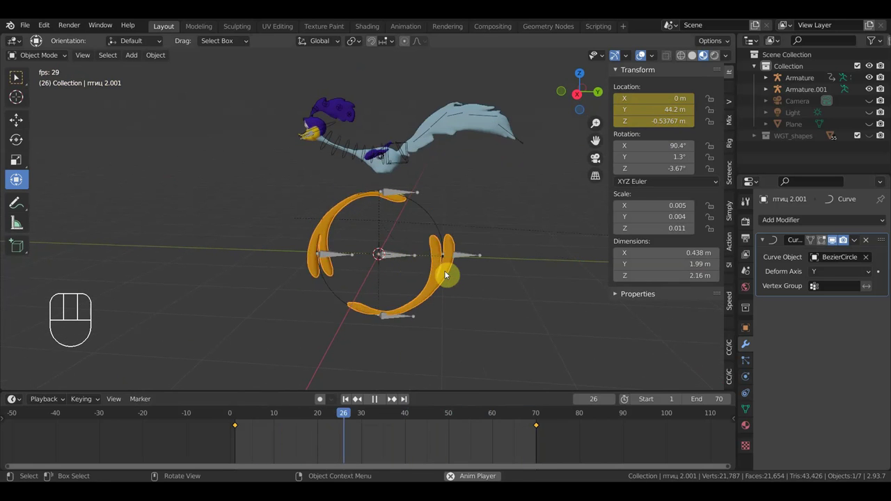
key("space")
left_click_drag(486, 287, 502, 285)
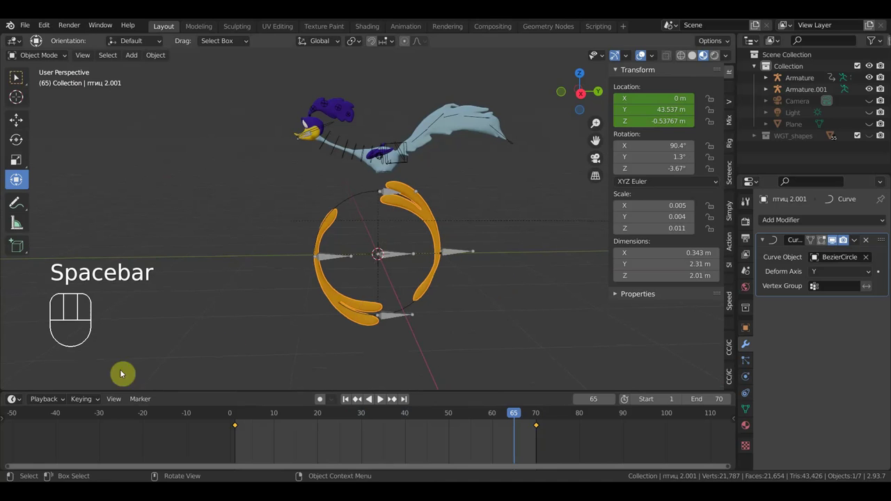
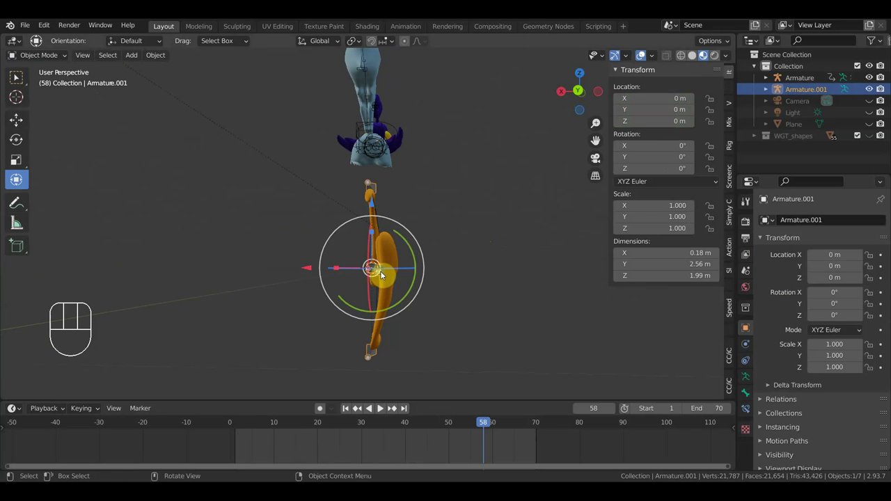
From the side view, reposition the top bone and drop the lower side bone on the loop, replaying to review.
left_click_drag(45, 59, 50, 101)
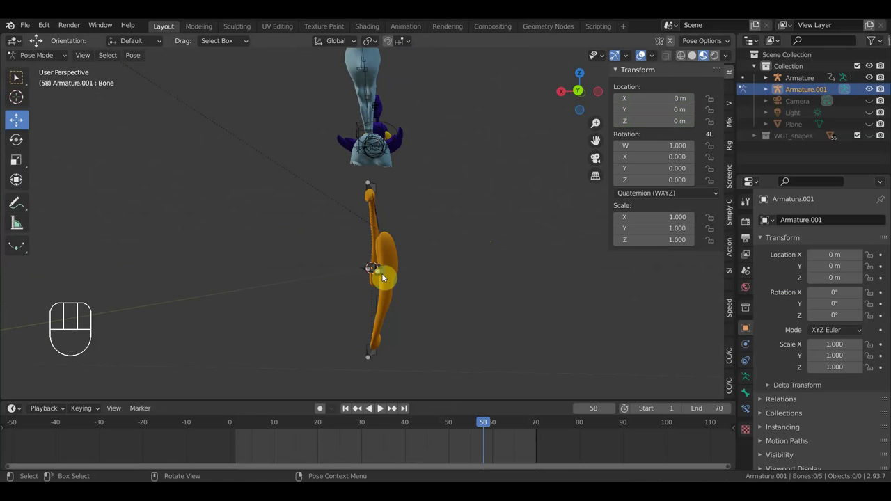
left_click(383, 275)
left_click_drag(335, 270, 397, 273)
key("space")
left_click_drag(468, 259, 614, 257)
key("KP_3")
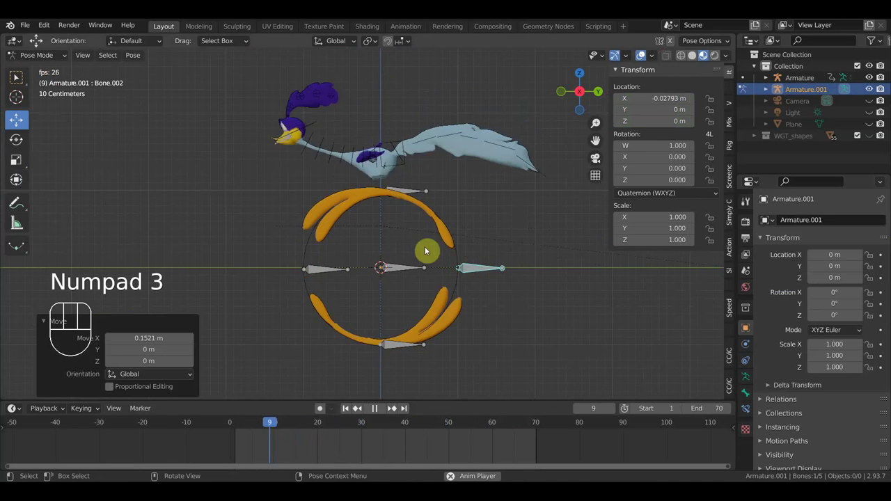
left_click(403, 193)
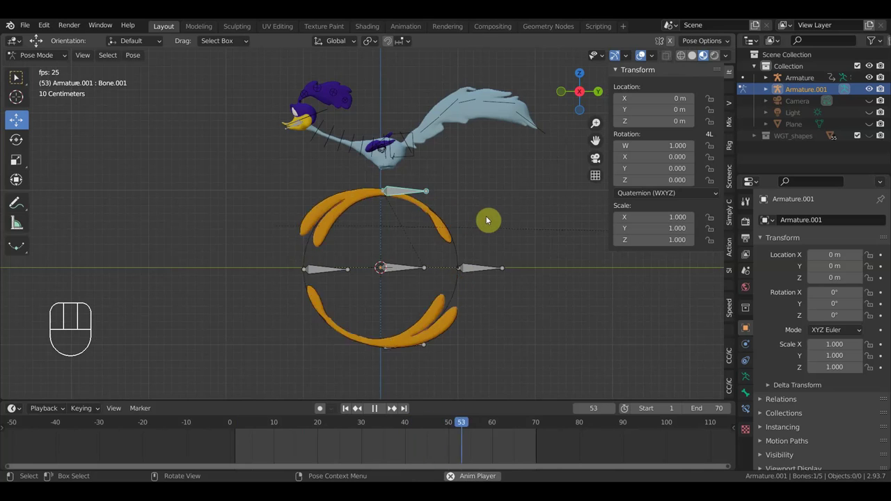
key("g")
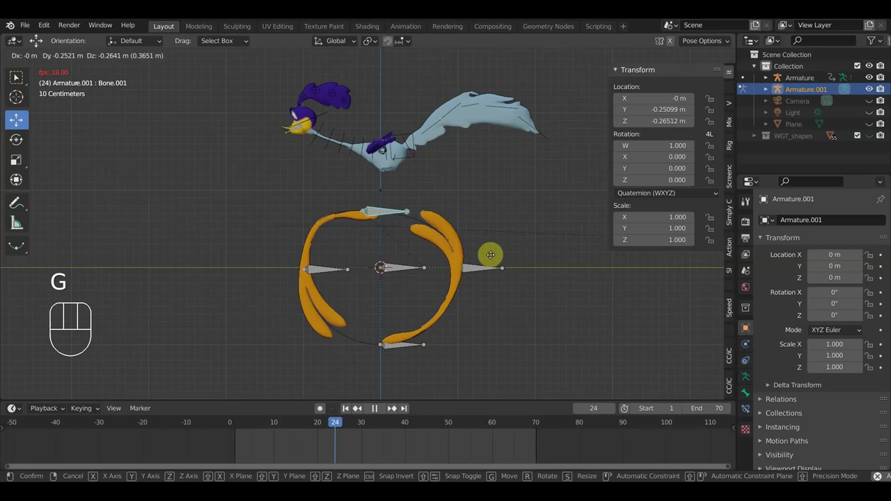
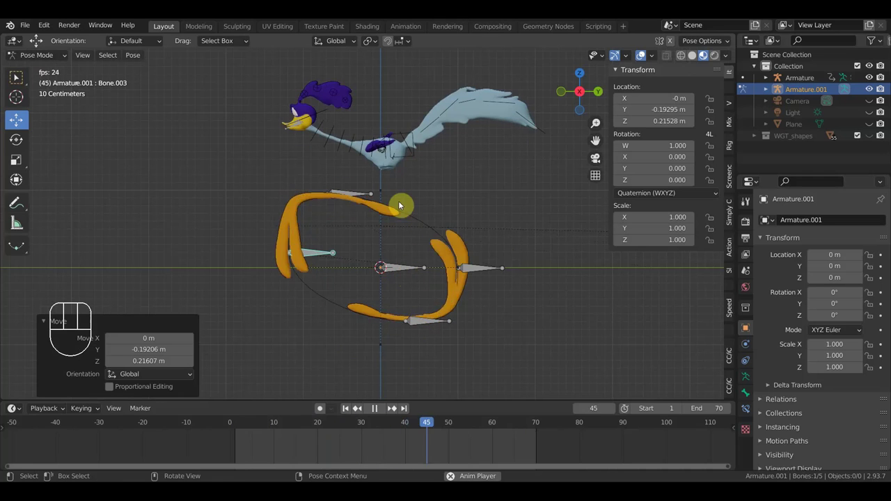
key("space")
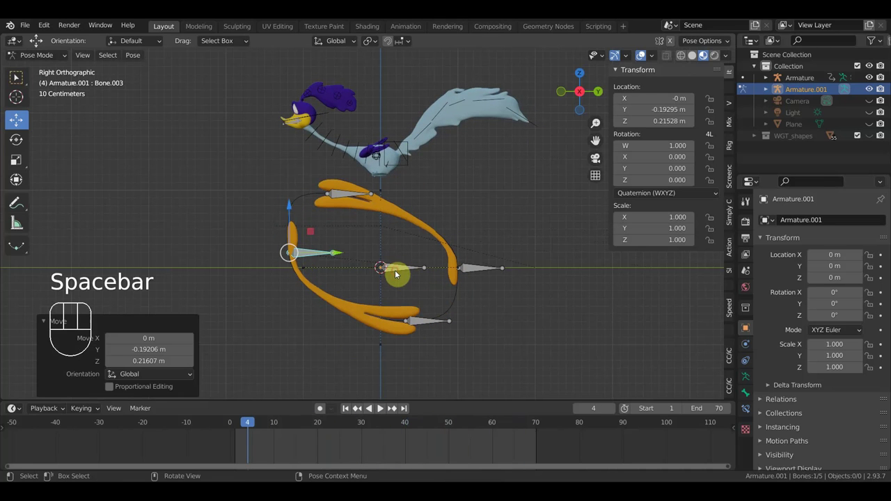
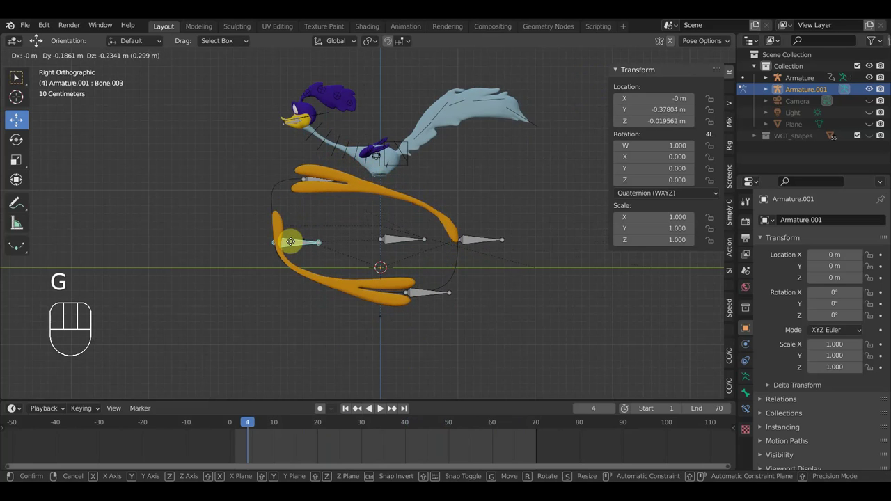
left_click(291, 254)
key("space")
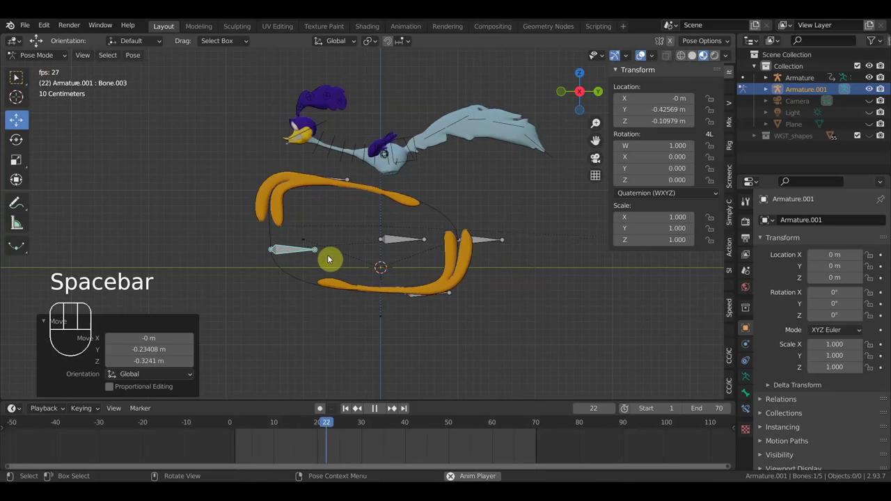
Scale the central Bone to about 0.885 at frame 2, tightening the orange blur loop.
left_click(394, 243)
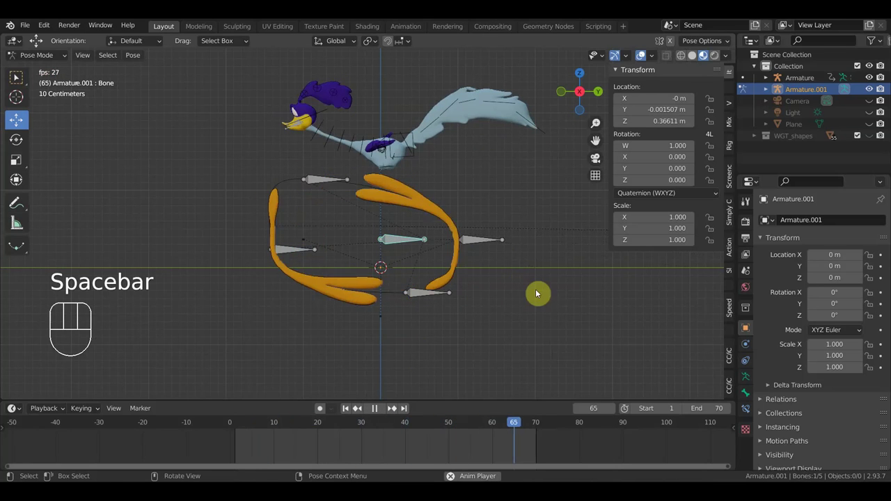
key("s")
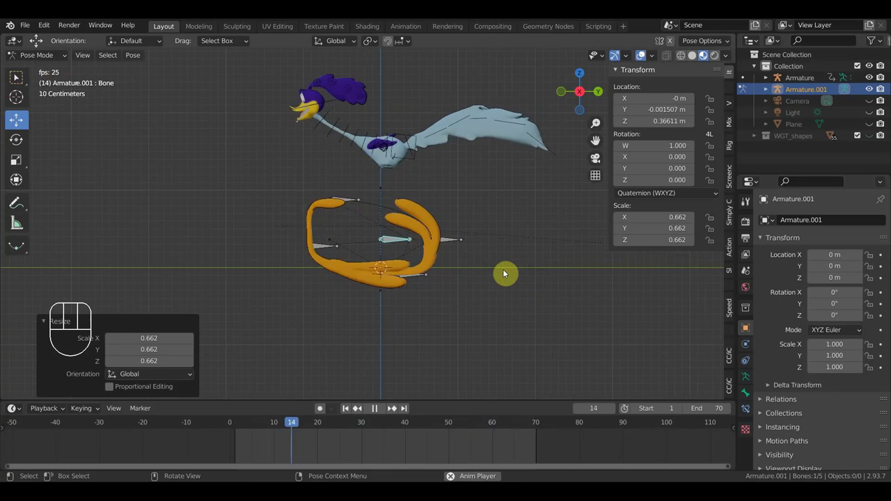
key("space")
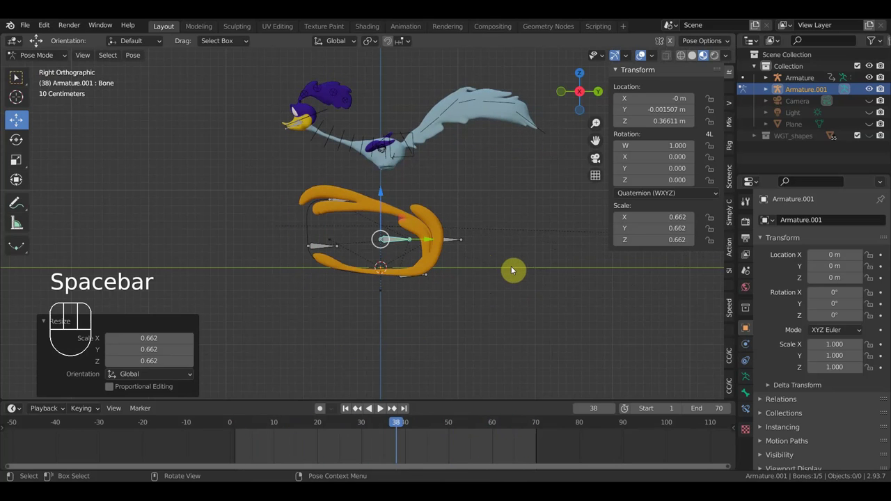
left_click(323, 429)
left_click(274, 427)
left_click(238, 428)
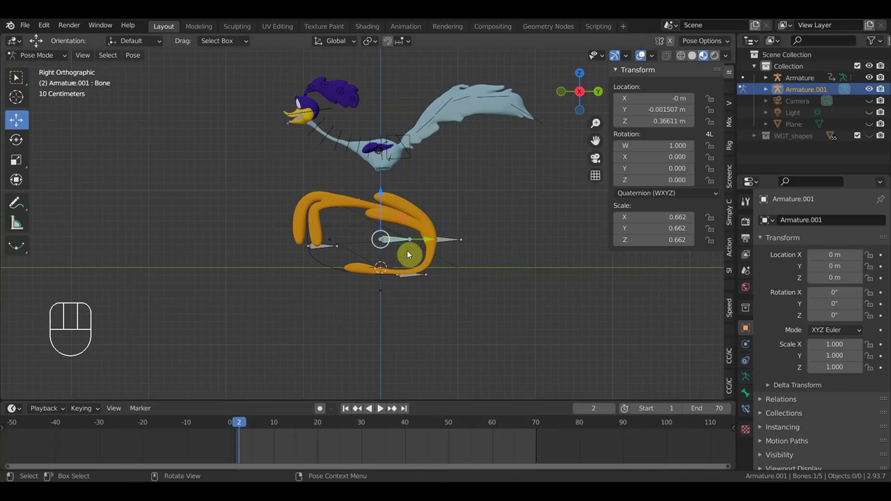
key("s")
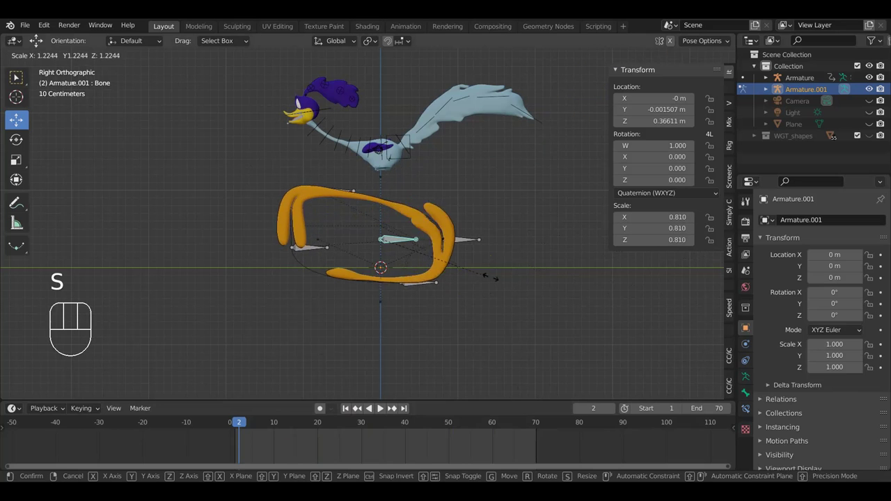
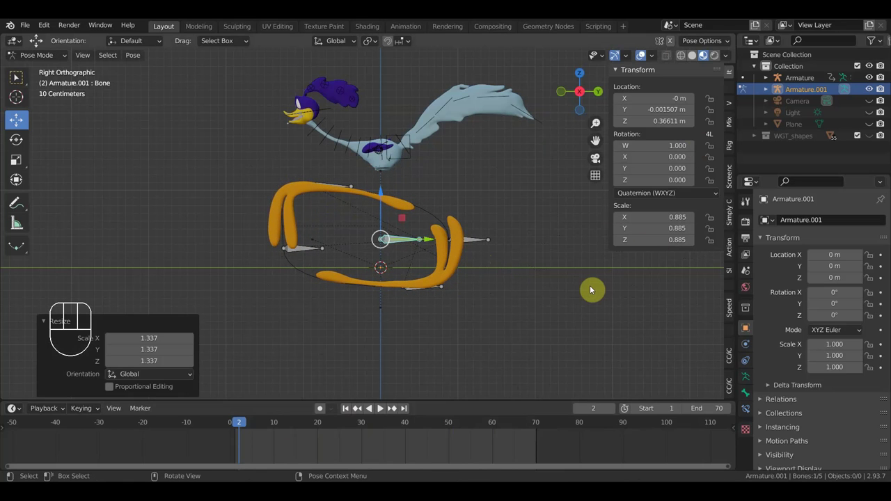
key("n")
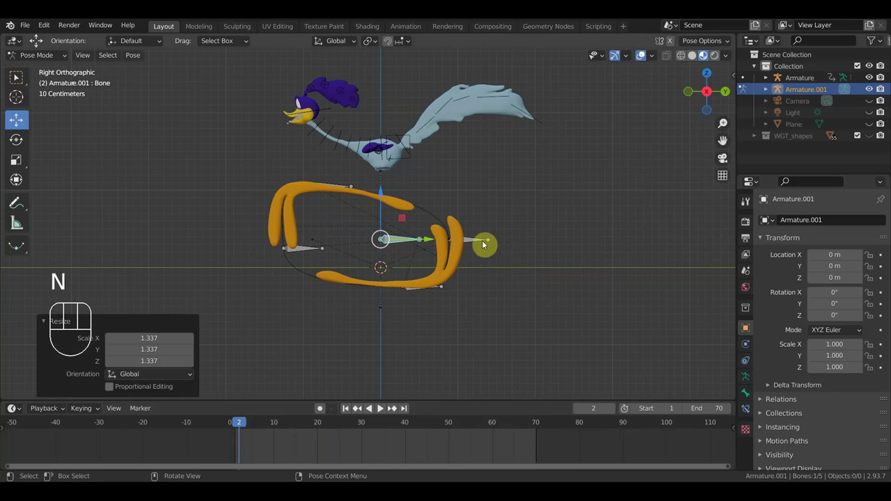
Lower the central bone's Location Z to about 0.016 m and keyframe it at frame 1.
left_click_drag(516, 238, 644, 278)
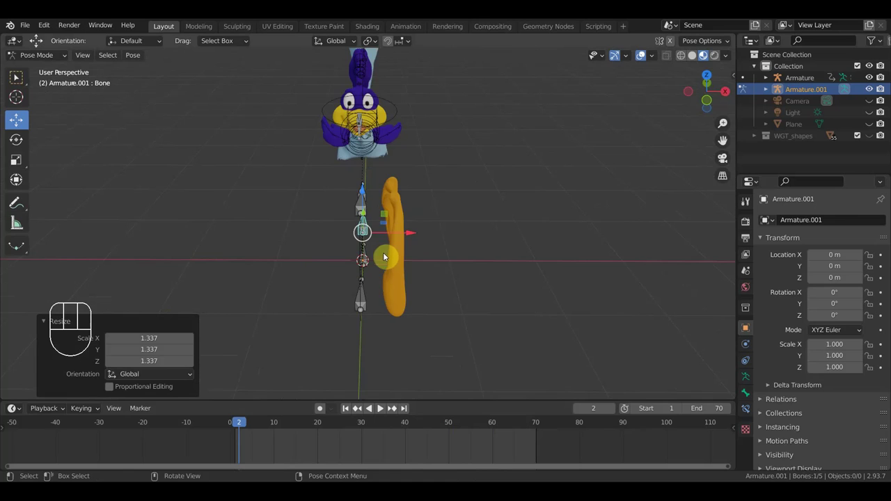
left_click_drag(419, 274, 368, 392)
left_click_drag(237, 428, 415, 398)
left_click_drag(447, 272, 442, 233)
key("n")
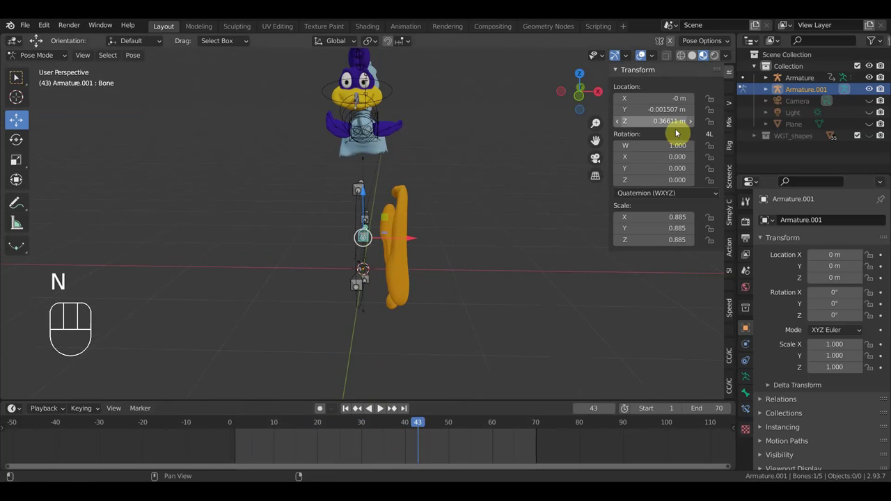
left_click(241, 428)
left_click(238, 430)
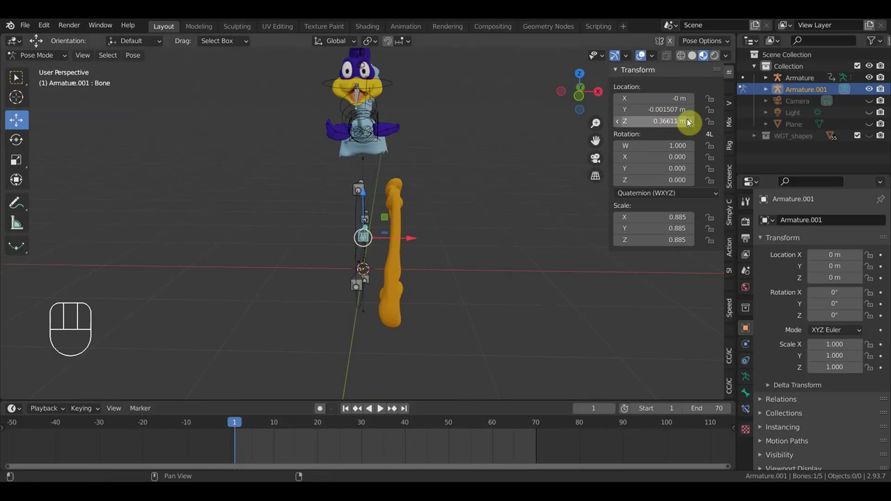
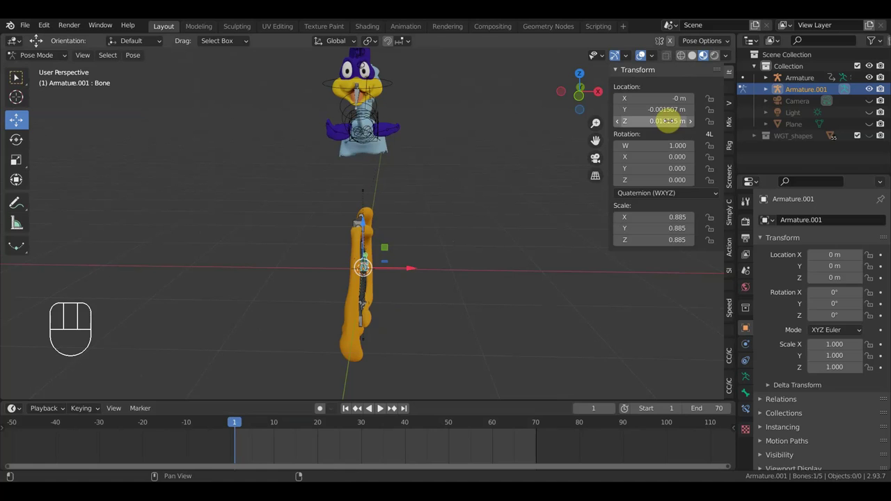
key("i")
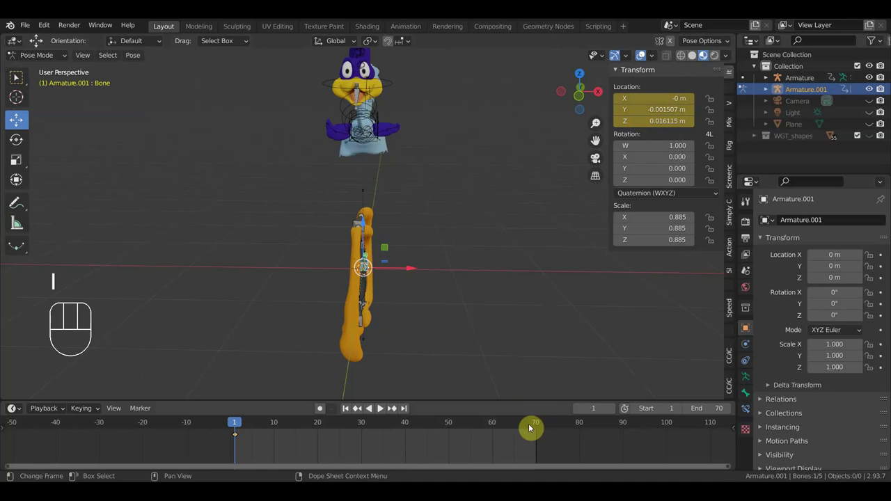
Play the loop back, return to the flat side view and select the central bone again.
left_click(533, 428)
key("space")
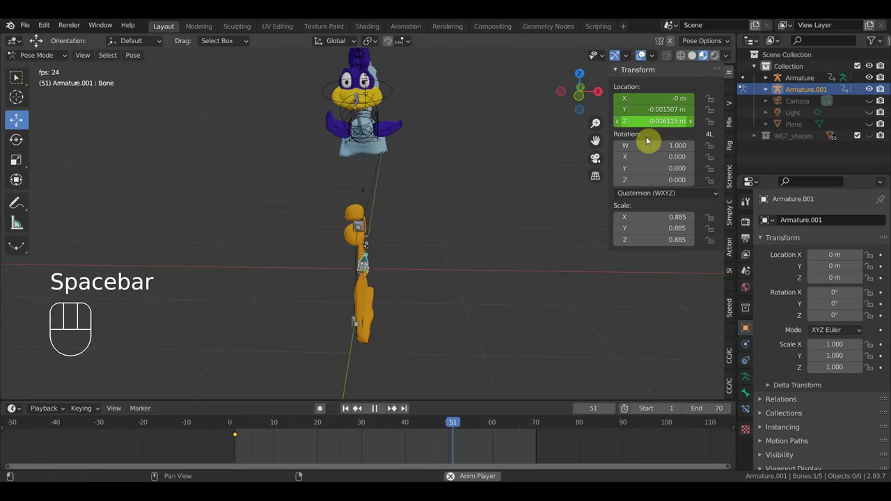
left_click_drag(541, 248, 420, 234)
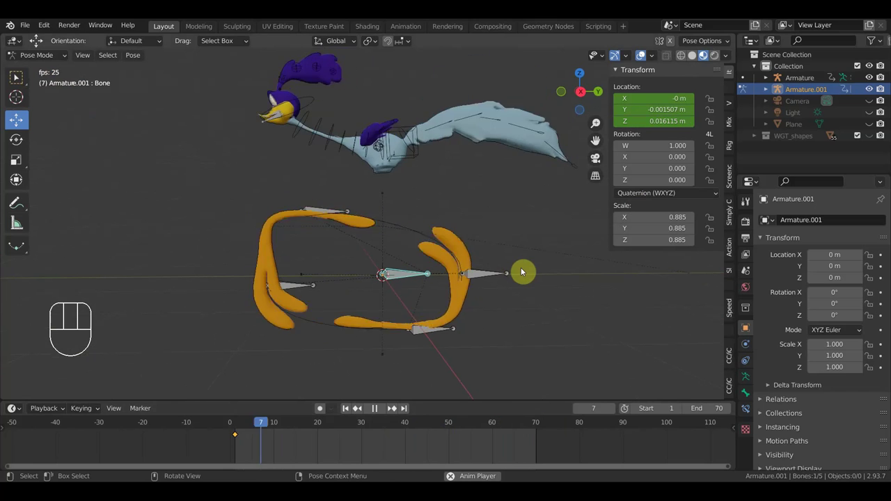
left_click_drag(546, 289, 540, 310)
key("KP_3")
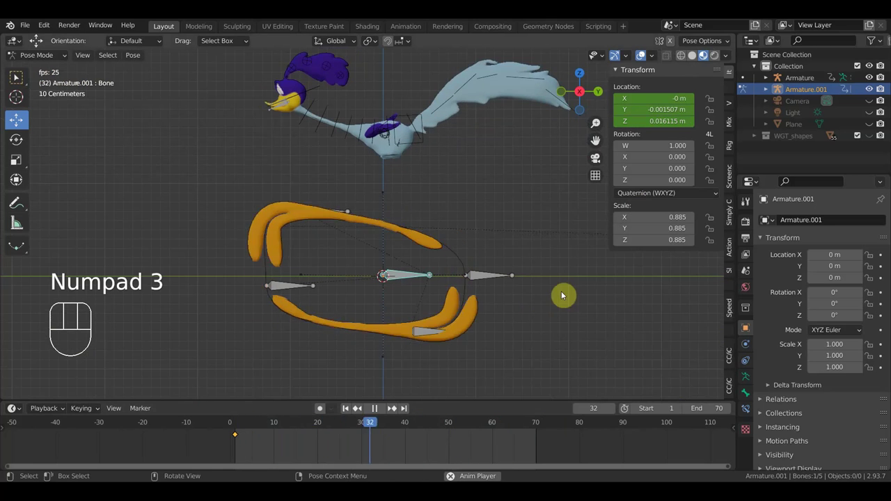
key("n")
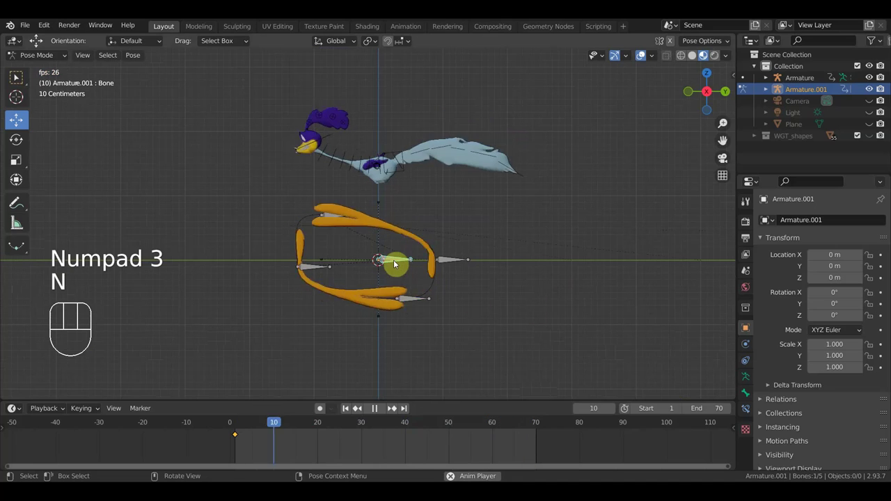
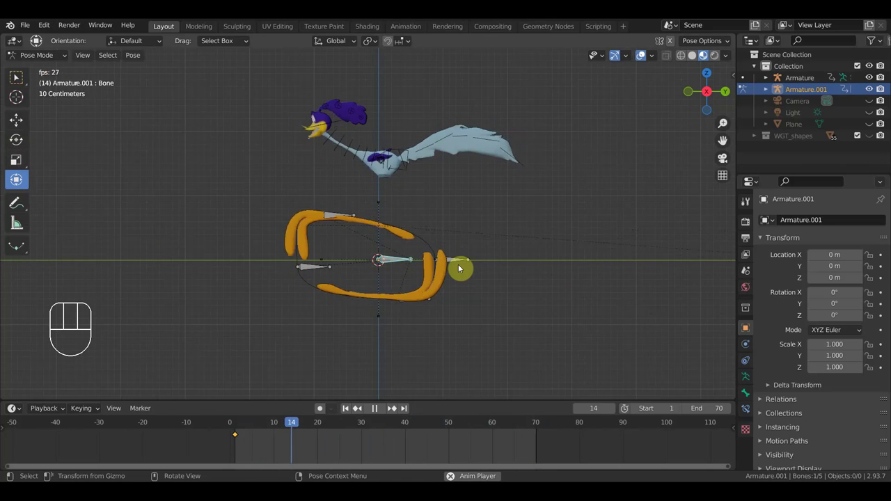
key("g")
left_click(397, 266)
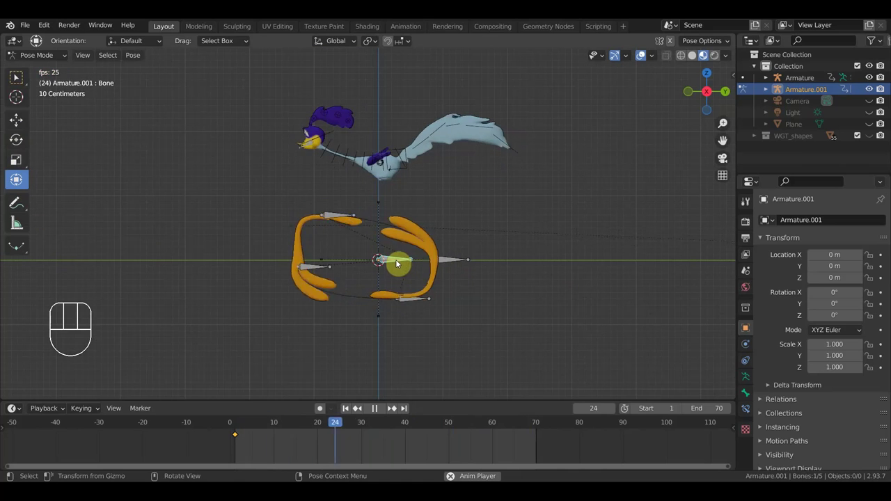
key("space")
left_click(397, 263)
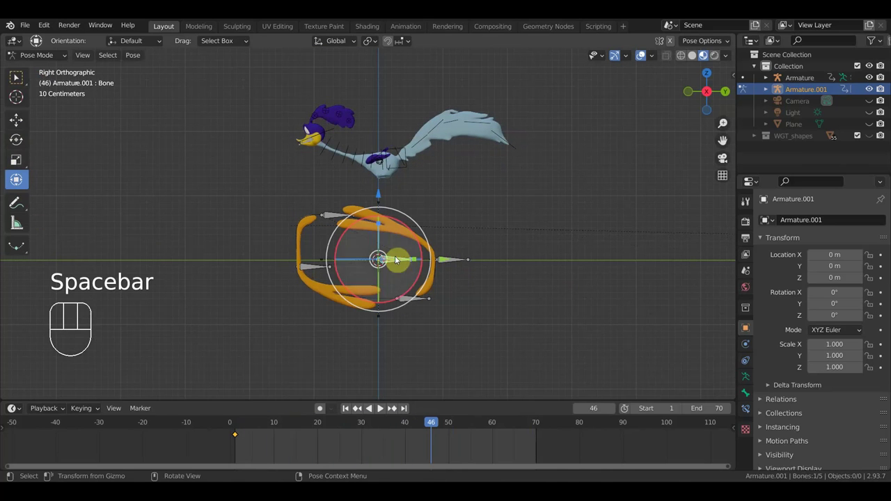
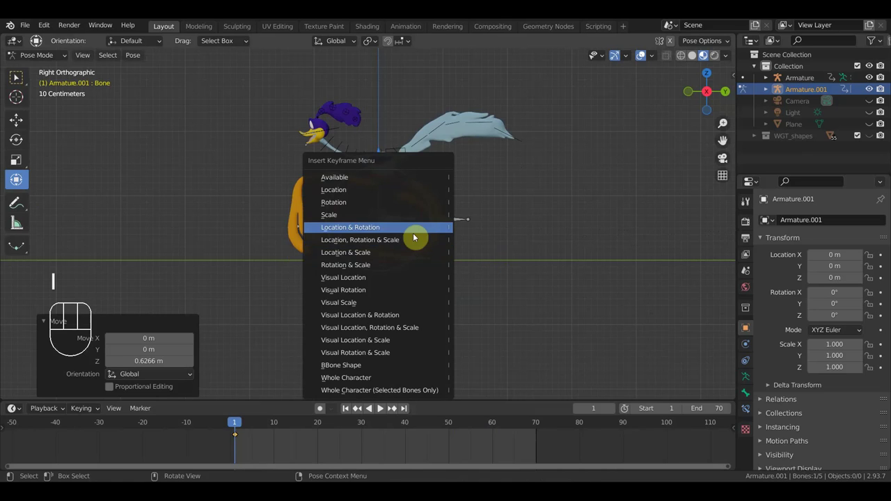
At the last frame of the loop, move the side bone and keyframe its pose.
left_click_drag(238, 424, 536, 459)
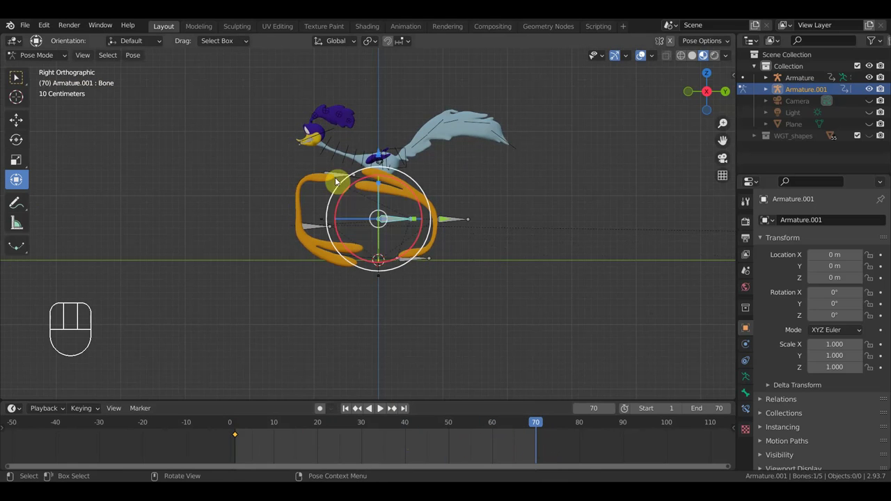
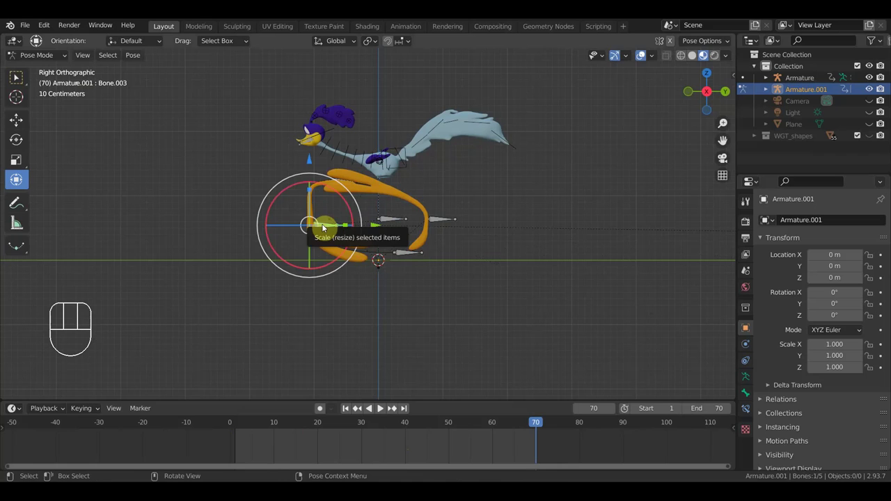
key("g")
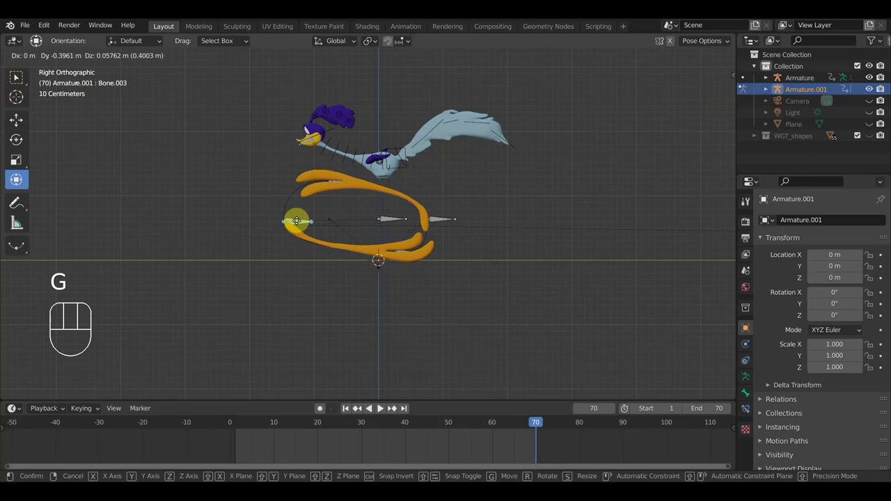
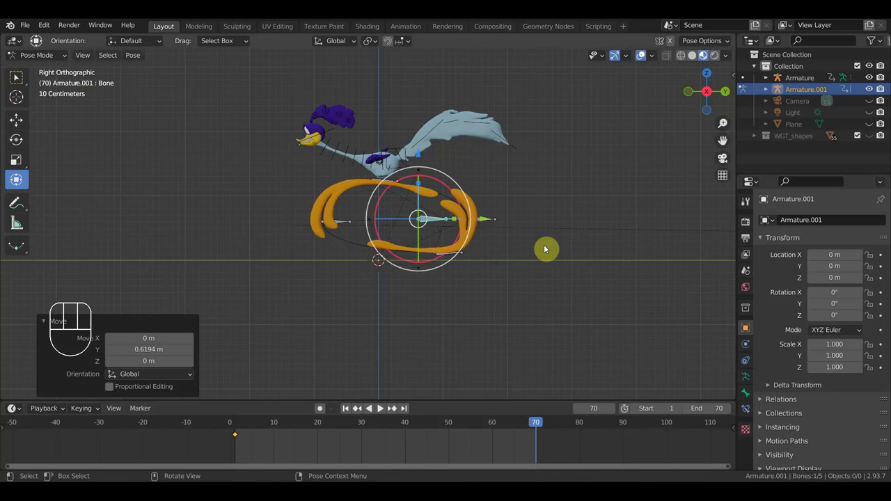
key("i")
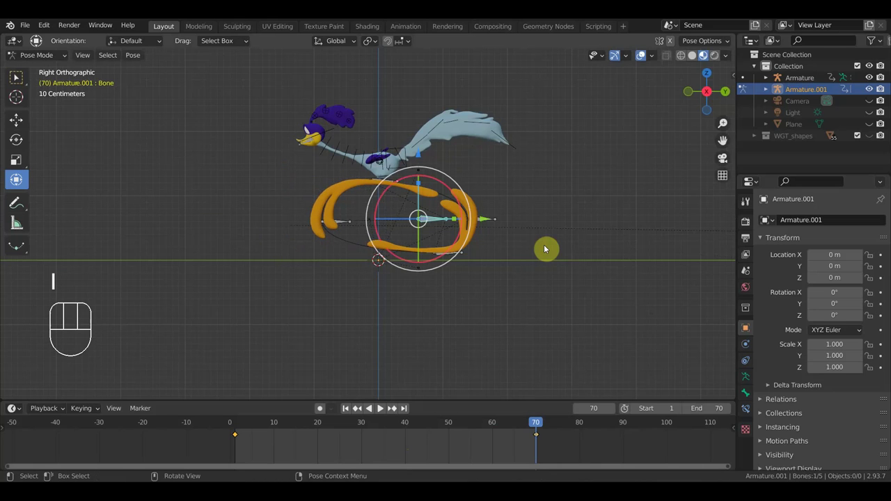
key("i")
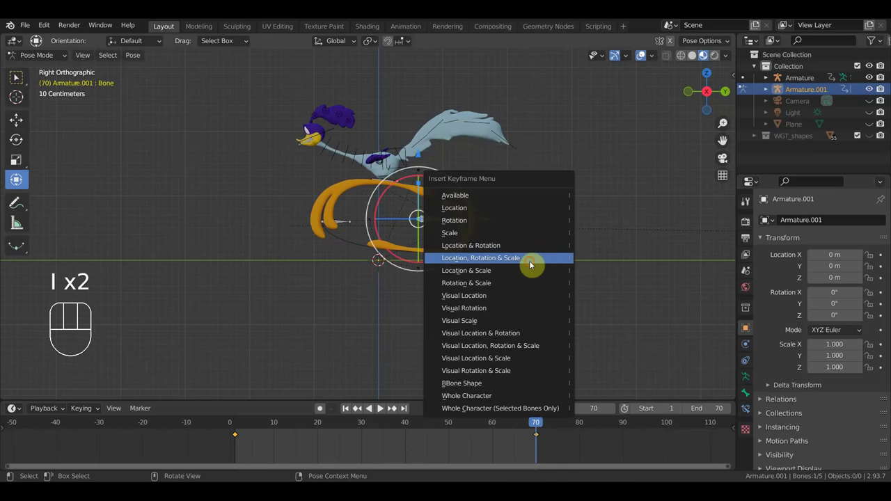
Play the loop, then scrub the playhead through frames 20 to 32 to check the poses.
key("space")
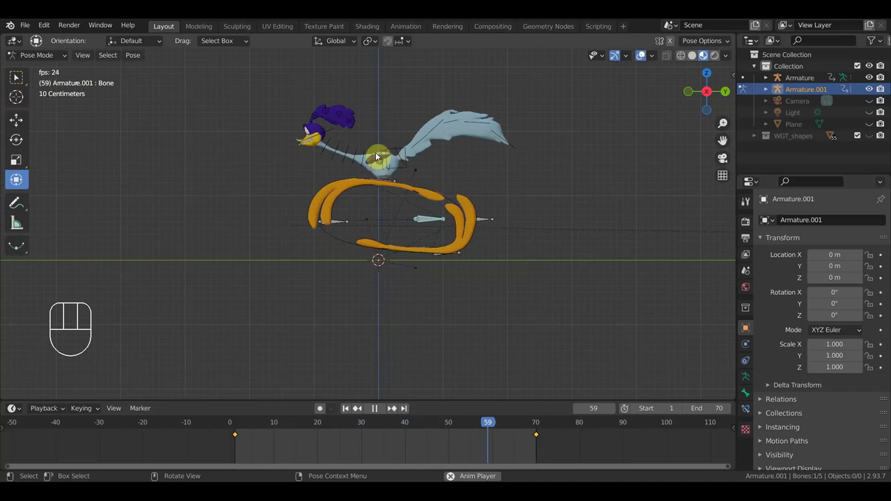
key("space")
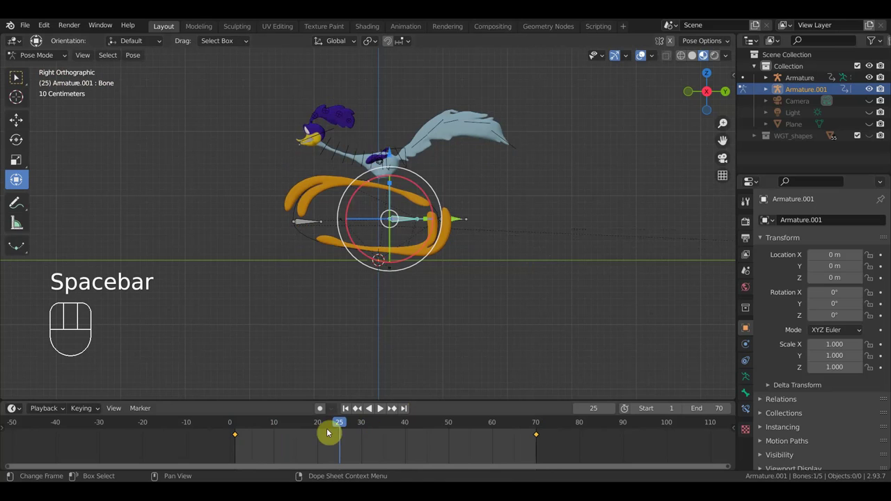
left_click(317, 429)
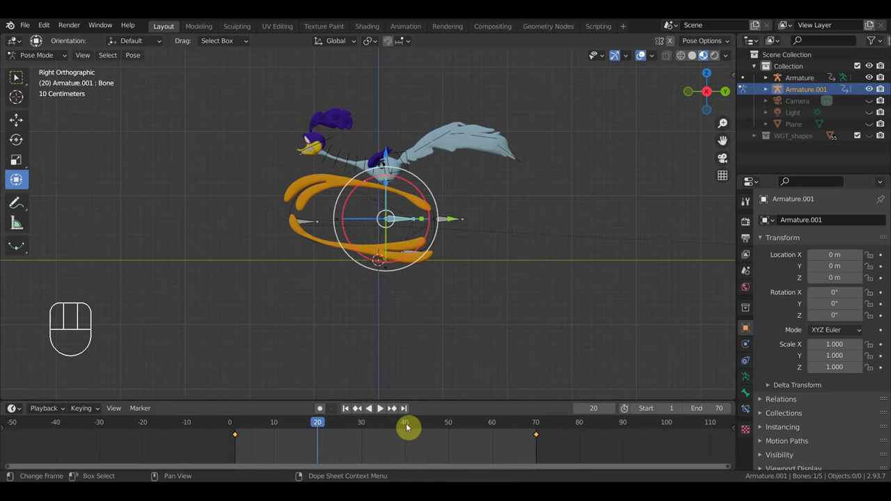
left_click(407, 426)
left_click(425, 427)
left_click(407, 428)
left_click(390, 427)
left_click(369, 429)
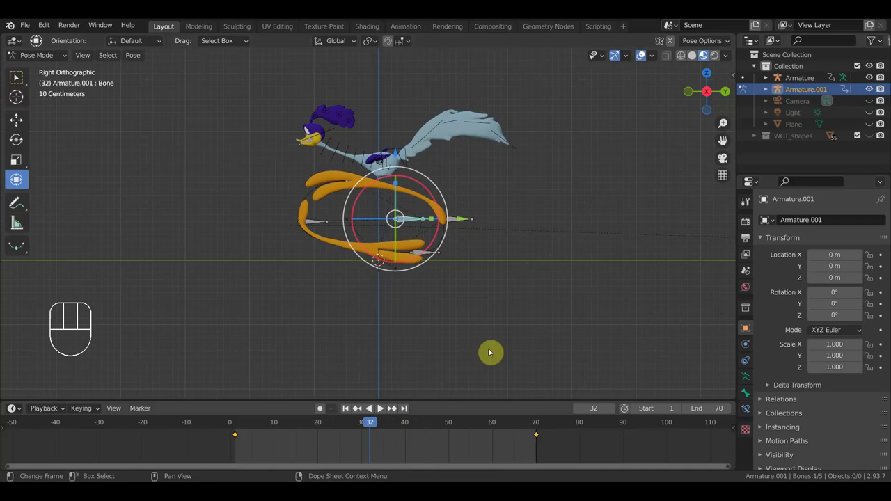
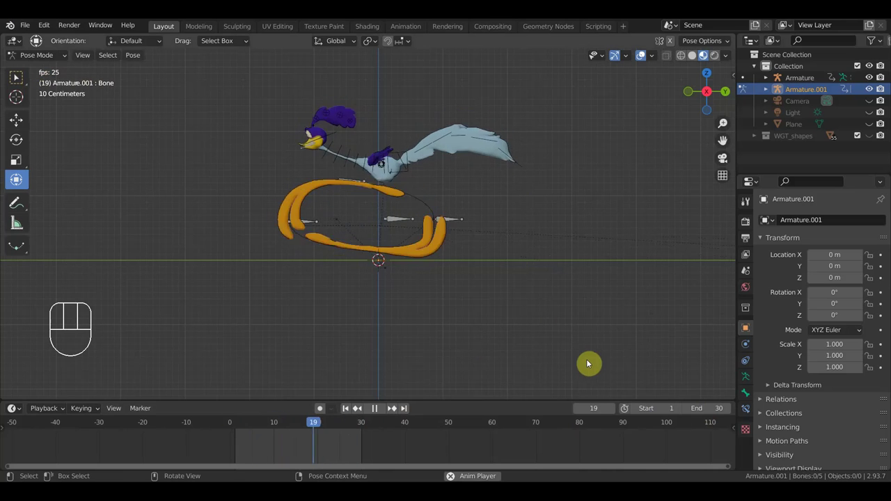
At frame 30 in side orthographic view, scale the central bone to 0.777 and move the rear and lower front bones.
left_click_drag(513, 314, 578, 327)
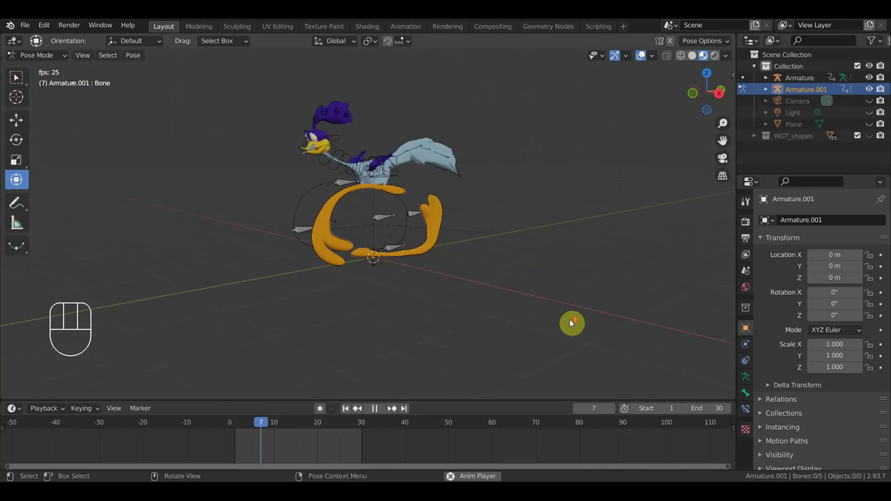
left_click_drag(569, 324, 491, 325)
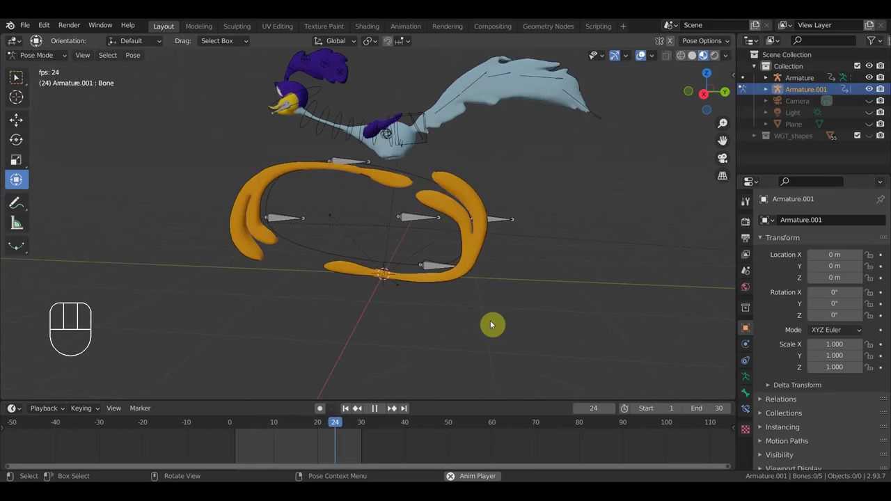
key("KP_3")
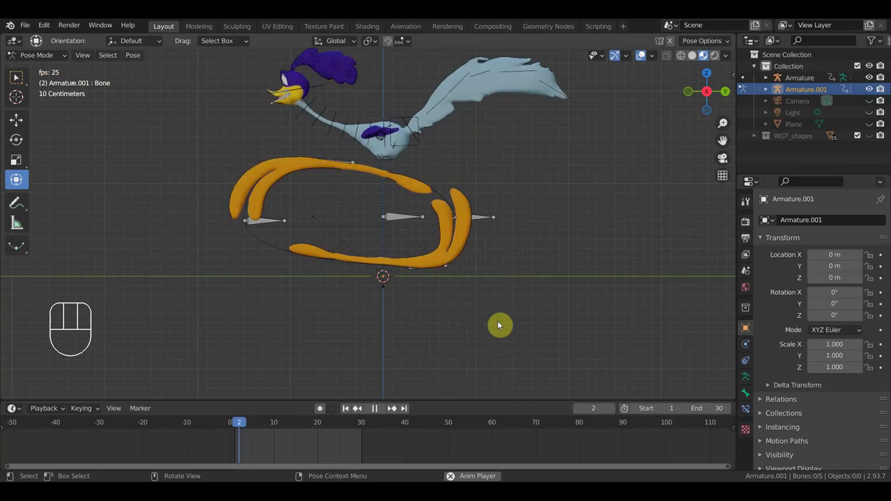
key("space")
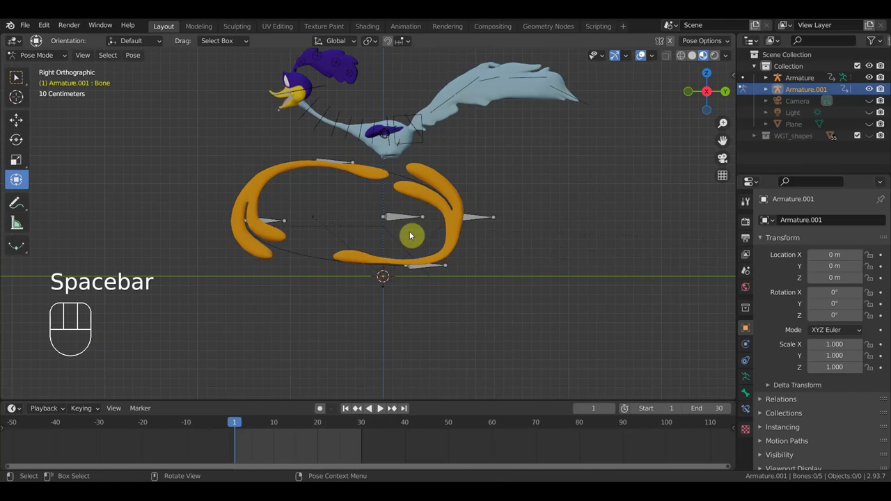
left_click_drag(363, 428, 376, 415)
left_click(431, 225)
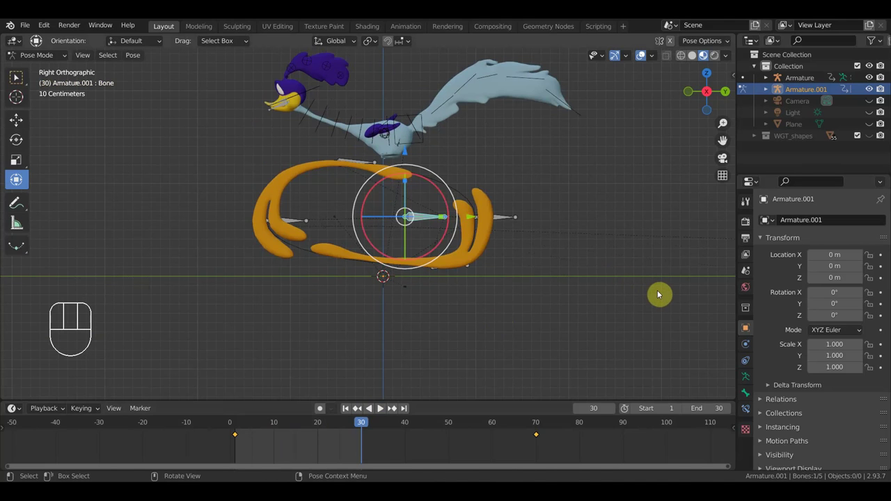
key("s")
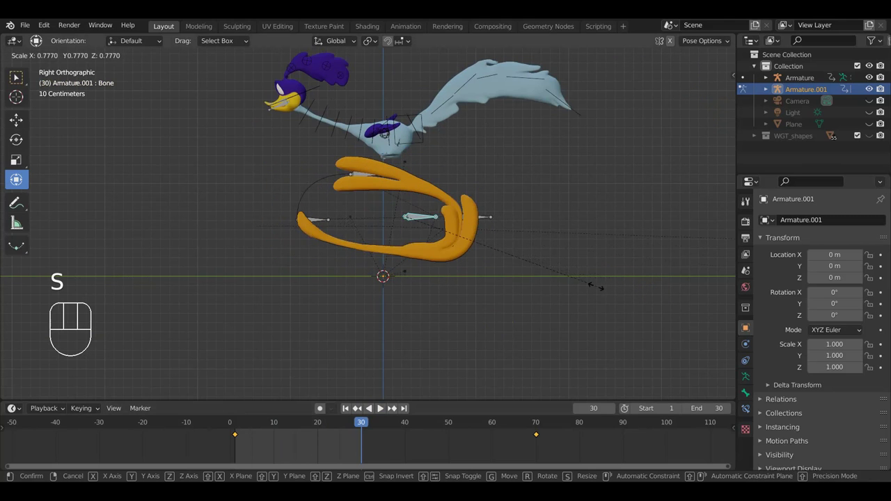
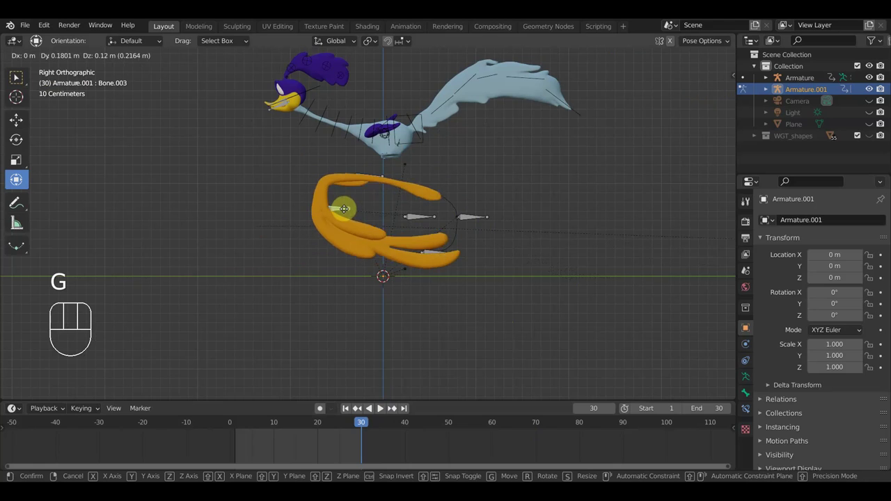
left_click_drag(341, 215, 422, 191)
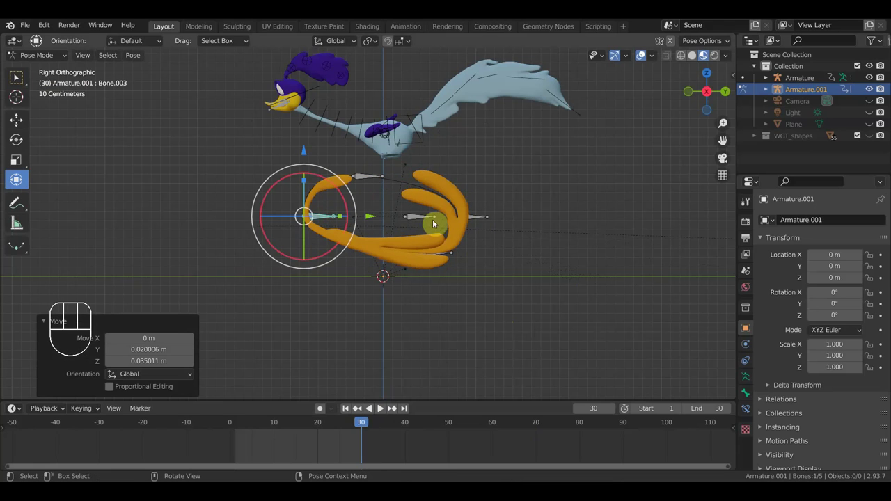
left_click(442, 259)
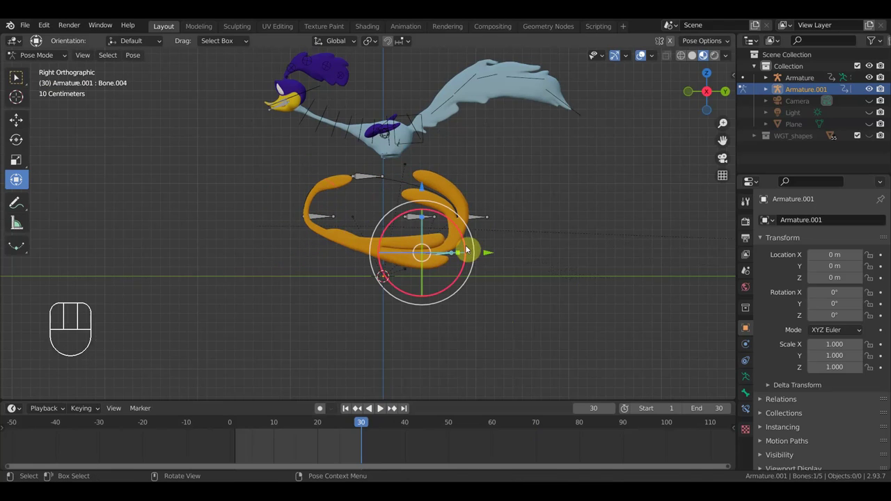
key("g")
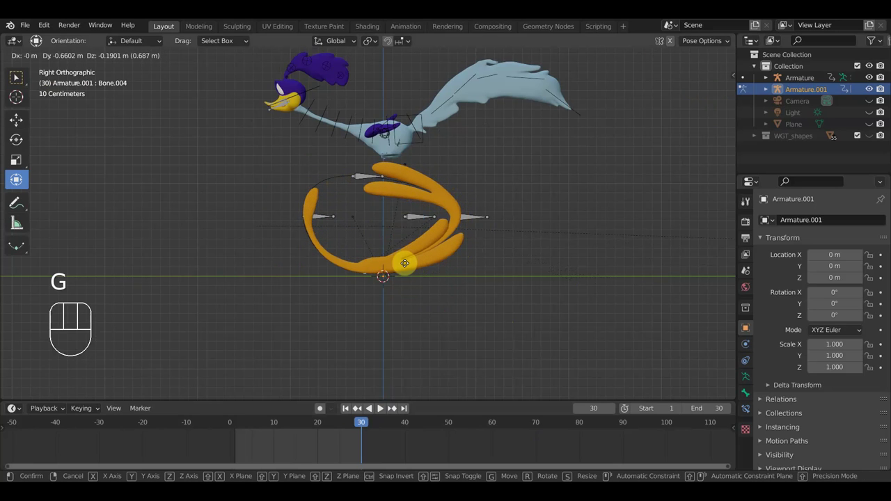
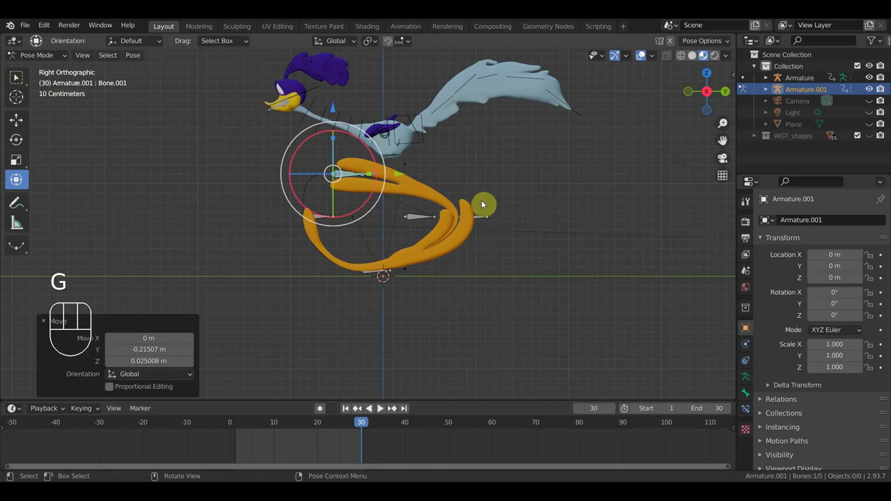
Keyframe the frame-30 bone pose with Location, Rotation & Scale and play back, orbiting to face the bird.
key("a")
key("i")
key("space")
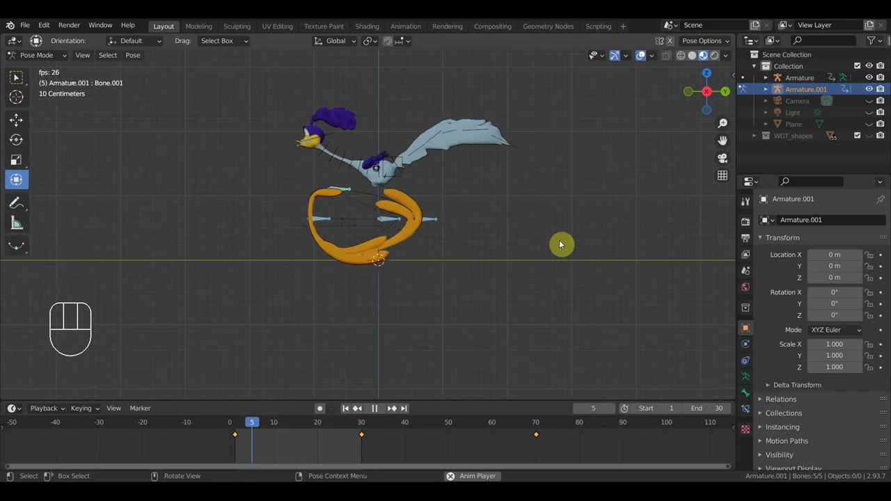
left_click_drag(563, 263, 657, 269)
key("space")
left_click_drag(573, 264, 590, 263)
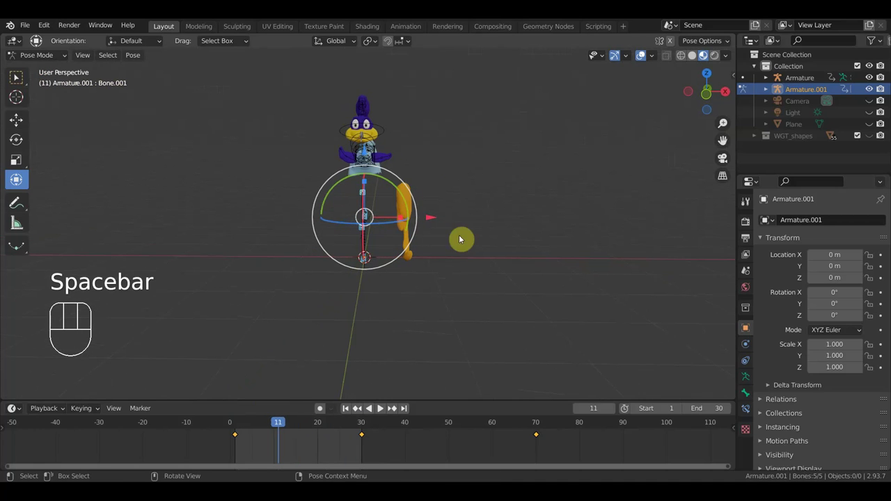
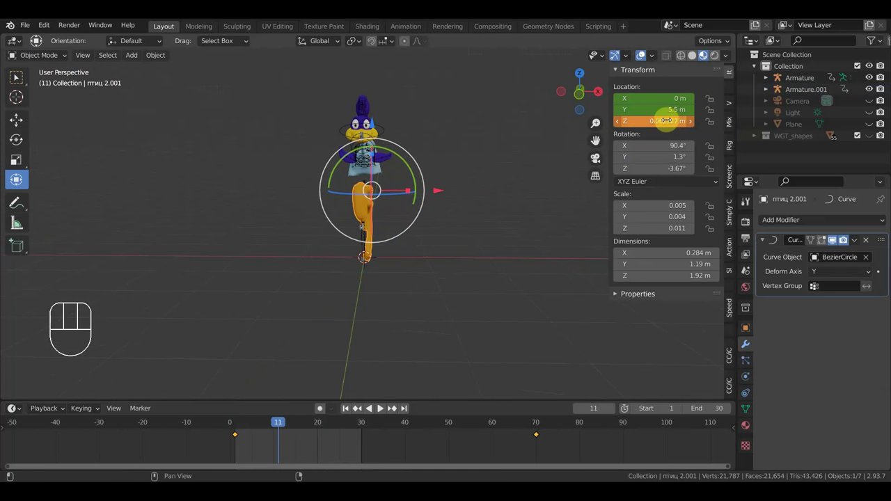
Key the blur object's Location, Rotation & Scale at frame 30 (Y 12 m) and at frame 1, test-playing each.
key("i")
key("space")
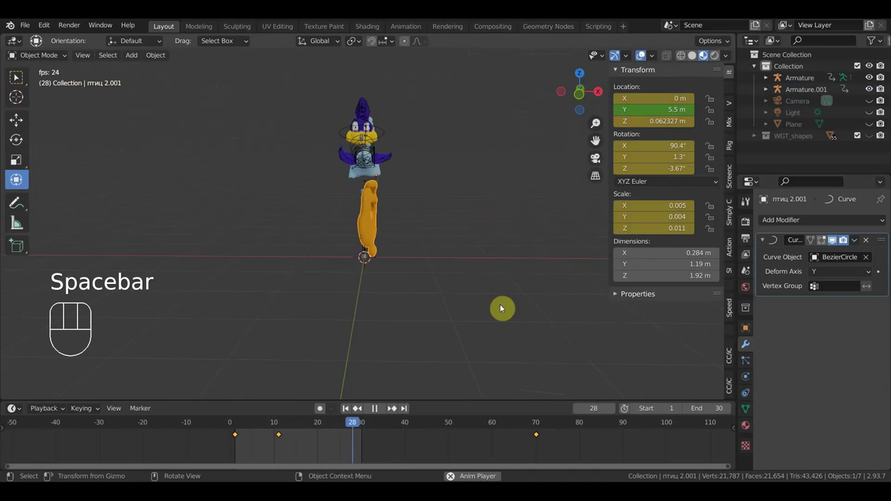
key("space")
left_click(363, 428)
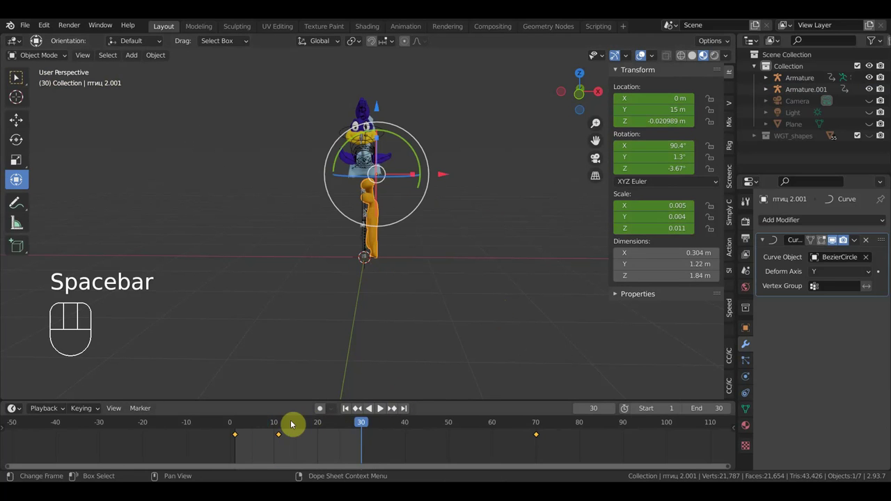
left_click(277, 427)
left_click(232, 429)
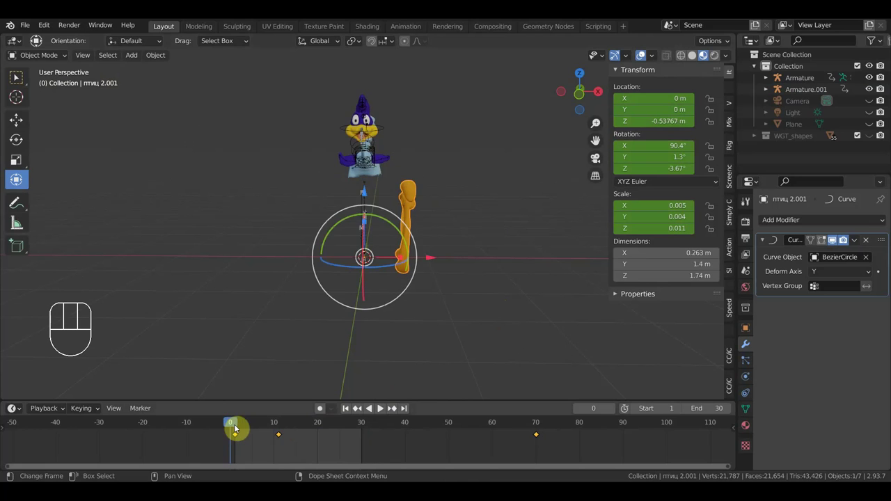
left_click(240, 426)
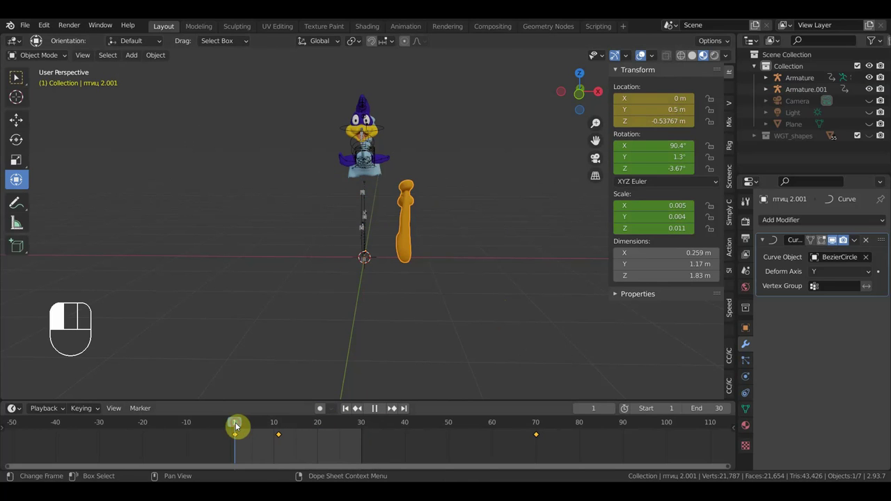
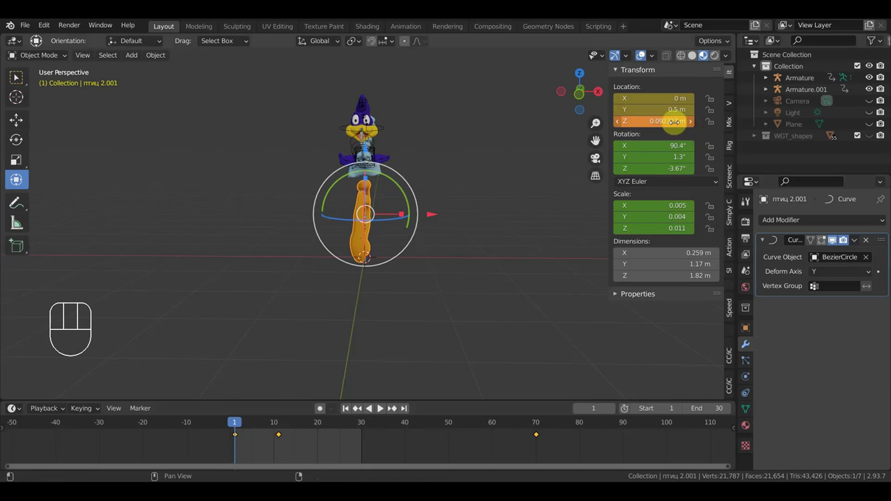
key("i")
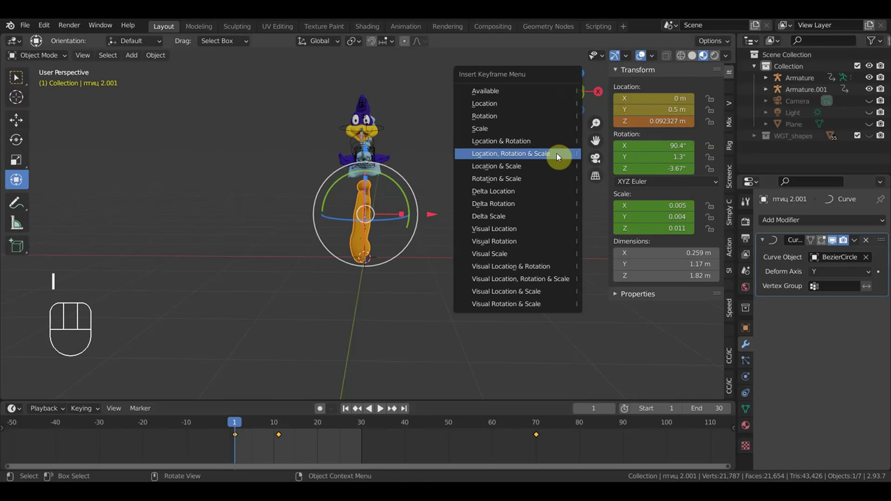
key("space")
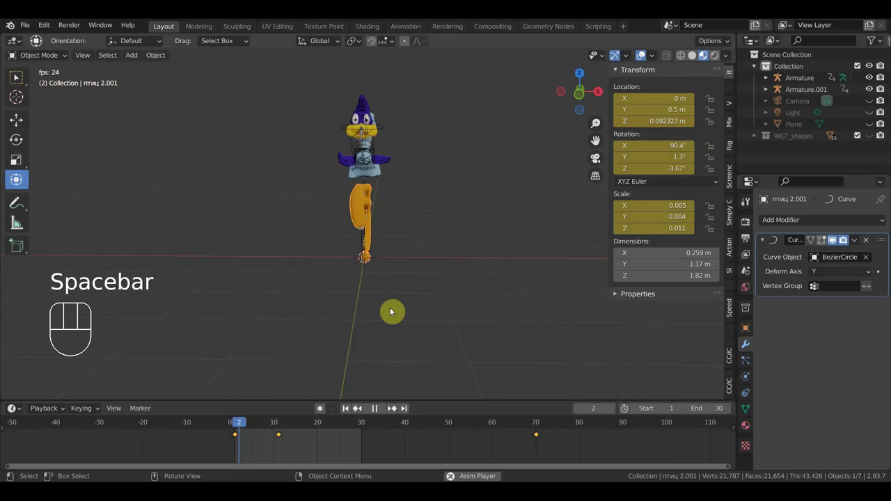
key("space")
Adjust the frame-30 keyframe on the timeline and replay the running loop from the side.
left_click_drag(312, 443, 280, 430)
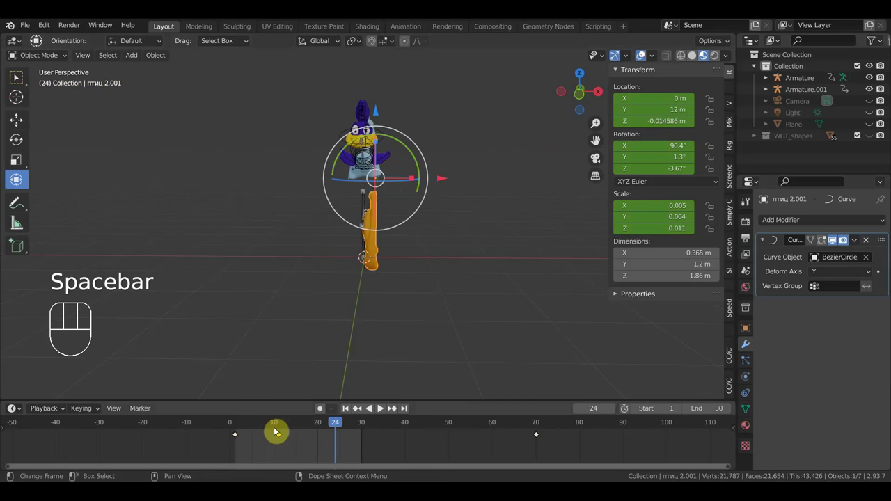
key("g")
left_click(363, 435)
key("space")
left_click_drag(510, 325, 446, 317)
middle_click(449, 322)
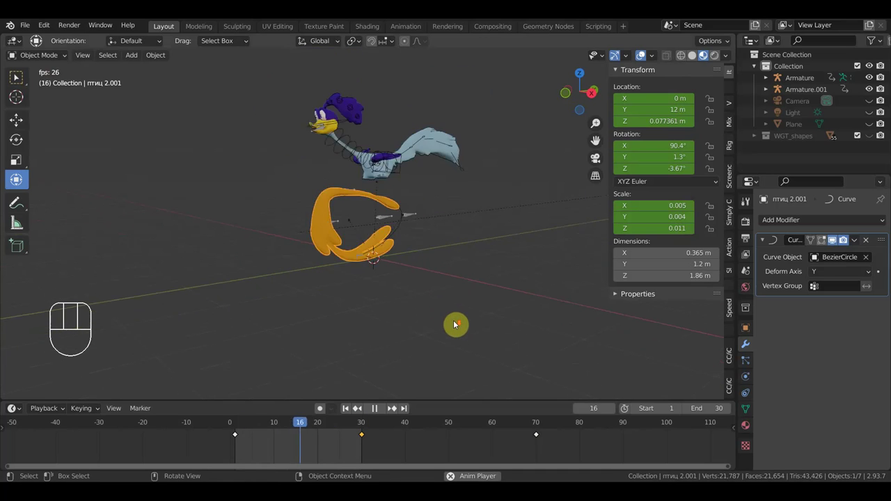
middle_click(510, 300)
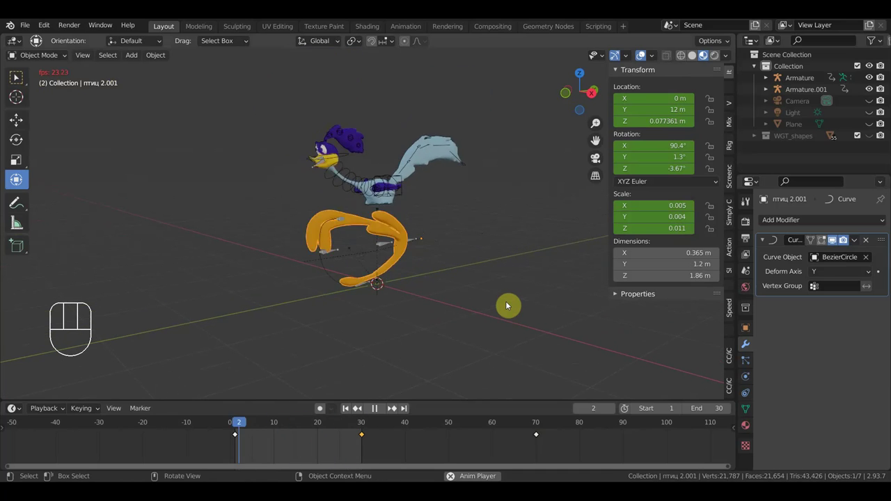